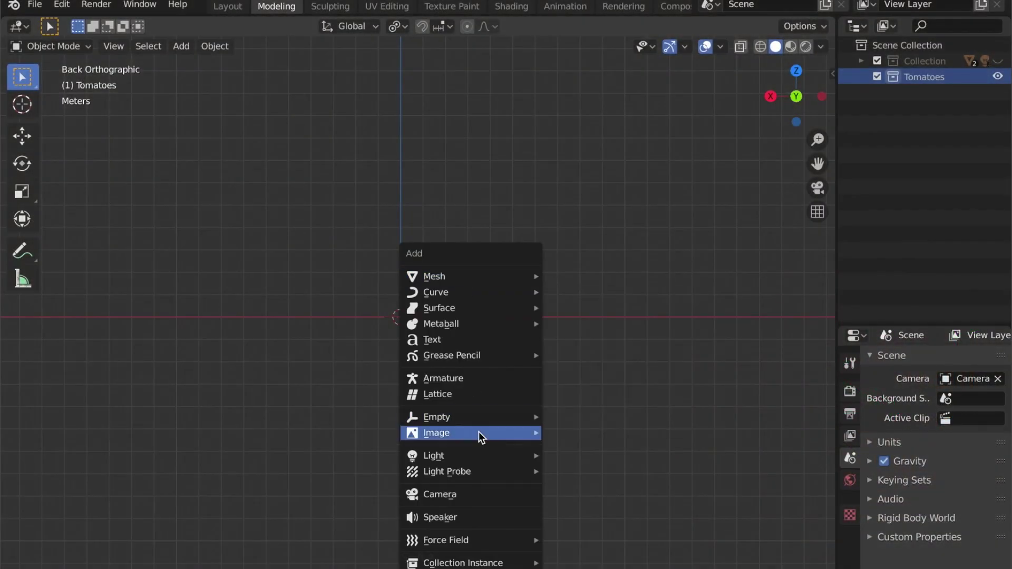
# - Add a UV sphere from the Add > Mesh menu and set its Segments and Rings to 16
pyautogui.press('shift+a')
pyautogui.scroll(3)
pyautogui.moveTo(453, 341); pyautogui.dragTo(554, 463)
pyautogui.click(554, 464)
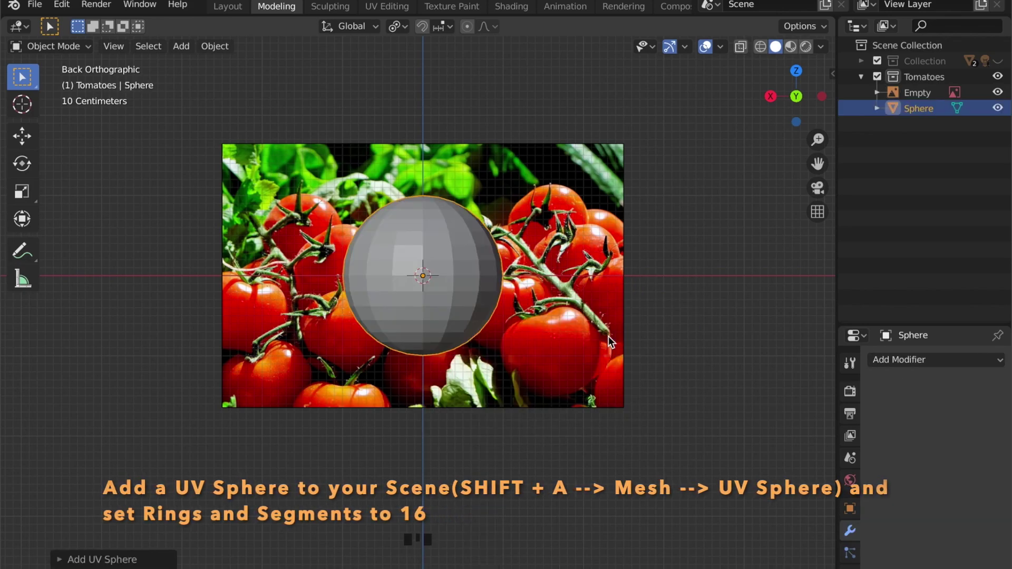
pyautogui.moveTo(63, 562); pyautogui.dragTo(151, 455)
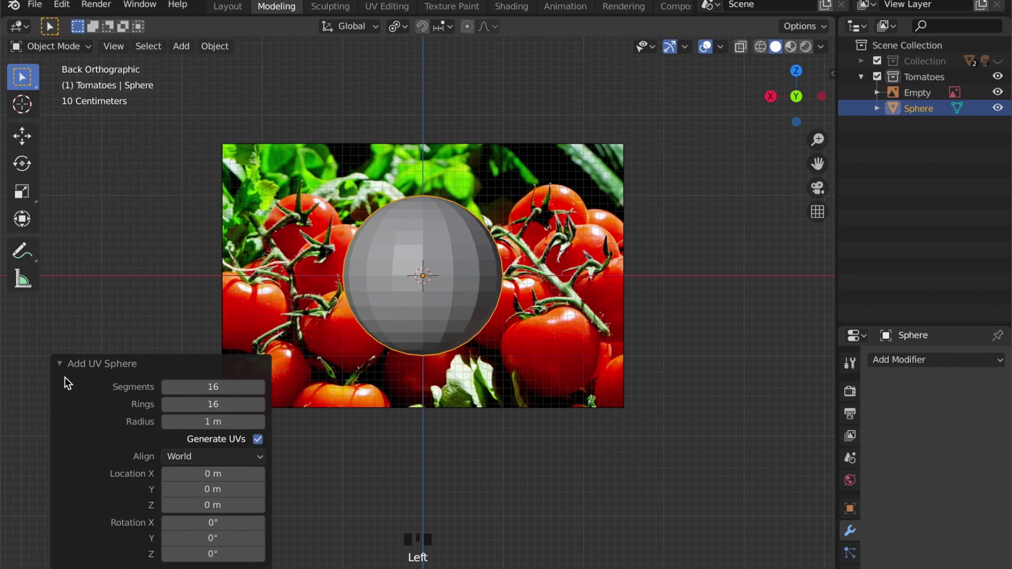
pyautogui.click(64, 368)
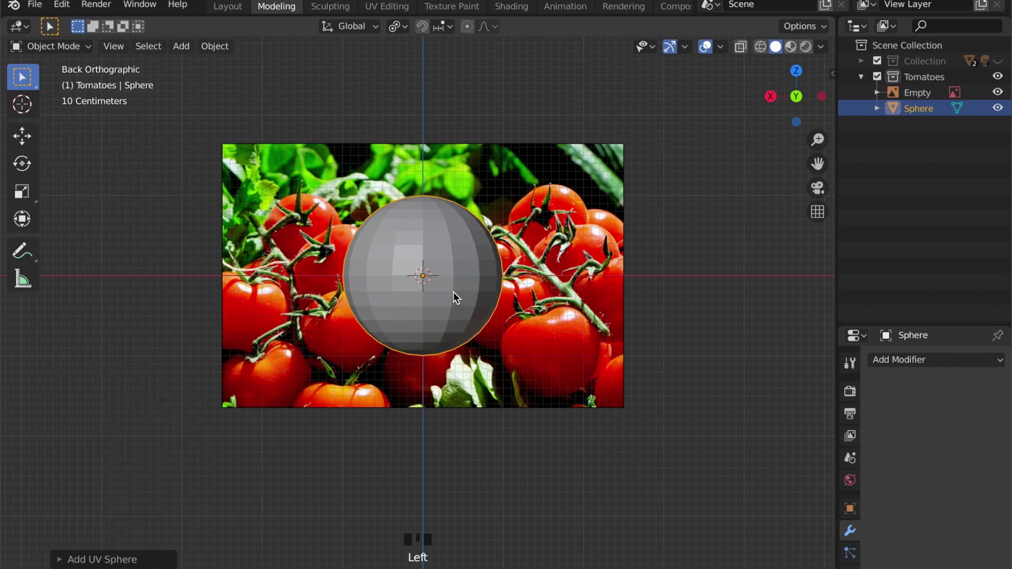
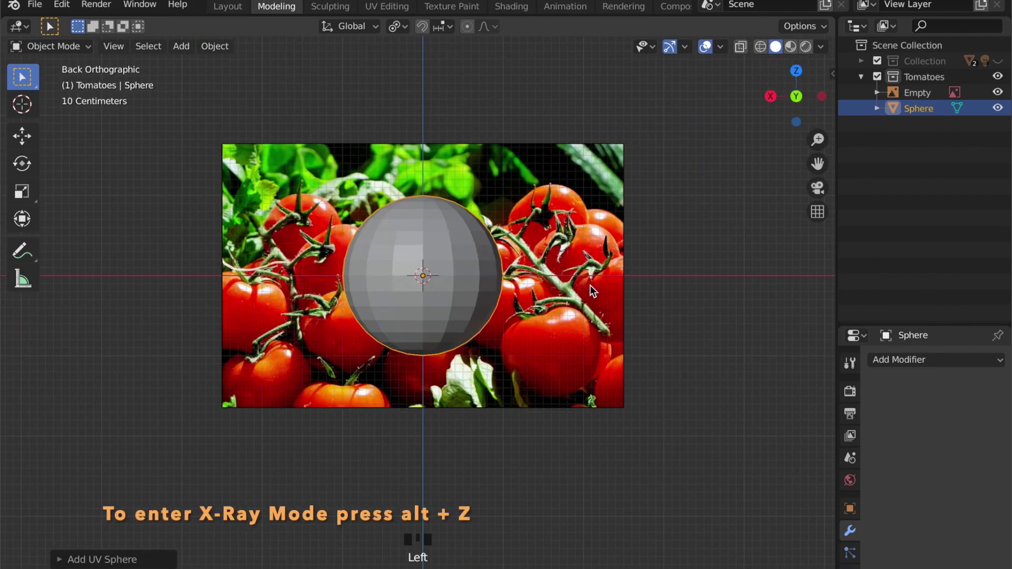
# - Shrink the sphere to about 0.7 scale and move the tomato reference image aside
pyautogui.press('alt+z')
pyautogui.press('s')
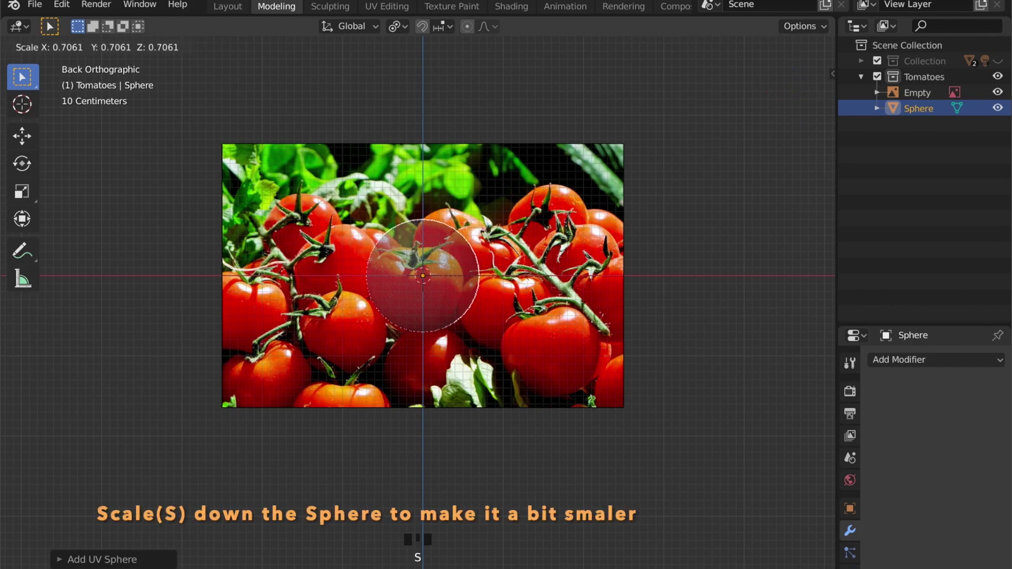
pyautogui.click(543, 350)
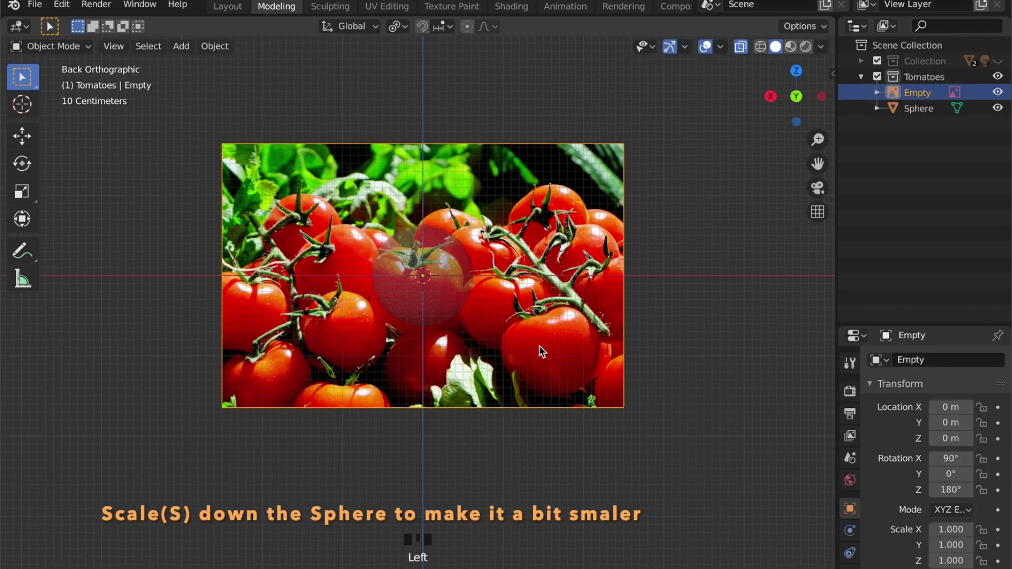
pyautogui.press('g')
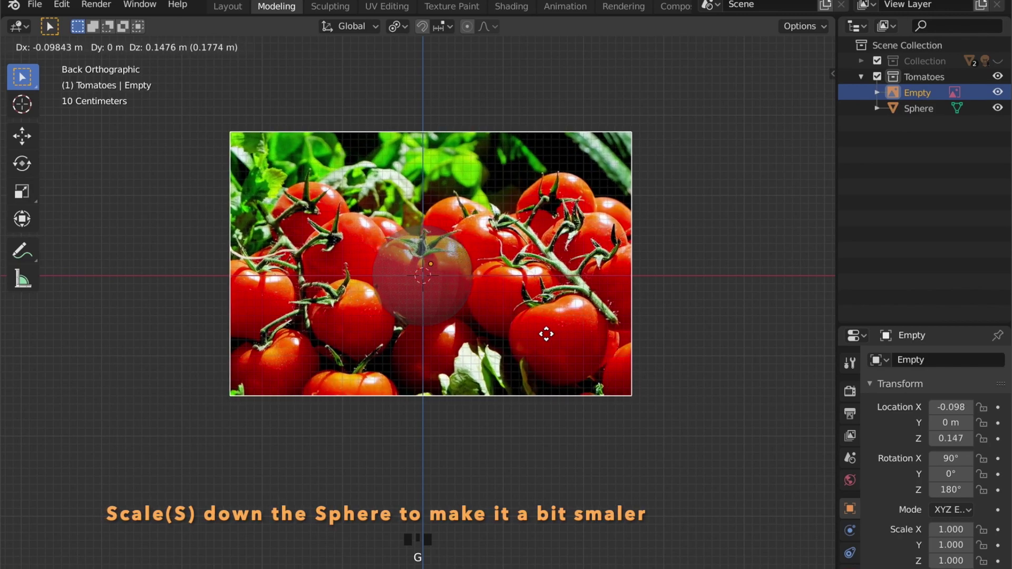
pyautogui.press('s')
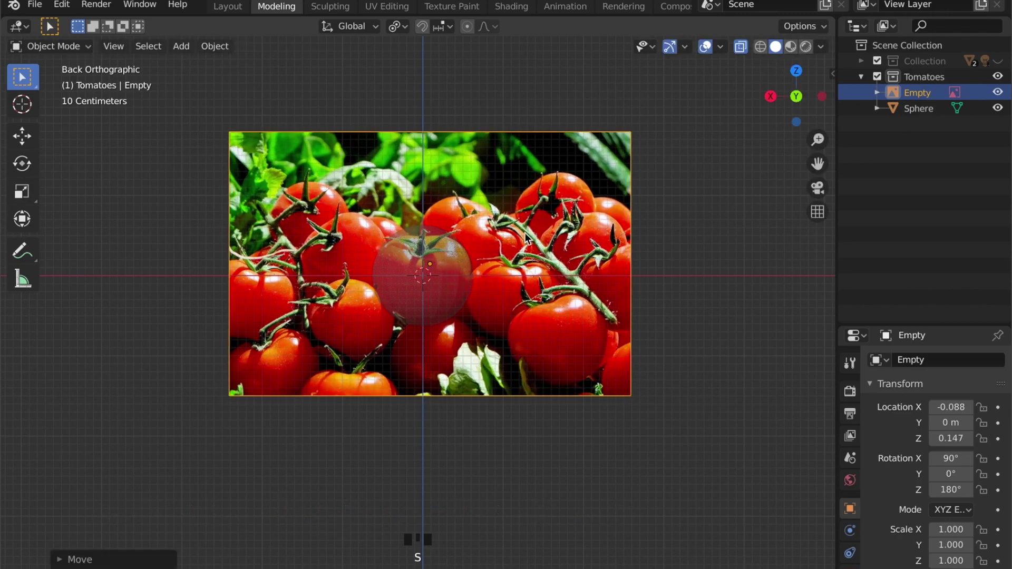
# - Squash the sphere along Z into a flattened tomato oval
pyautogui.click(456, 233)
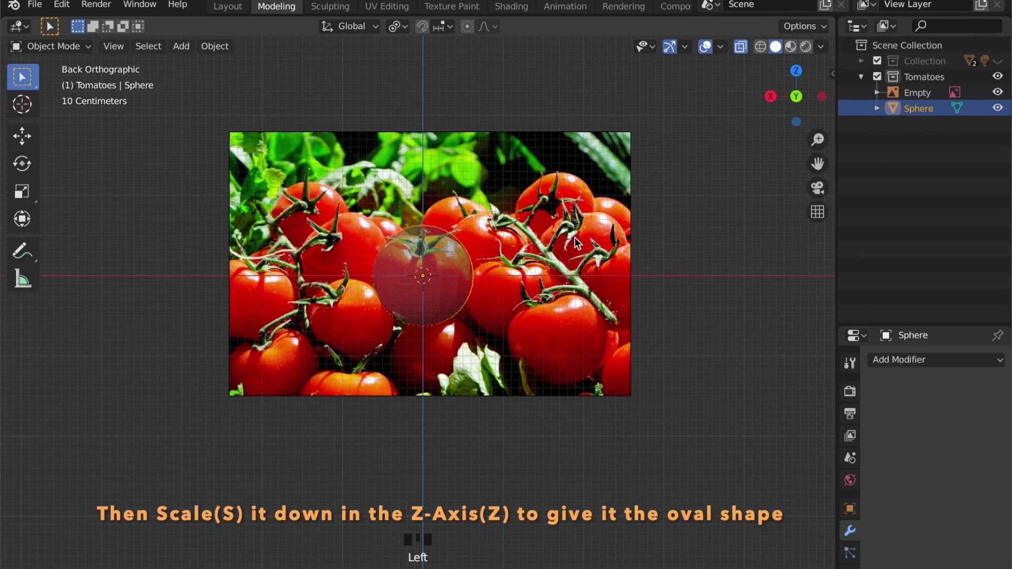
pyautogui.press('s')
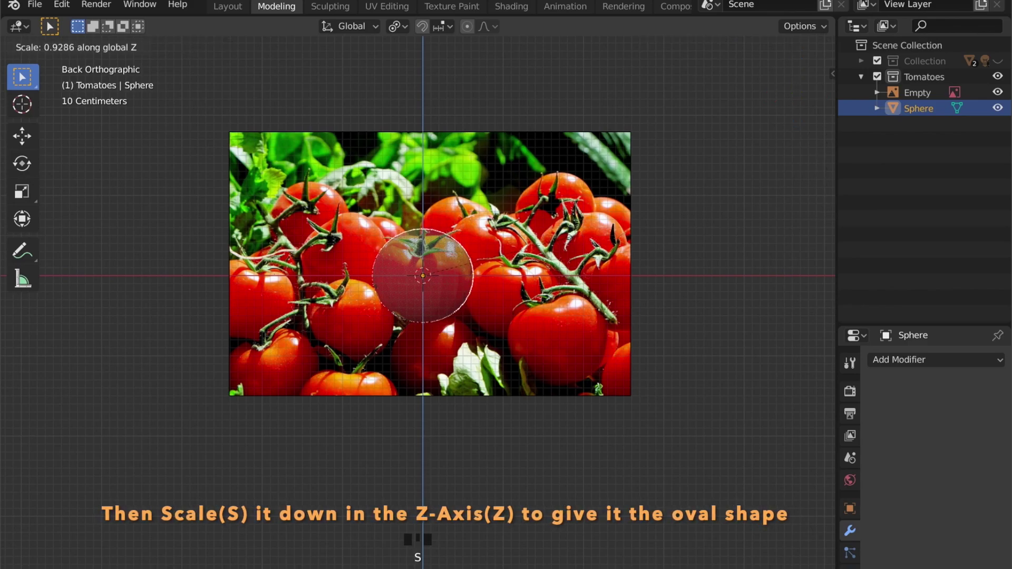
pyautogui.press('s')
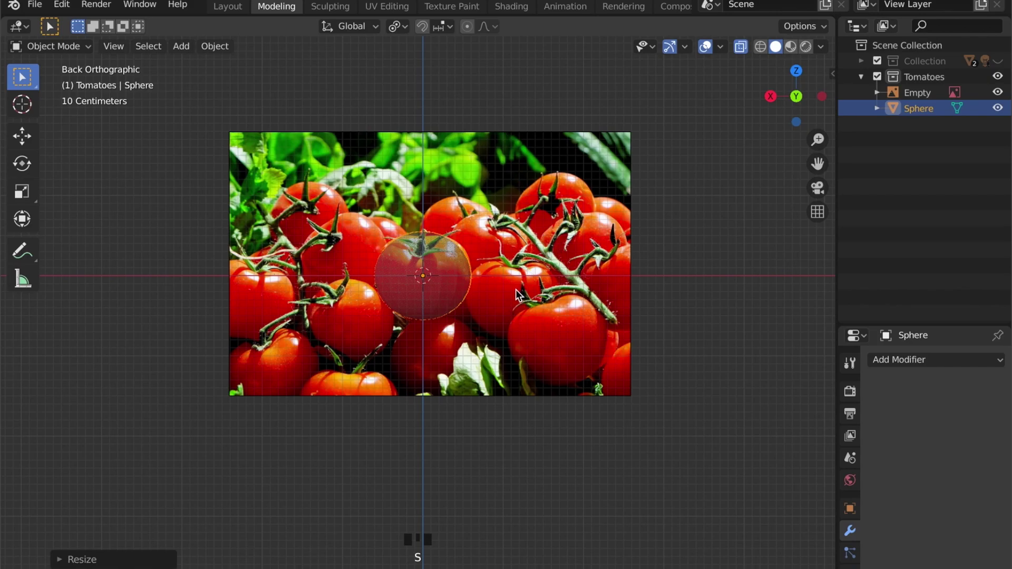
pyautogui.press('alt+z')
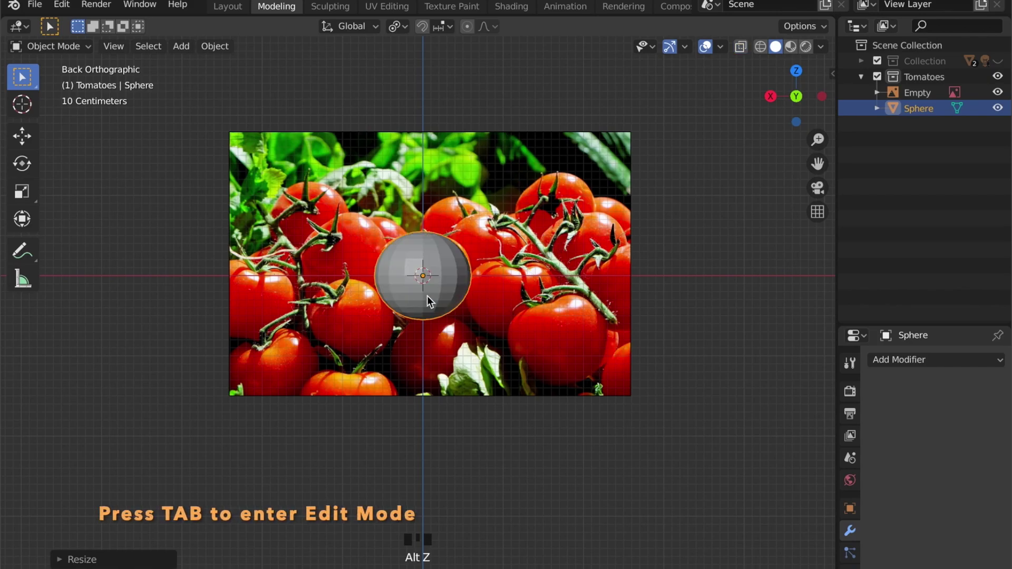
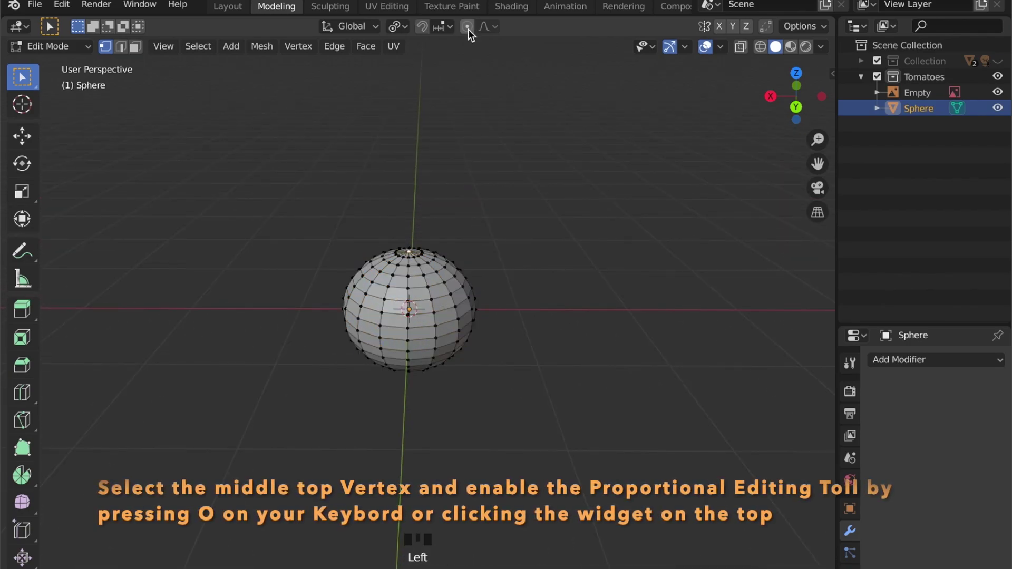
# - With smooth Proportional Editing on, pull the top vertex down along Z for a stem dimple
pyautogui.click(472, 33)
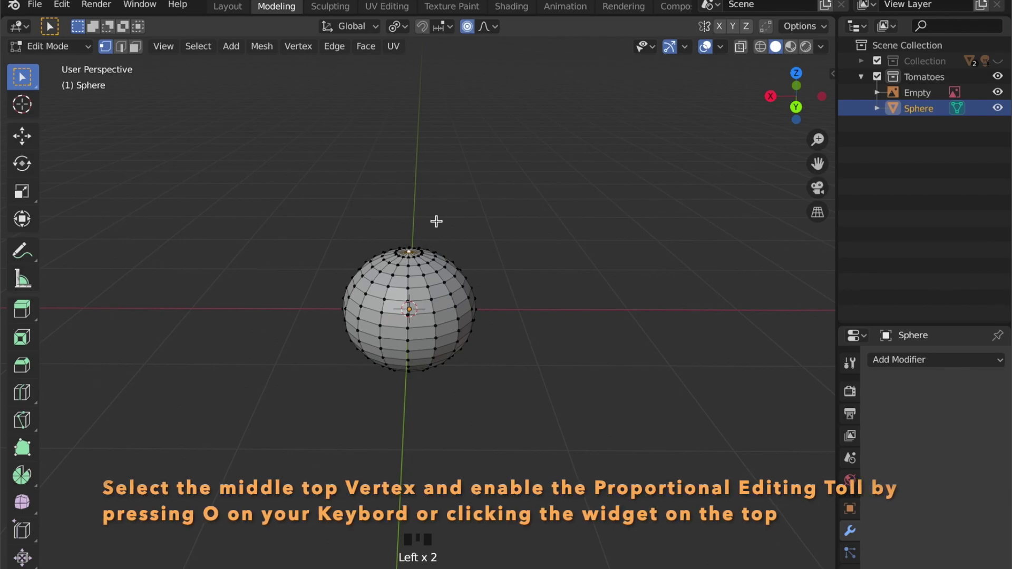
pyautogui.press('g')
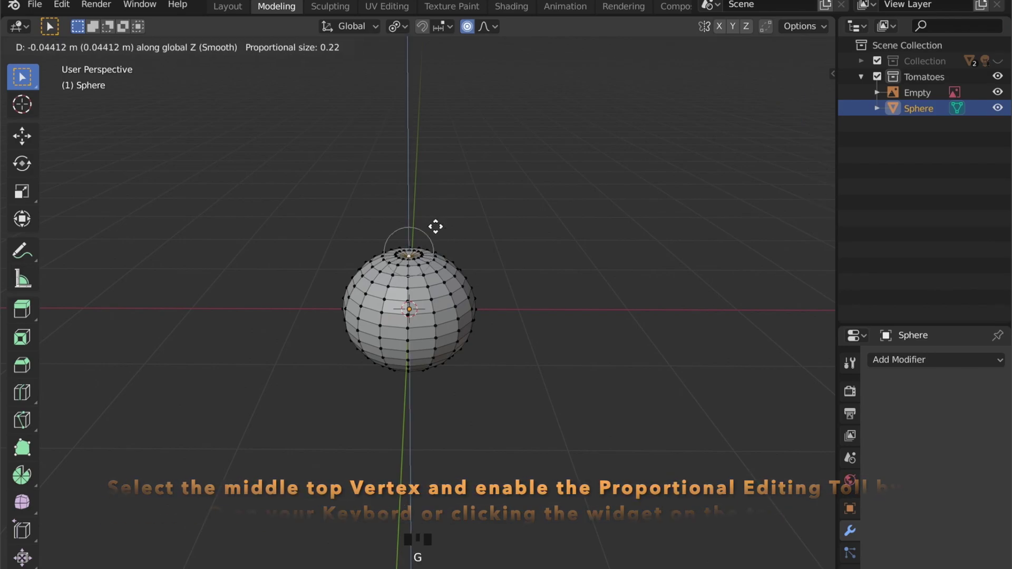
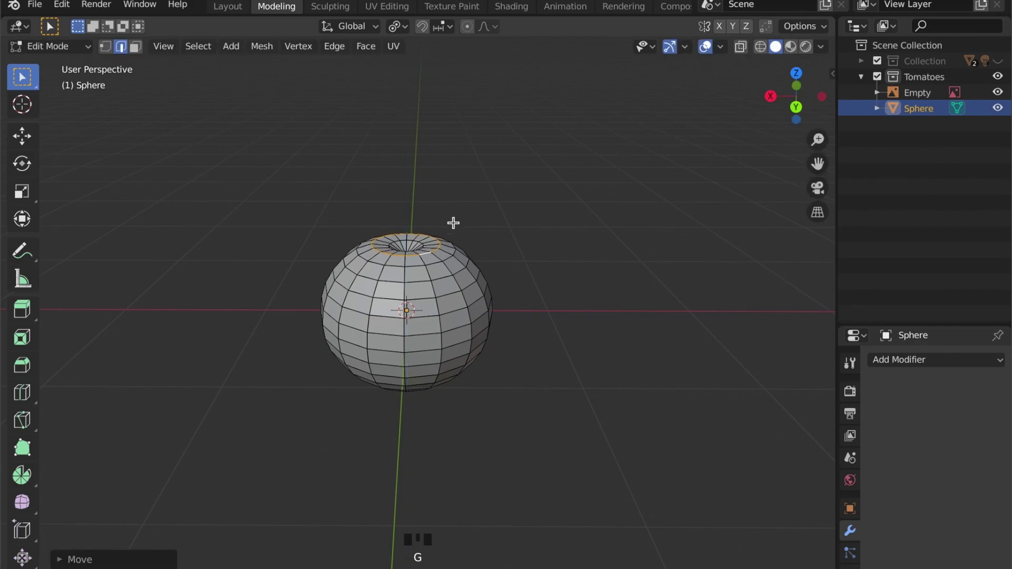
pyautogui.press('Tab')
pyautogui.moveTo(431, 276); pyautogui.dragTo(421, 245)
pyautogui.moveTo(422, 244); pyautogui.dragTo(448, 243)
pyautogui.scroll(-3)
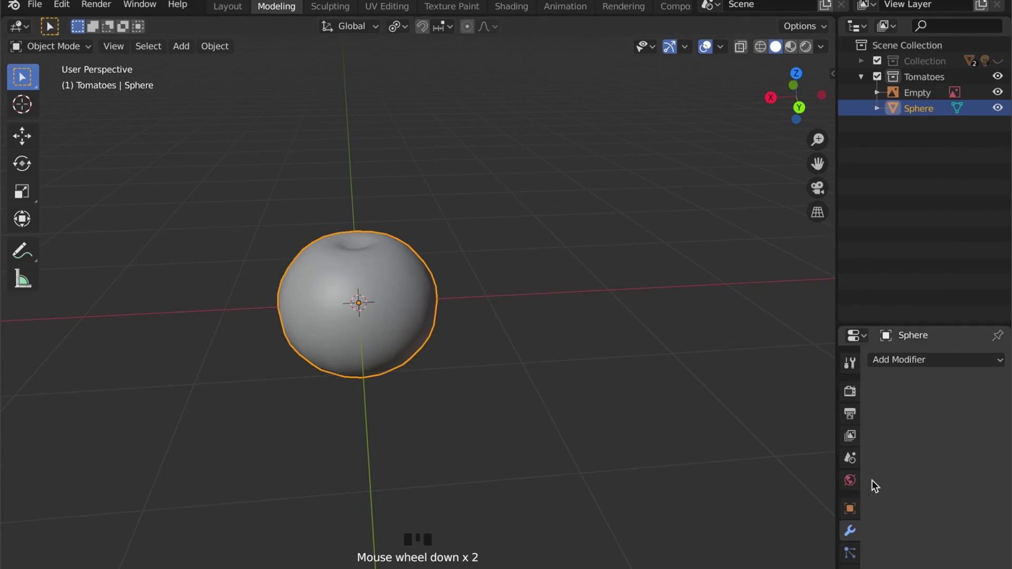
# - Widen the Properties panel to give the Displace modifier settings more room
pyautogui.moveTo(911, 363); pyautogui.dragTo(660, 203)
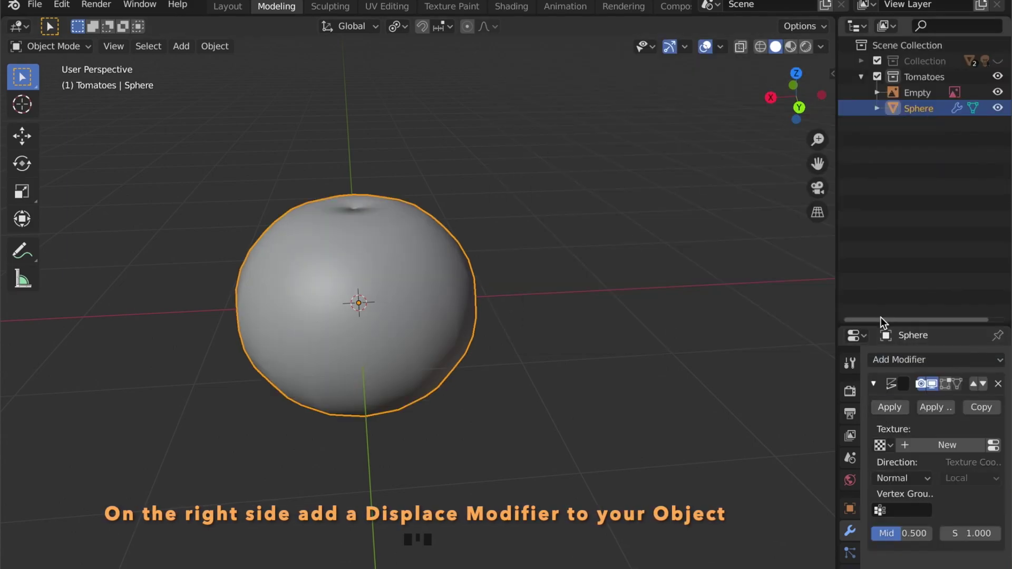
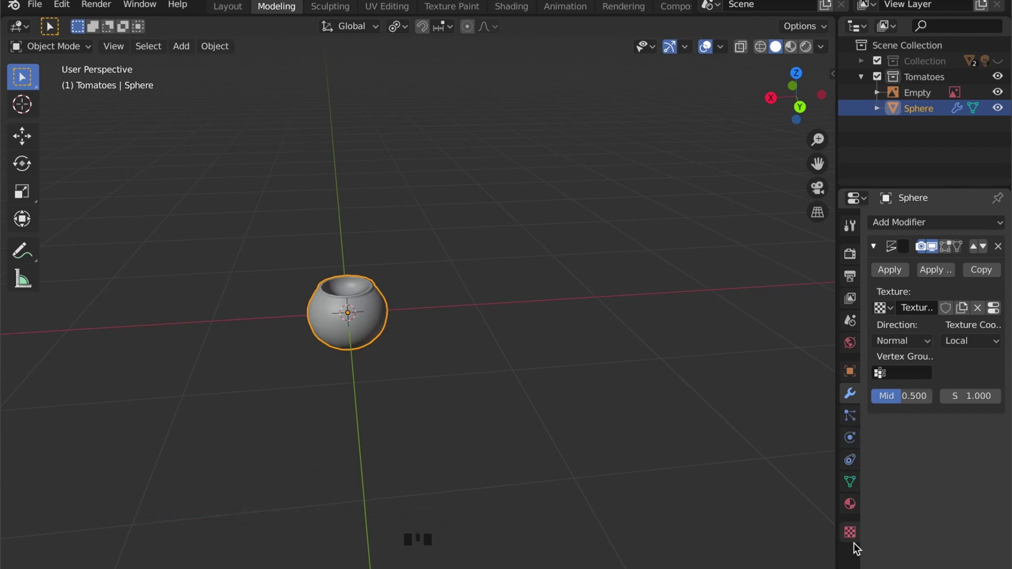
# - Make the displacement texture a Clouds noise and lower the Displace strength for subtle bumps
pyautogui.click(857, 540)
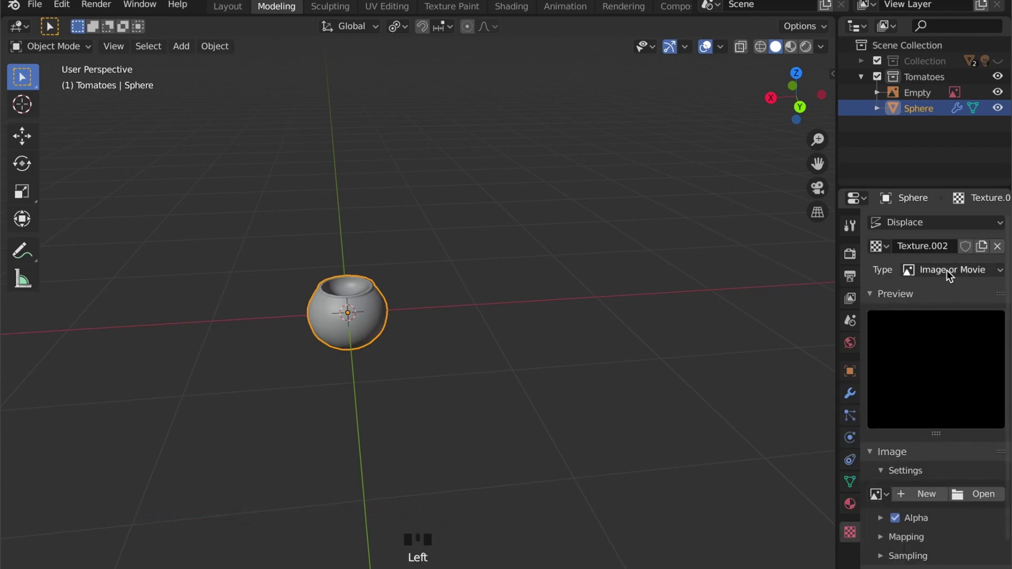
pyautogui.moveTo(950, 274); pyautogui.dragTo(951, 406)
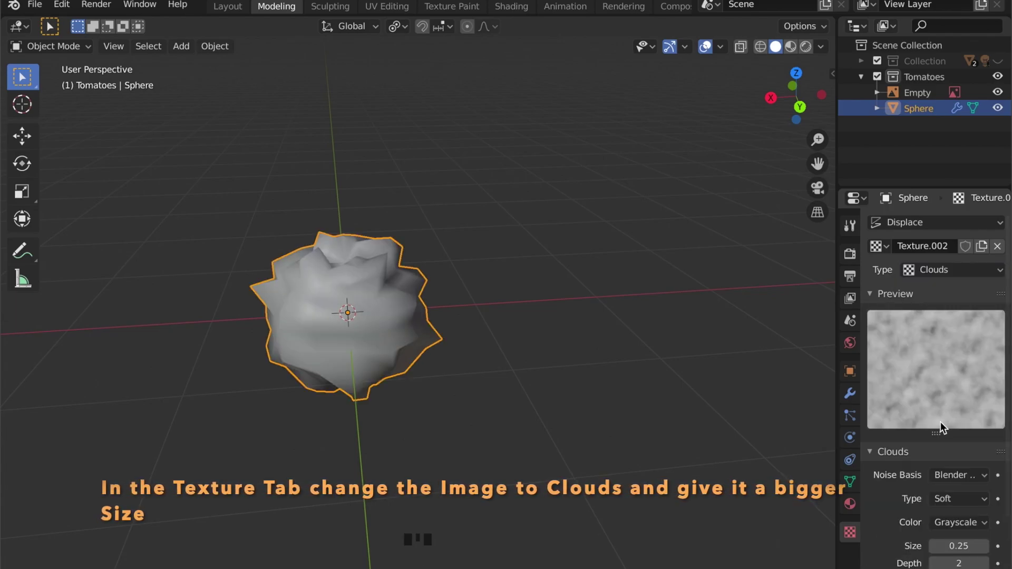
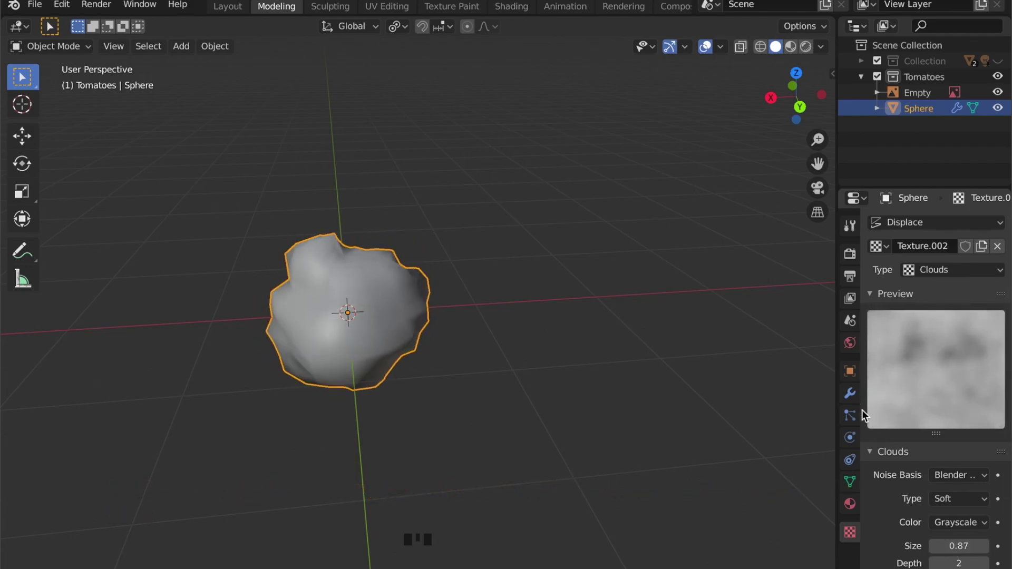
pyautogui.click(857, 399)
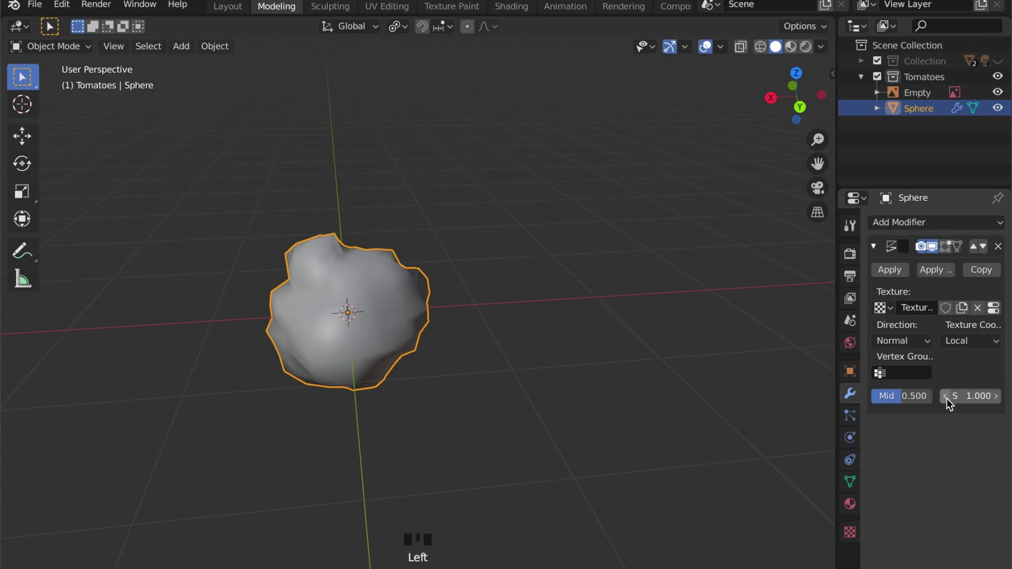
pyautogui.moveTo(950, 403); pyautogui.dragTo(873, 475)
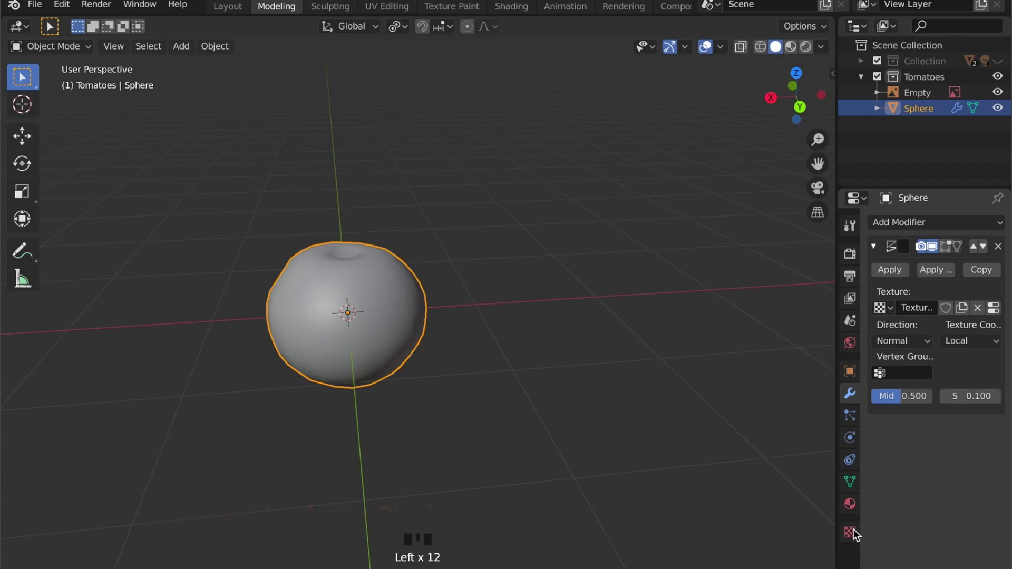
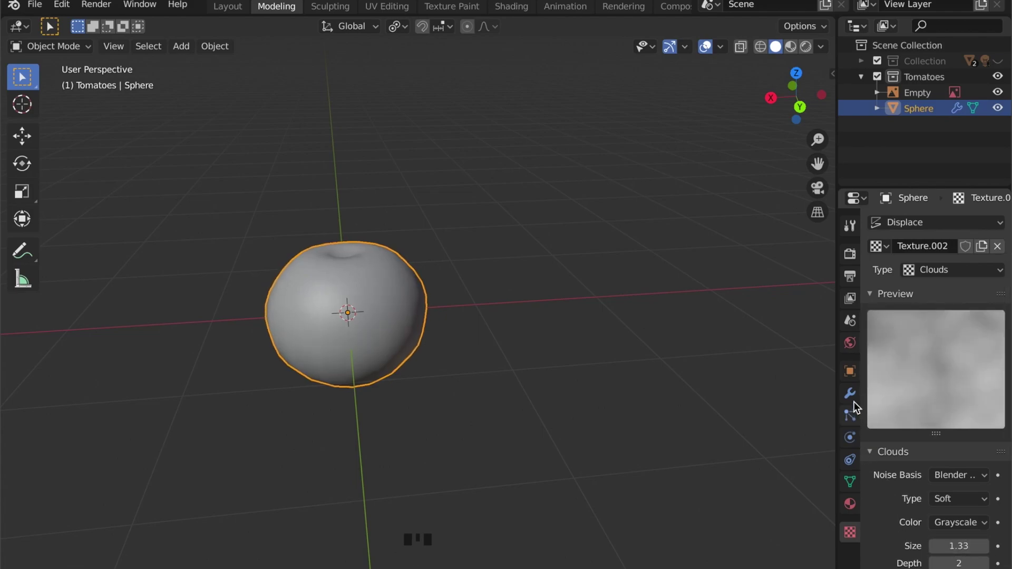
pyautogui.click(857, 402)
pyautogui.click(1003, 401)
# - Orbit and zoom around the lumpy tomato to check the displaced surface
pyautogui.moveTo(691, 382); pyautogui.dragTo(655, 385)
pyautogui.scroll(-3)
pyautogui.moveTo(576, 377); pyautogui.dragTo(437, 257)
pyautogui.scroll(-3)
pyautogui.moveTo(567, 346); pyautogui.dragTo(497, 217)
pyautogui.scroll(-3)
pyautogui.click(434, 234)
pyautogui.scroll(-3)
# - Add a cylinder for the stem above the tomato
pyautogui.moveTo(414, 305); pyautogui.dragTo(353, 327)
pyautogui.click(353, 326)
pyautogui.moveTo(434, 324); pyautogui.dragTo(541, 299)
pyautogui.scroll(3)
pyautogui.press('shift+a')
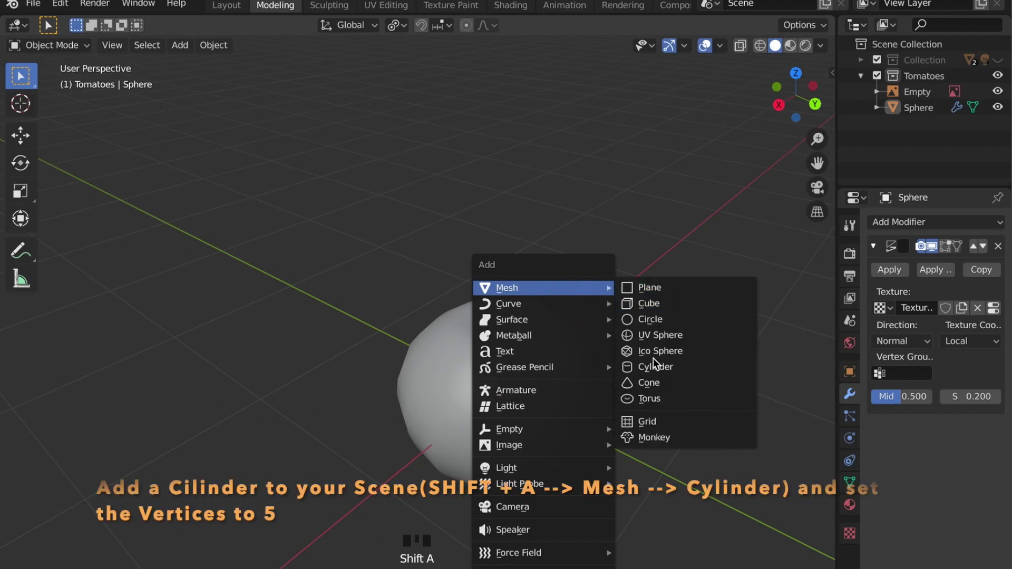
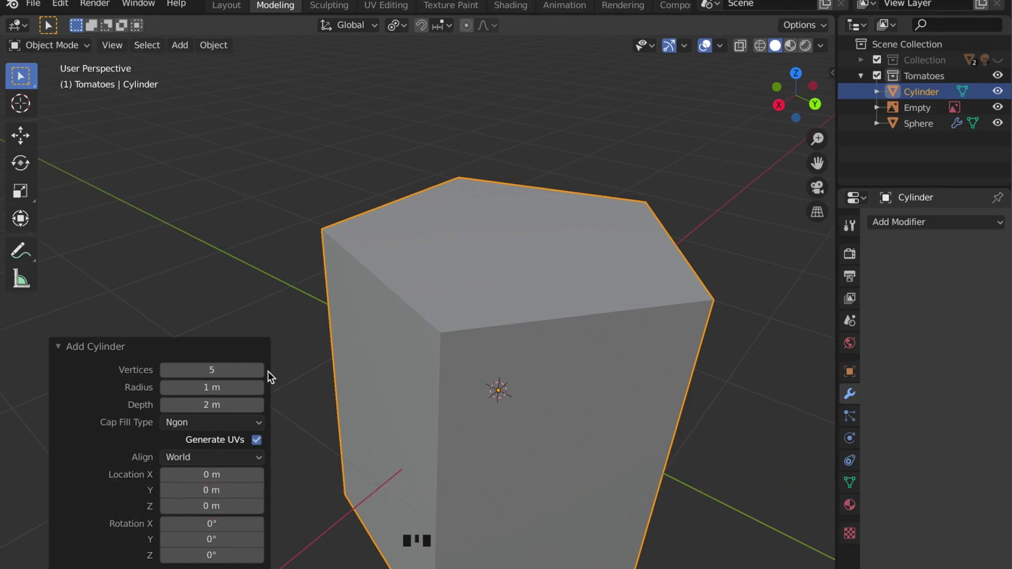
pyautogui.moveTo(262, 377); pyautogui.dragTo(189, 374)
pyautogui.moveTo(169, 377); pyautogui.dragTo(93, 357)
pyautogui.click(63, 349)
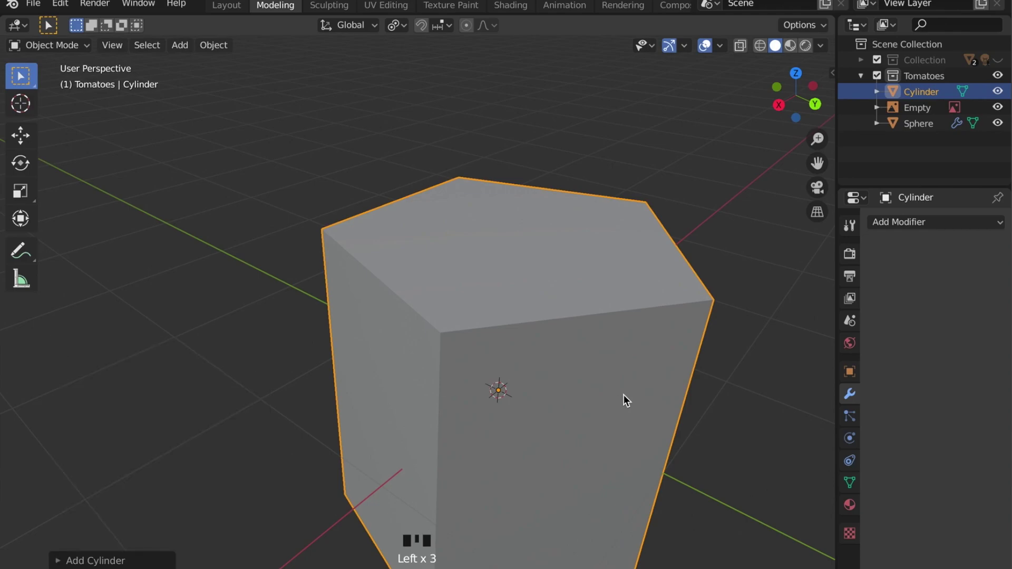
# - Shrink and flatten the cylinder along Z, then lower it onto the top of the tomato
pyautogui.press('s')
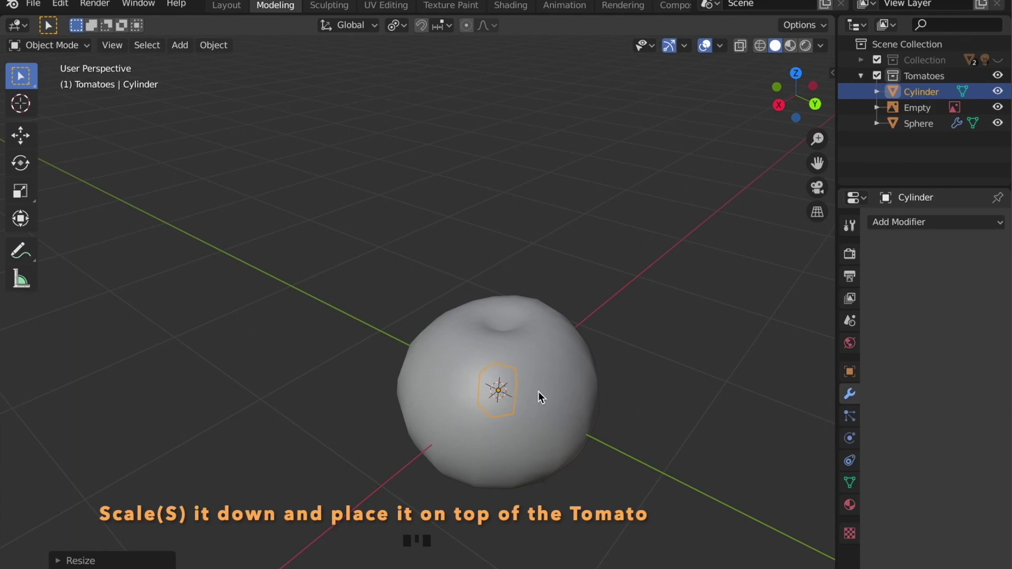
pyautogui.press('g')
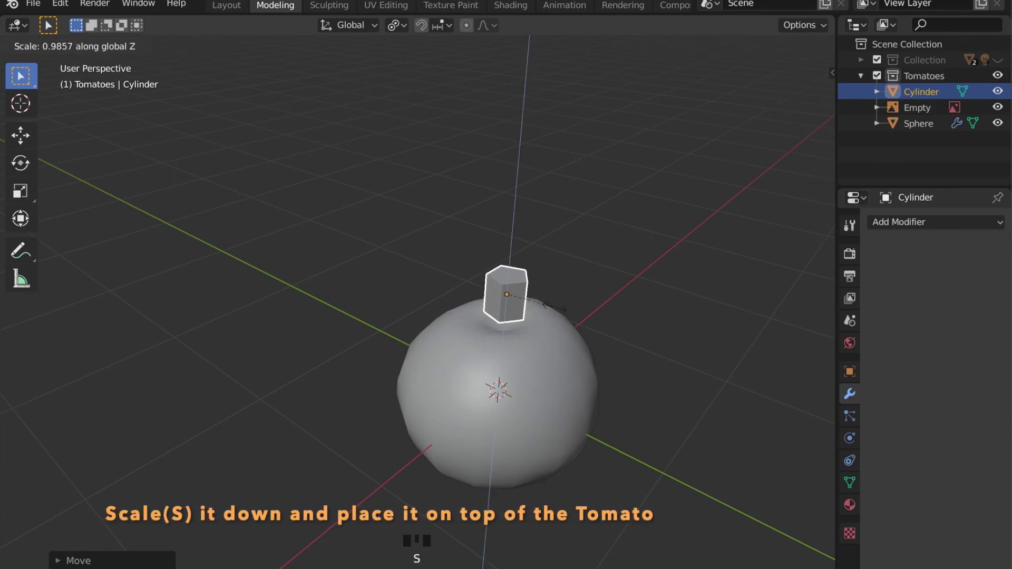
pyautogui.press('s')
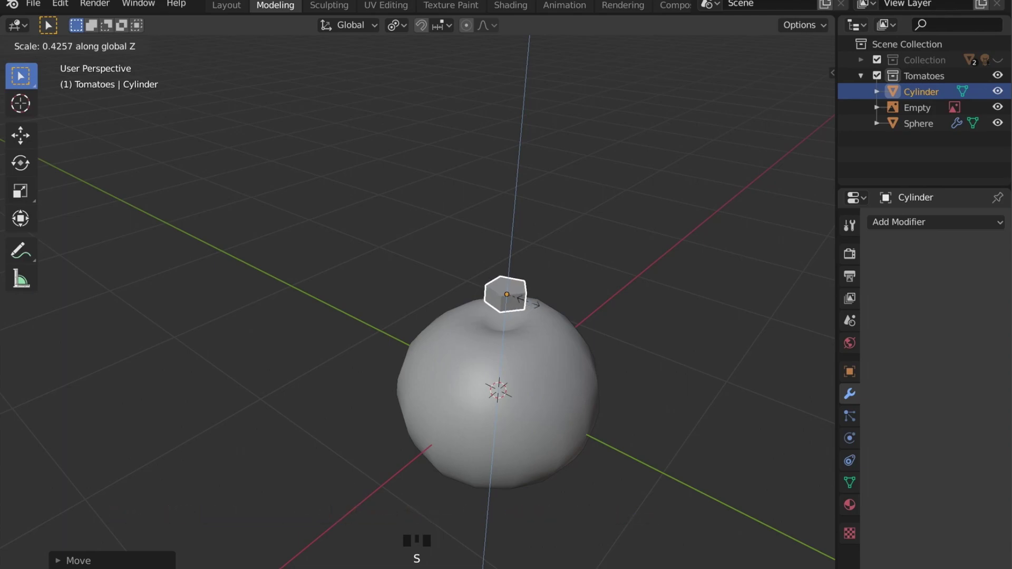
pyautogui.press('g')
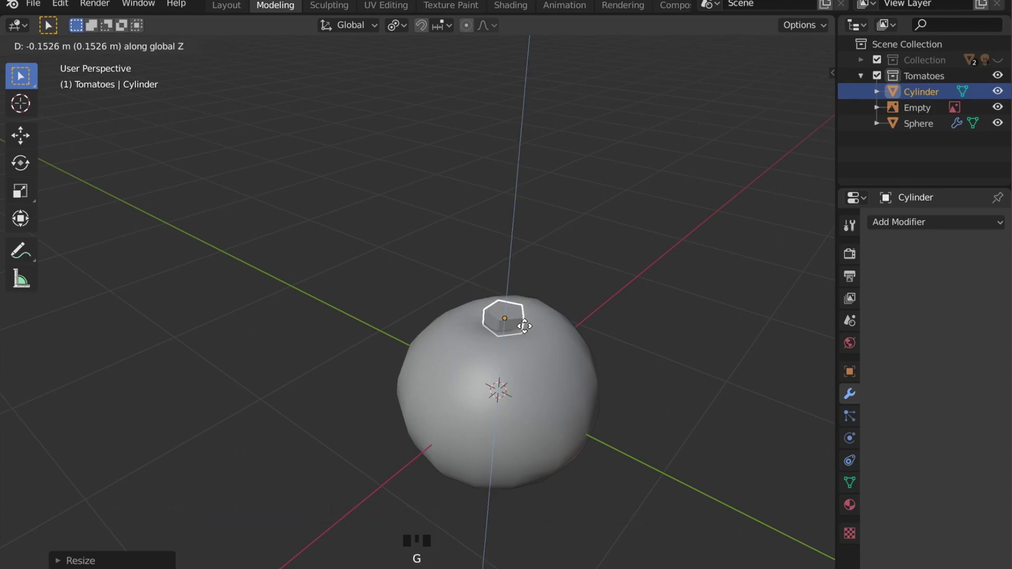
pyautogui.scroll(3)
pyautogui.moveTo(448, 329); pyautogui.dragTo(451, 356)
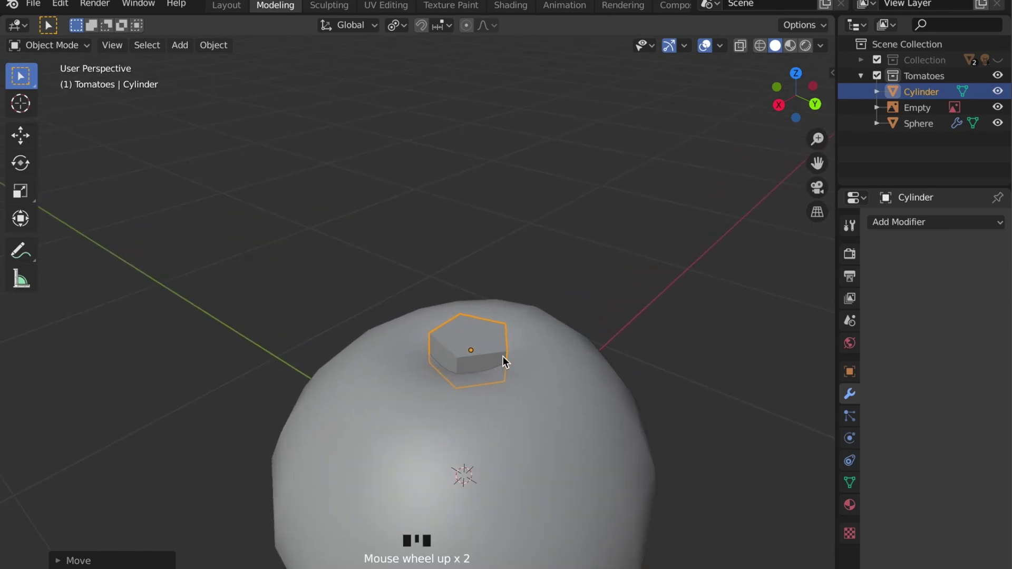
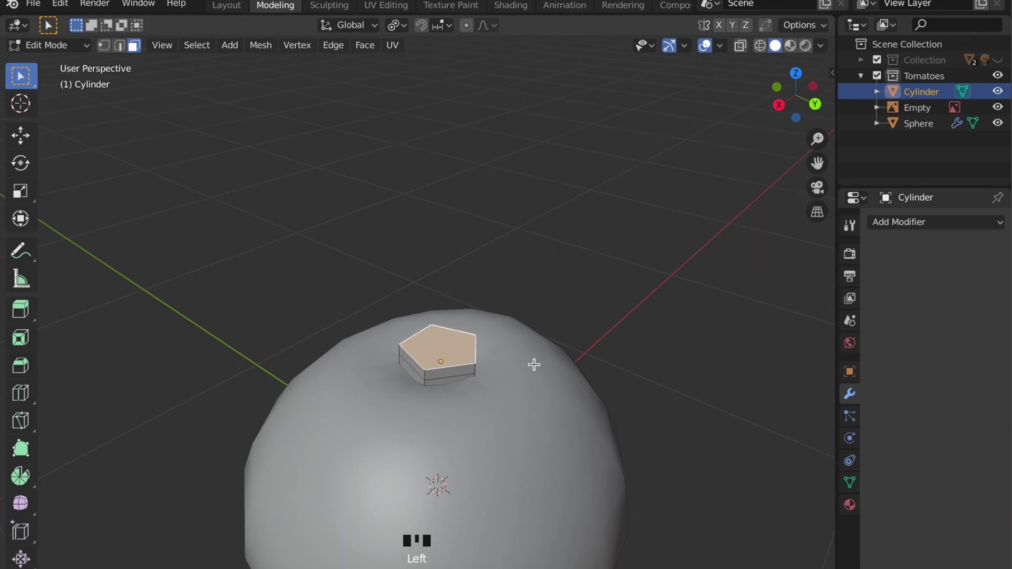
# - Inset the cylinder's faces and nudge them slightly along Z, then check the shape
pyautogui.press('i')
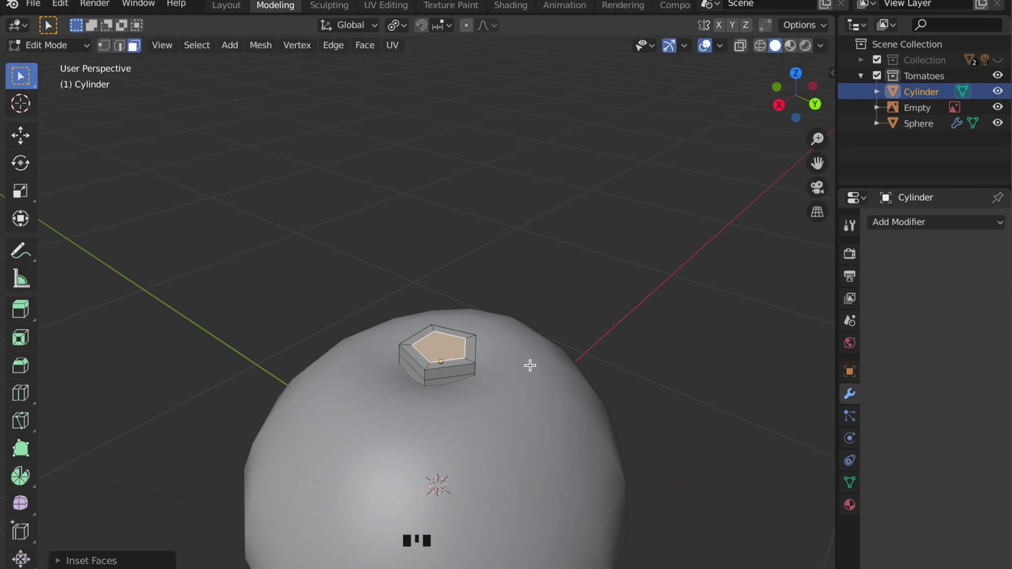
pyautogui.press('g')
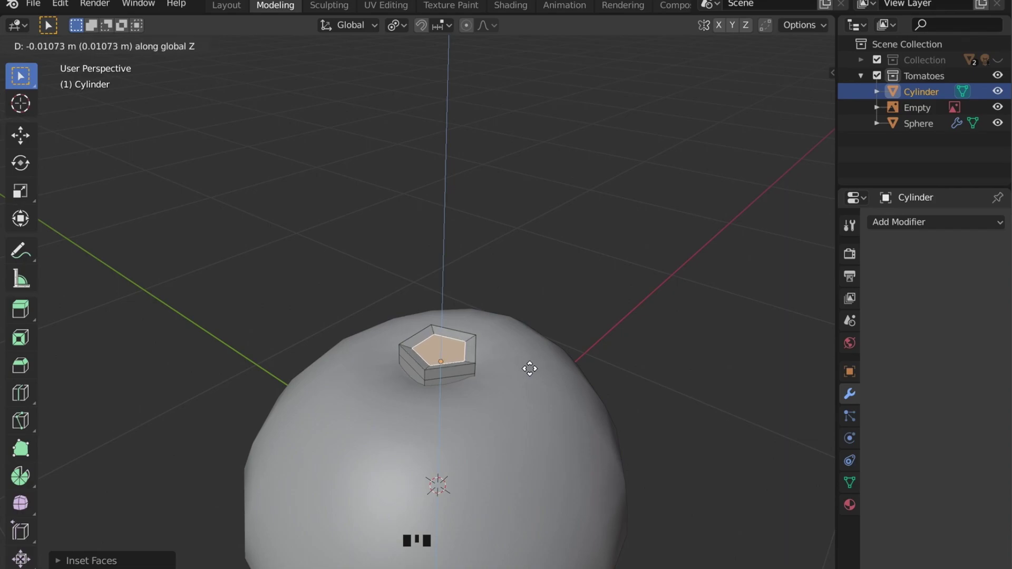
pyautogui.press('i')
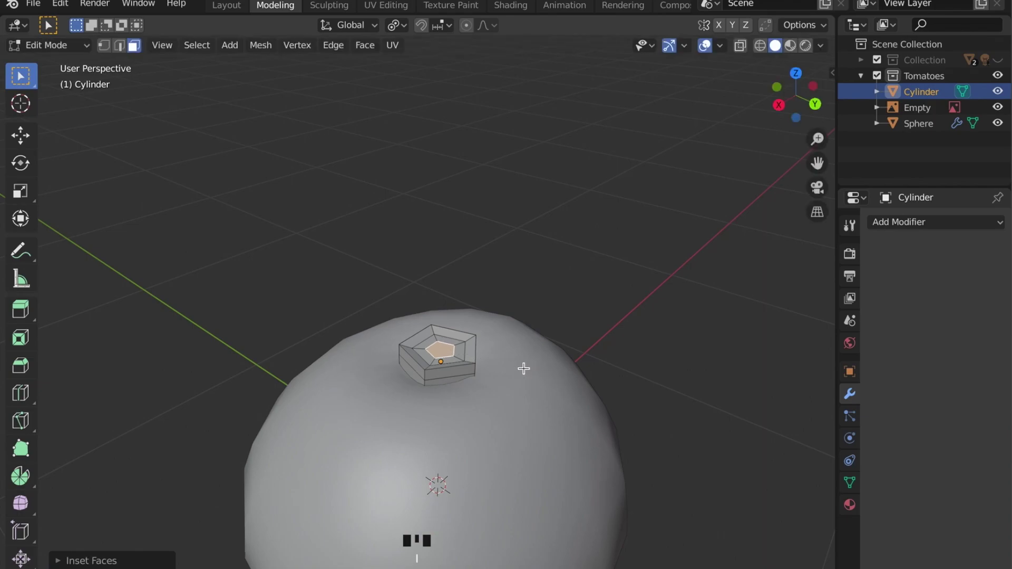
pyautogui.press('g')
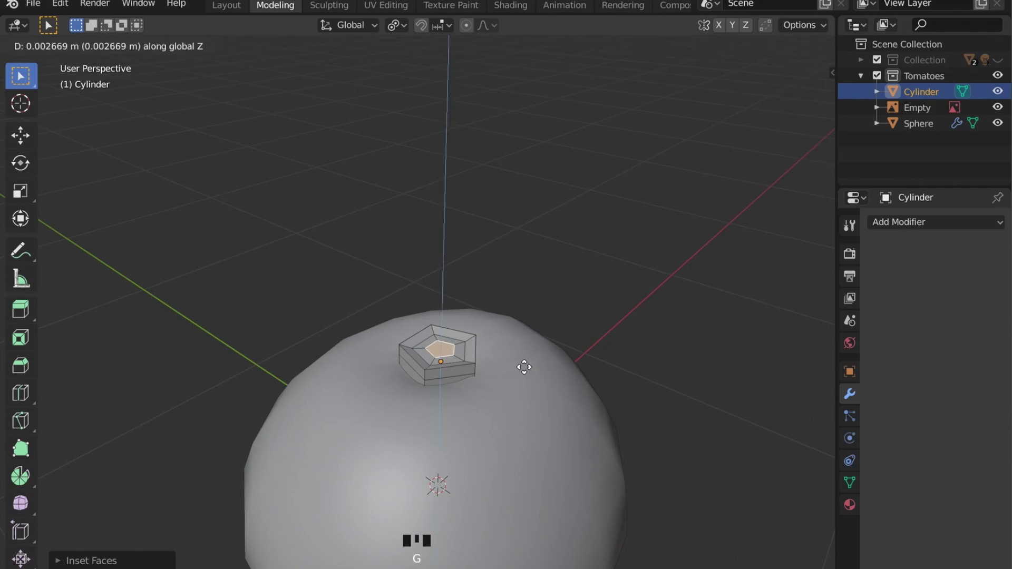
pyautogui.press('Tab')
pyautogui.press('Tab')
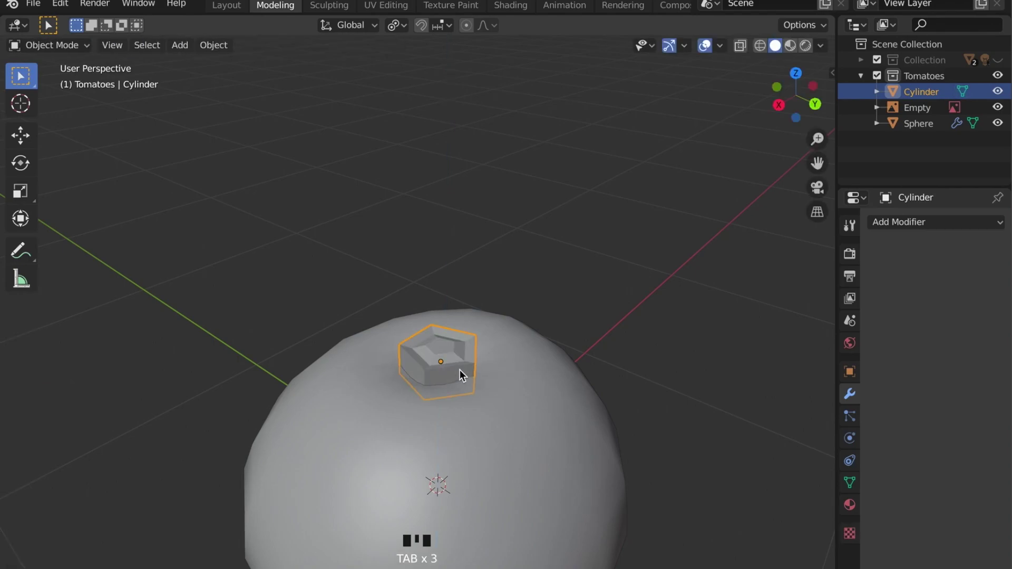
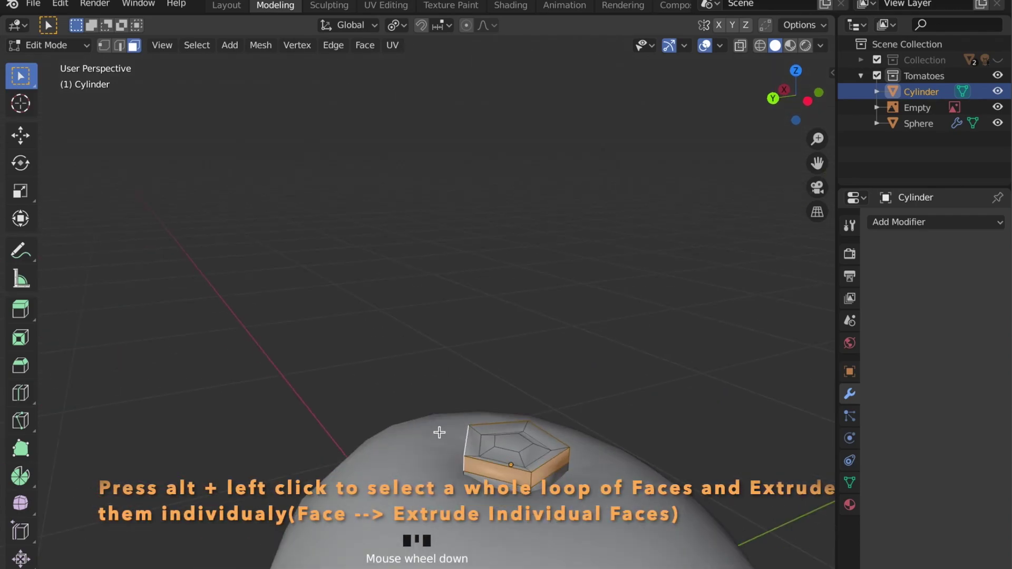
# - Extrude the side face loop as individual faces and scale them outward into star-shaped leaves
pyautogui.scroll(-3)
pyautogui.moveTo(402, 29); pyautogui.dragTo(379, 52)
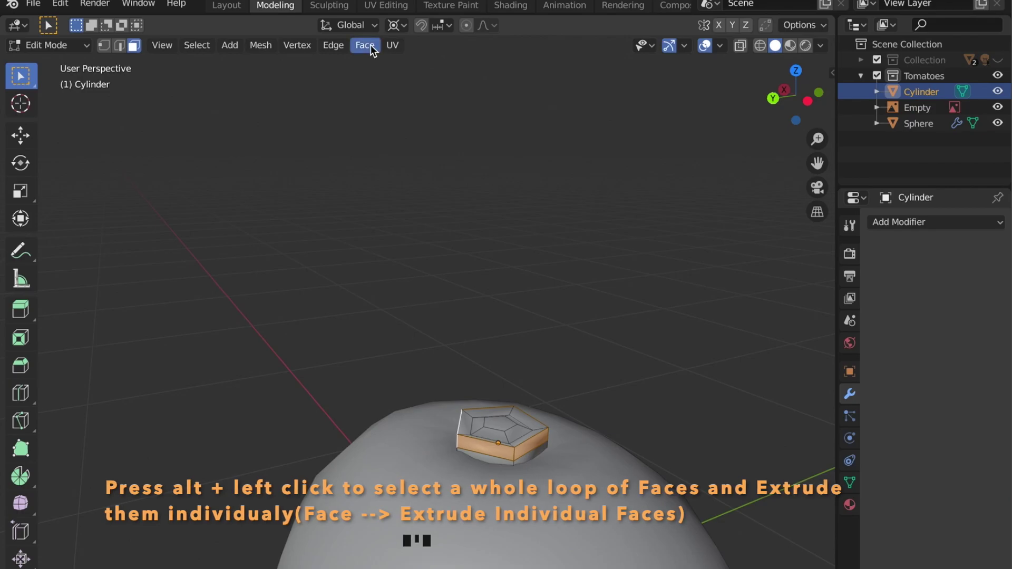
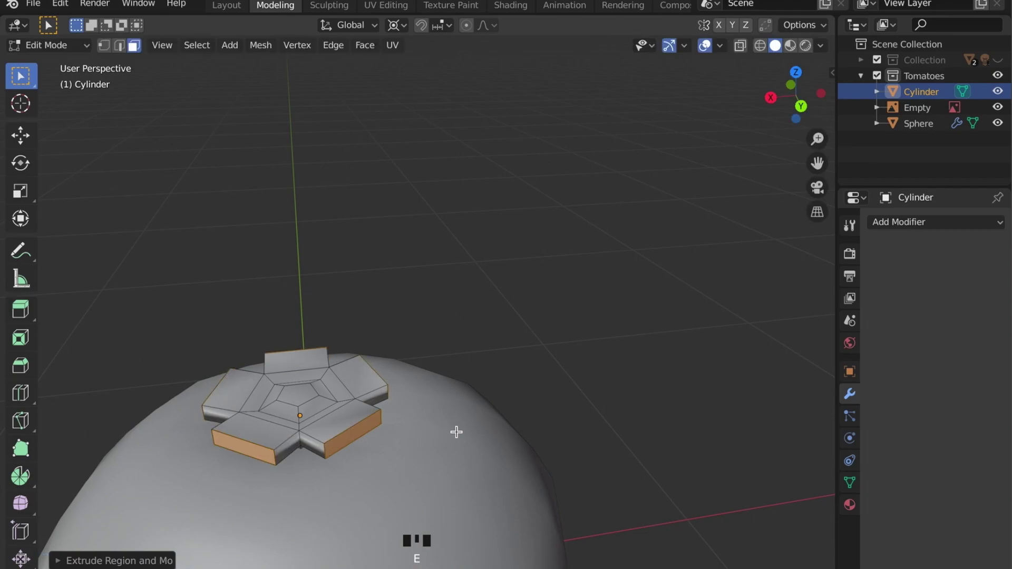
pyautogui.press('s')
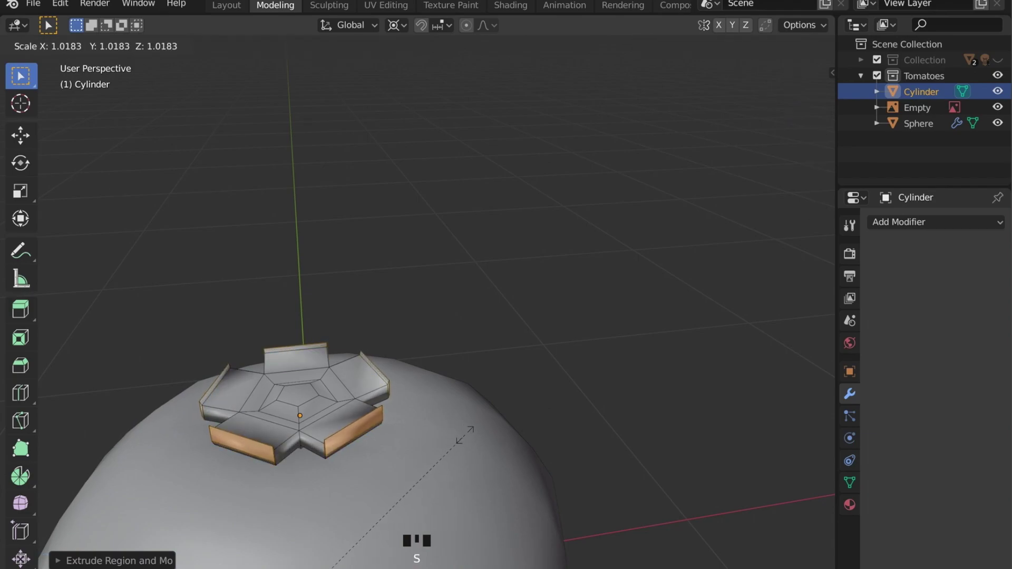
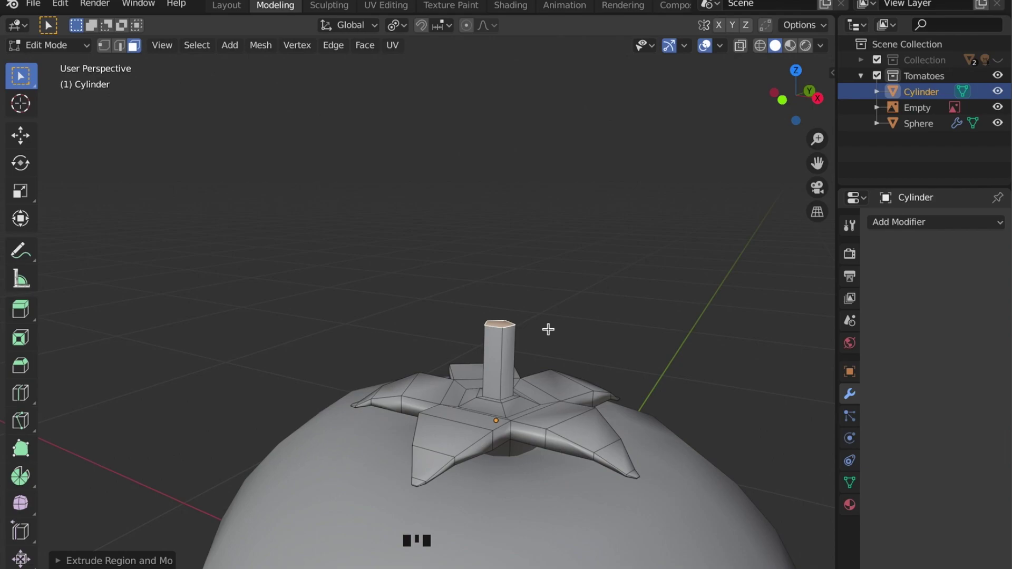
# - Grab, push and rotate parts of the leaves into irregular natural angles, then inspect them
pyautogui.press('g')
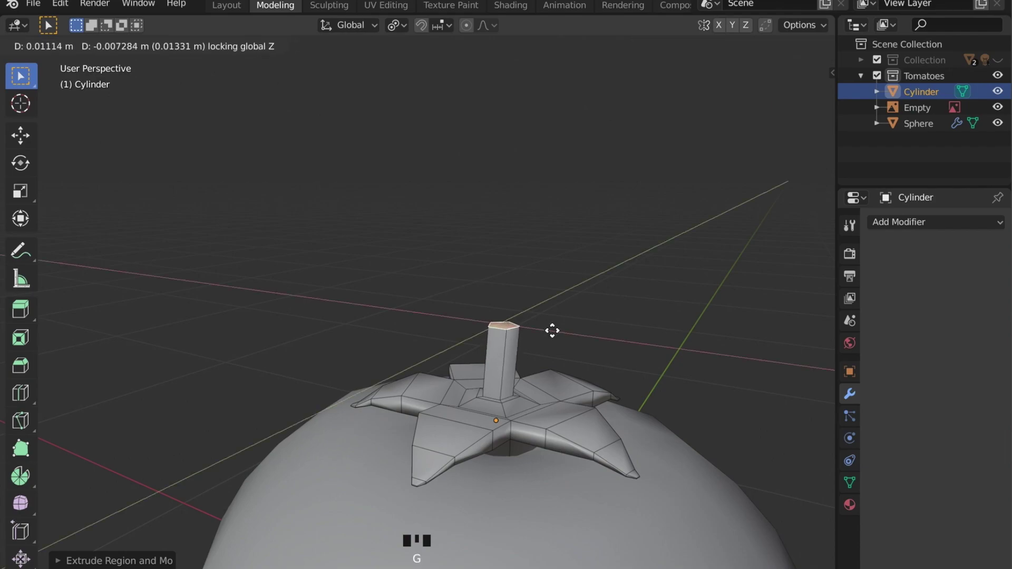
pyautogui.press('r')
pyautogui.press('e')
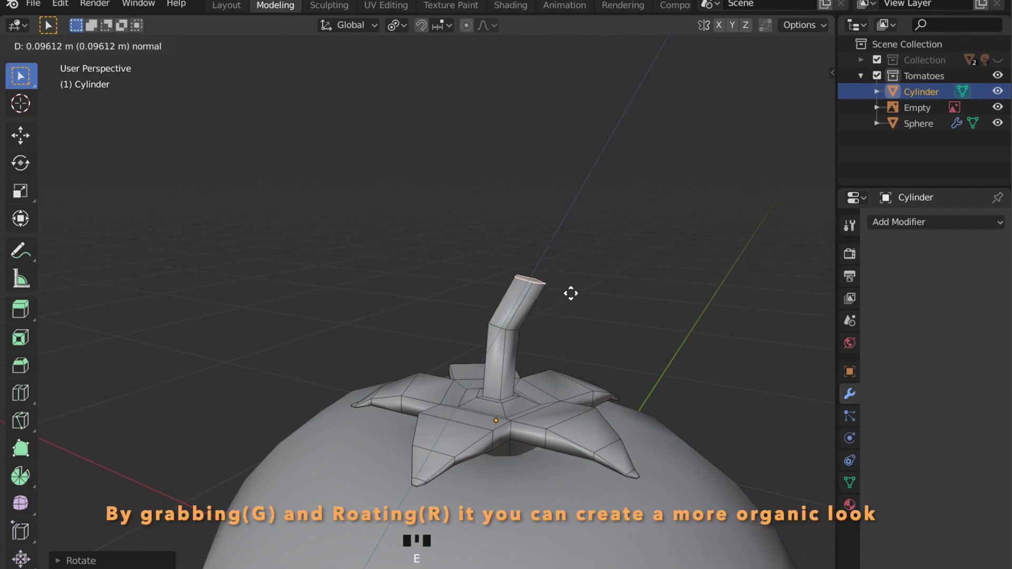
pyautogui.press('r')
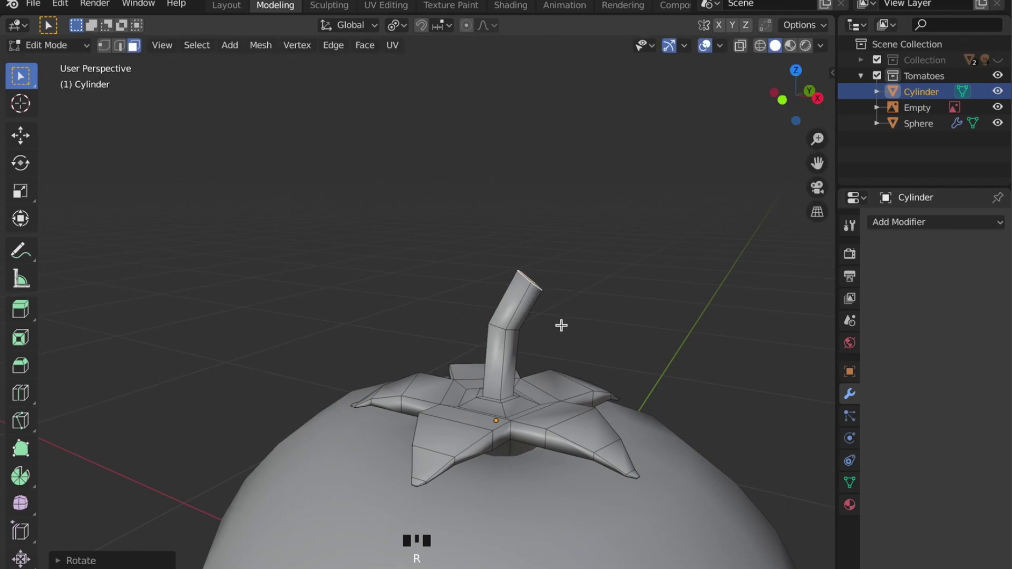
pyautogui.press('Tab')
pyautogui.scroll(-3)
pyautogui.moveTo(488, 380); pyautogui.dragTo(532, 381)
pyautogui.scroll(-3)
pyautogui.moveTo(478, 401); pyautogui.dragTo(414, 270)
# - In the Shading workspace give the stem a new bright green material, then select the tomato sphere
pyautogui.click(460, 23)
pyautogui.scroll(3)
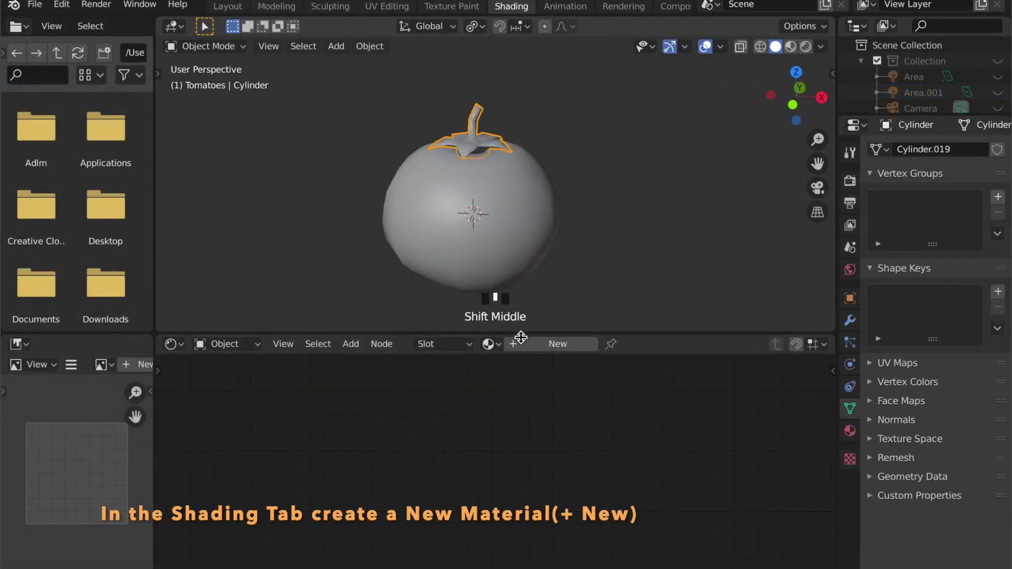
pyautogui.click(520, 339)
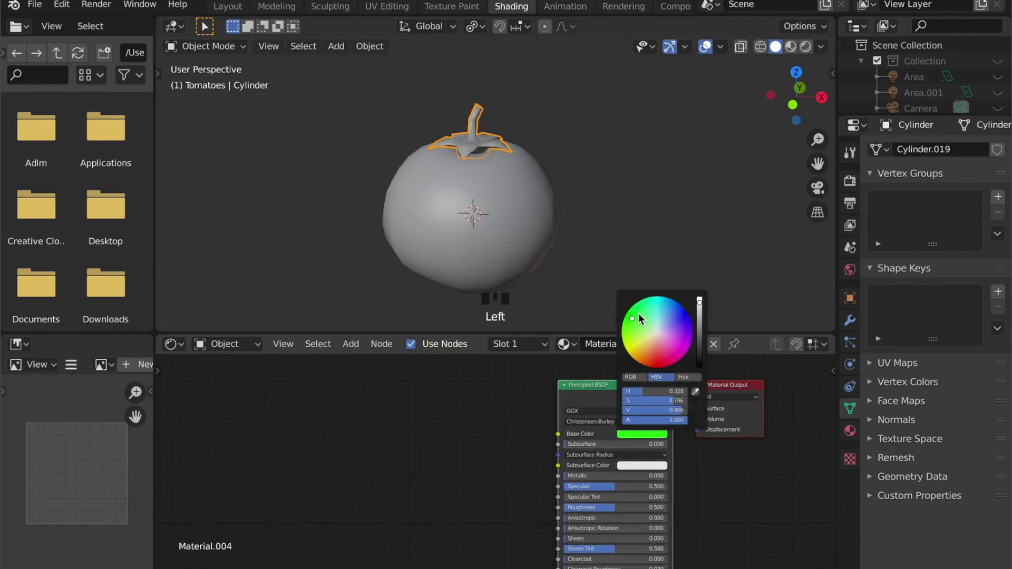
pyautogui.moveTo(632, 215); pyautogui.dragTo(594, 243)
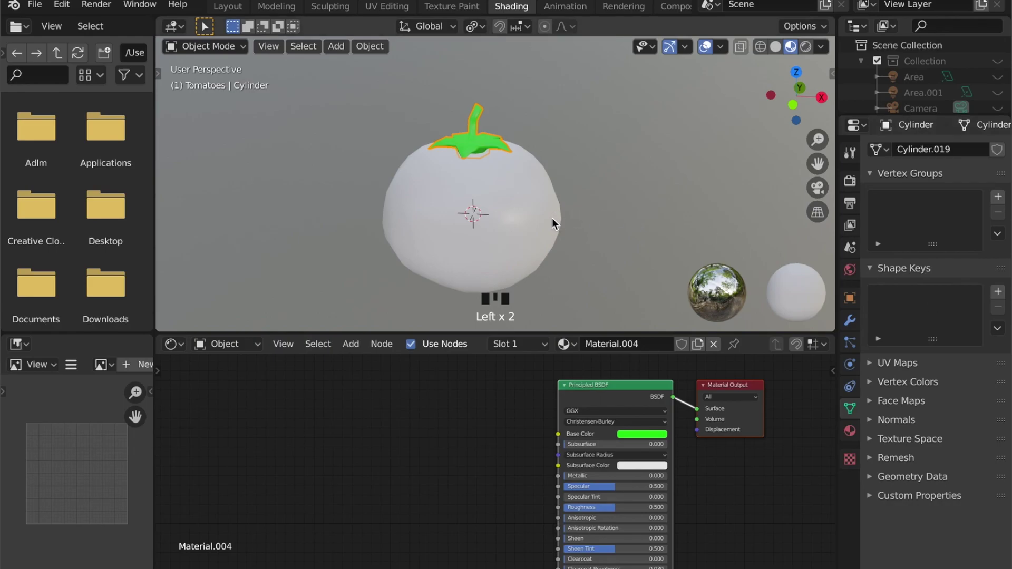
pyautogui.click(552, 232)
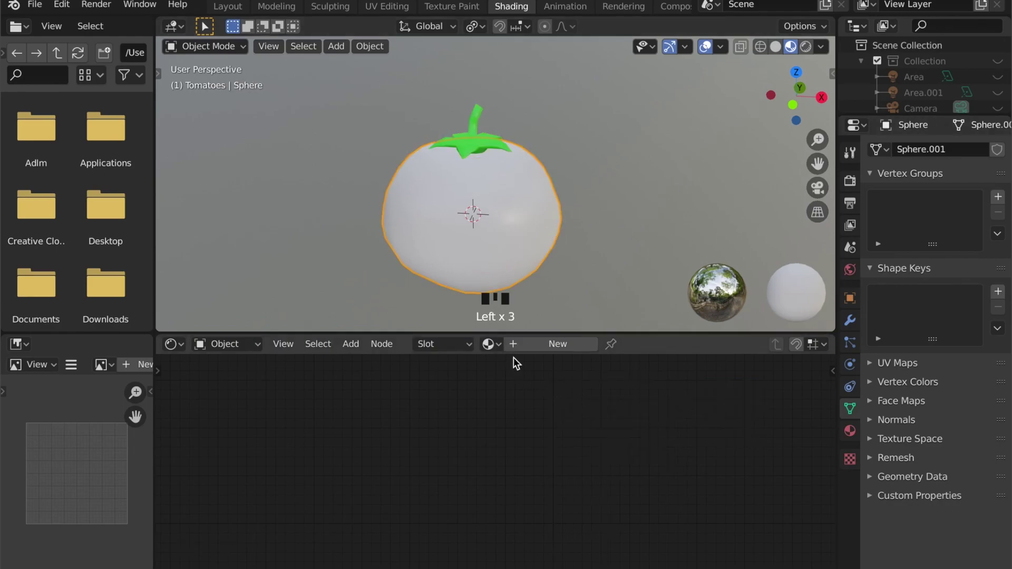
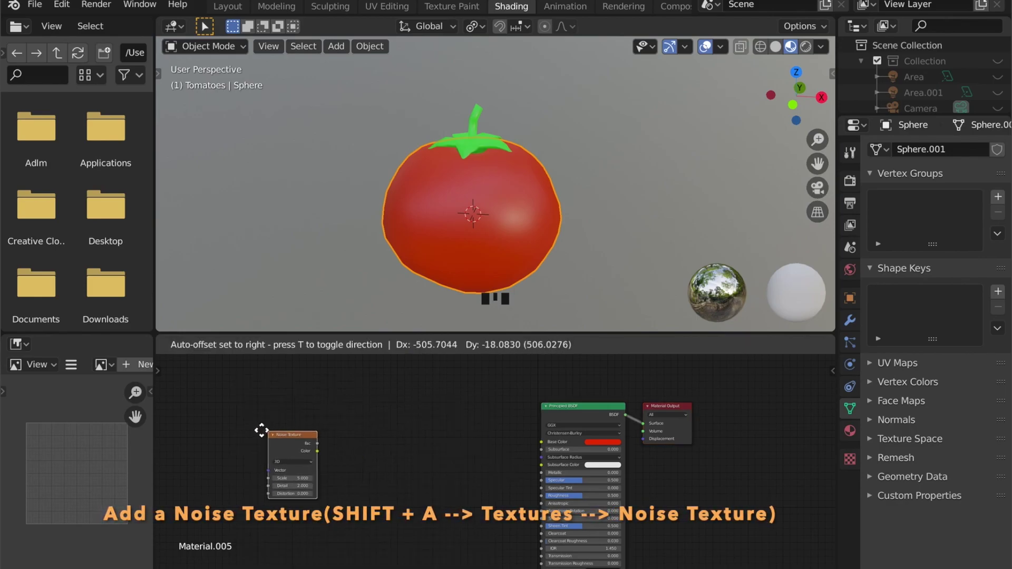
# - Wire a Noise Texture with Detail 2.2 into the tomato material's shader
pyautogui.click(278, 438)
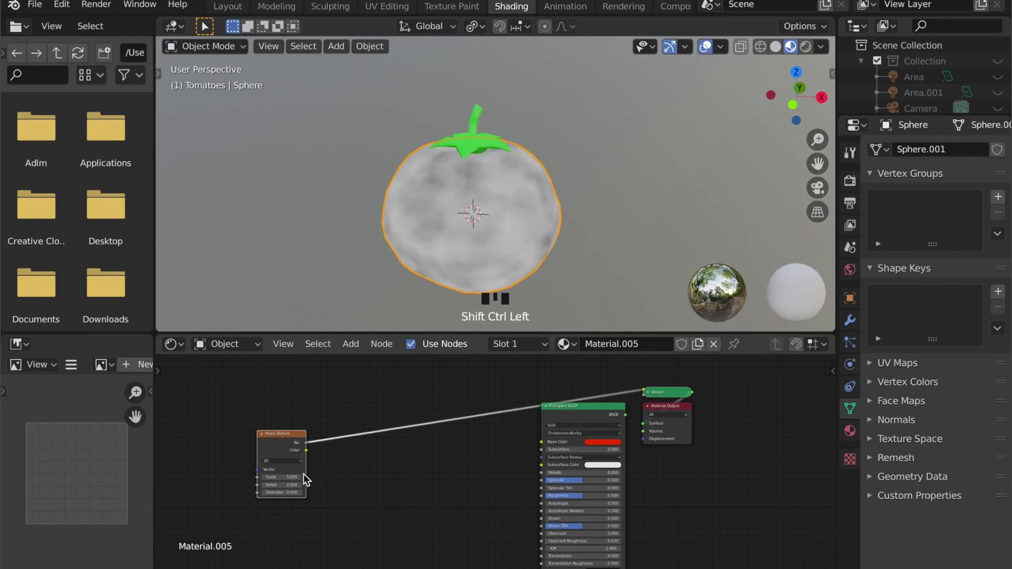
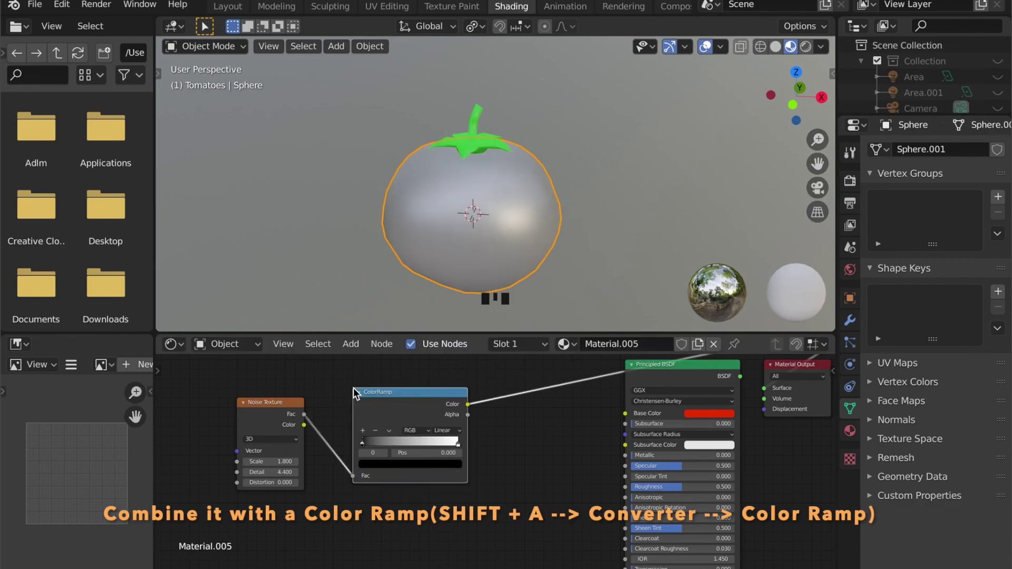
pyautogui.click(401, 395)
pyautogui.moveTo(369, 445); pyautogui.dragTo(409, 447)
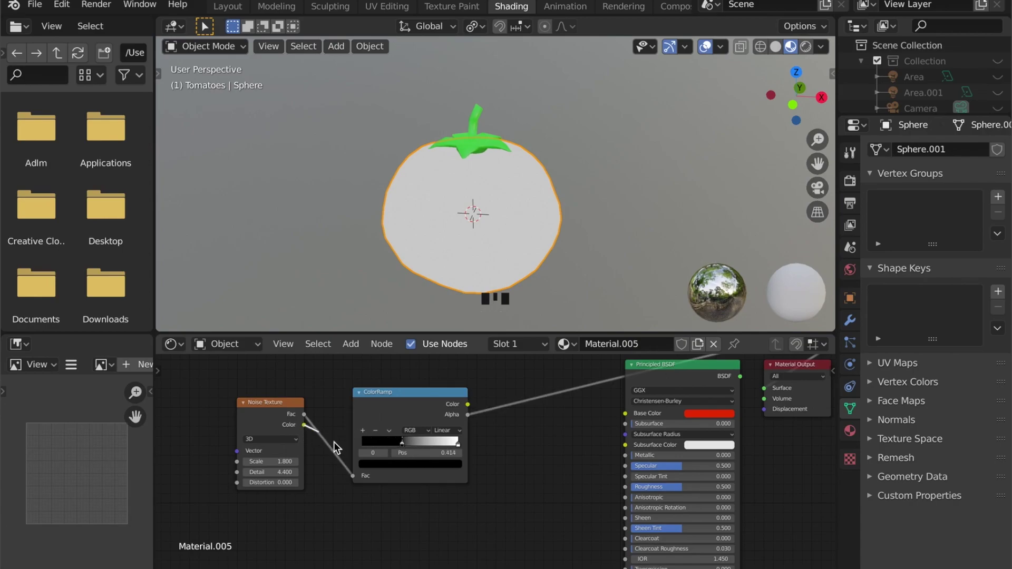
pyautogui.click(358, 481)
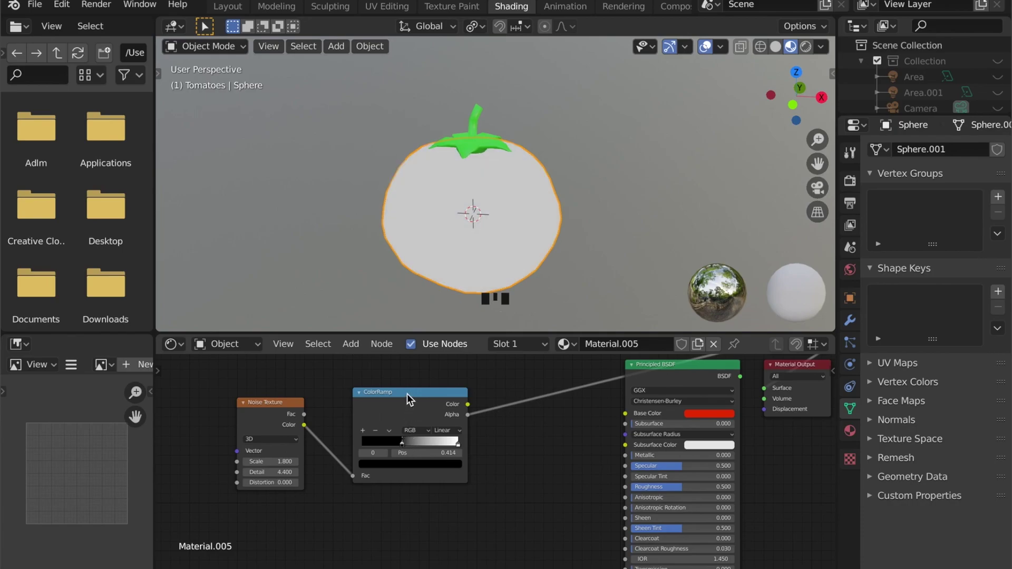
pyautogui.click(411, 398)
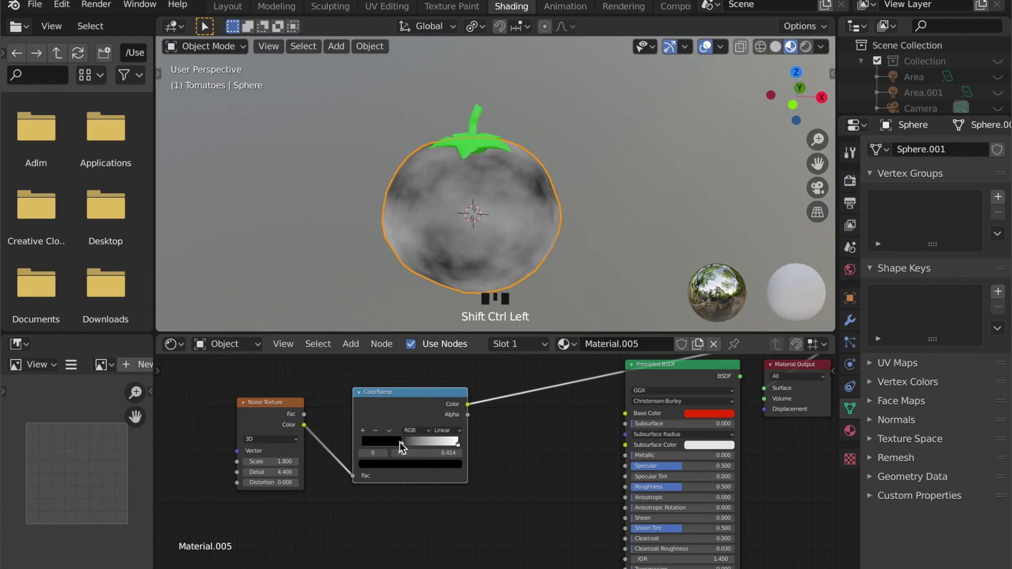
pyautogui.moveTo(395, 448); pyautogui.dragTo(352, 463)
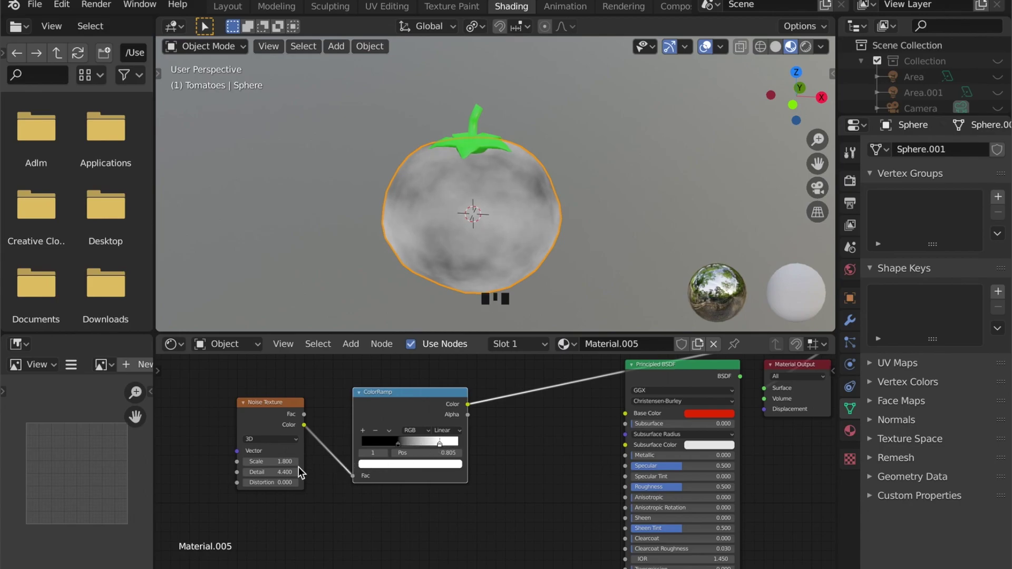
pyautogui.click(344, 467)
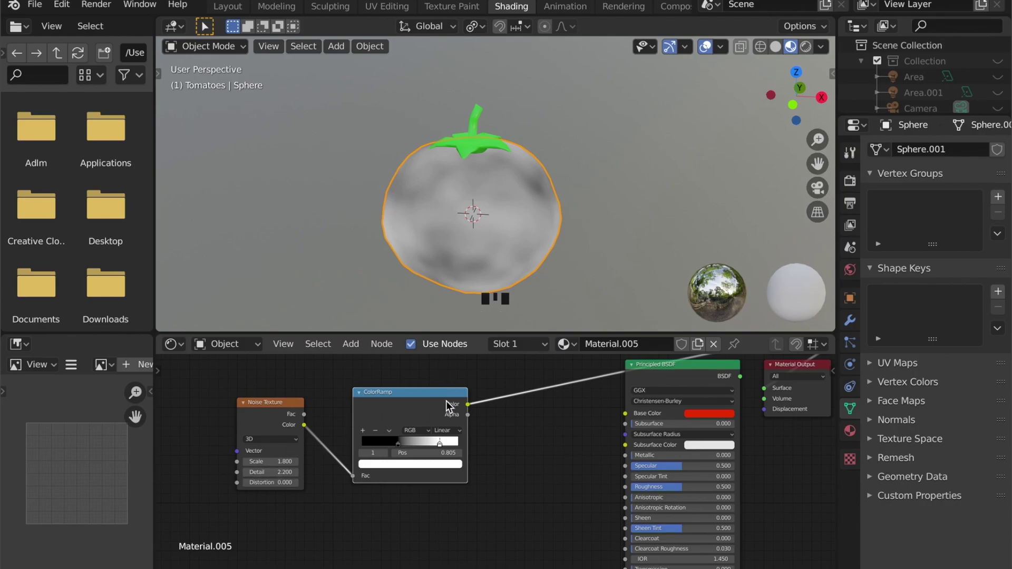
# - Reconnect the shader to the output and inspect the red noise-varied tomato surface
pyautogui.moveTo(345, 467); pyautogui.dragTo(593, 485)
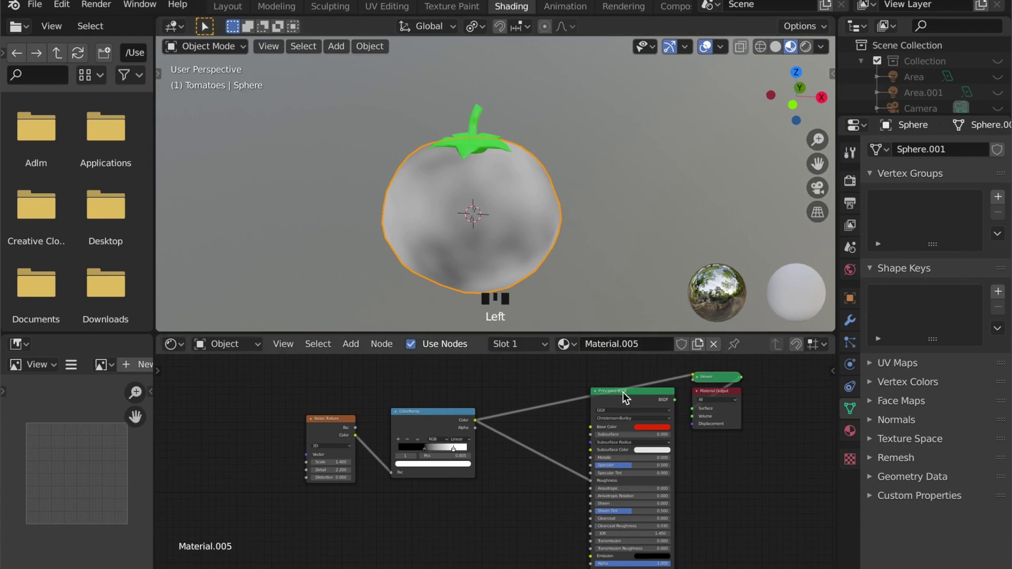
pyautogui.moveTo(628, 395); pyautogui.dragTo(614, 297)
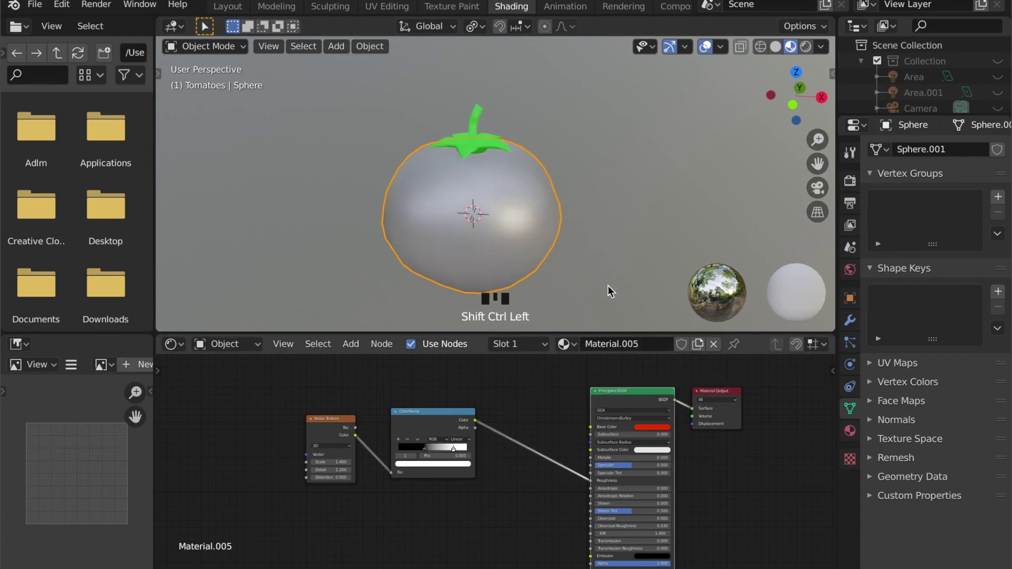
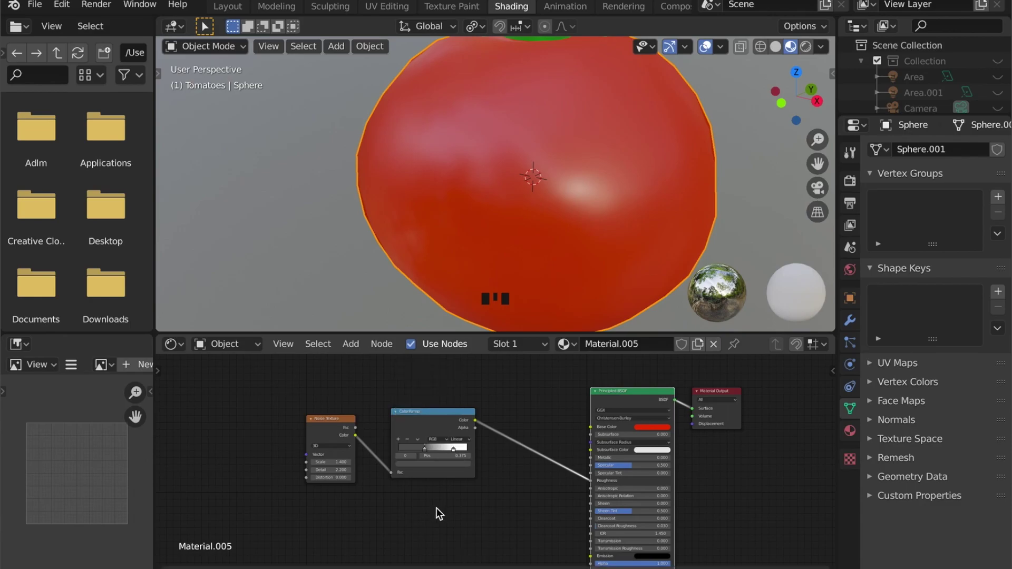
pyautogui.click(436, 452)
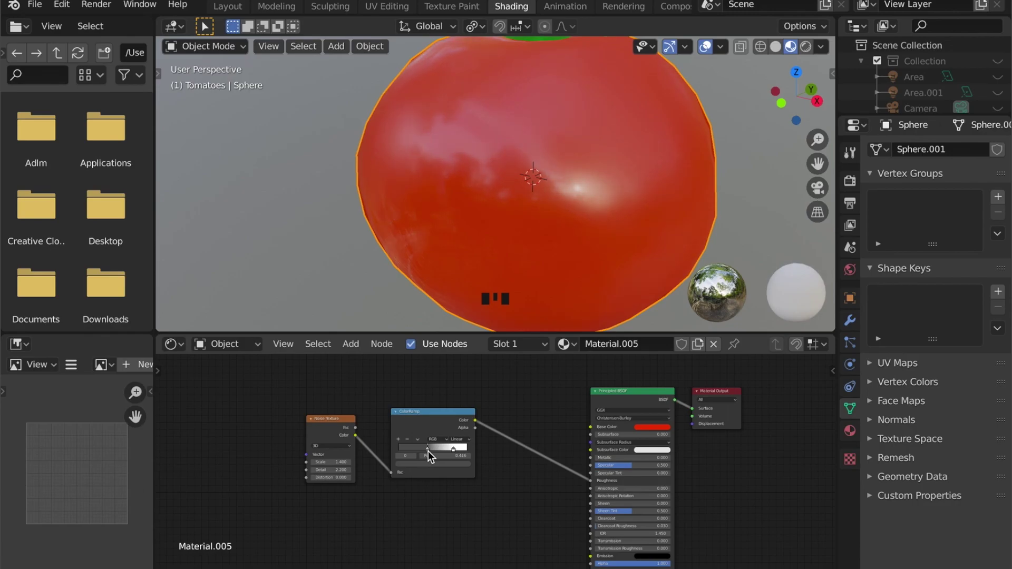
pyautogui.moveTo(529, 191); pyautogui.dragTo(527, 212)
pyautogui.scroll(-3)
pyautogui.moveTo(464, 222); pyautogui.dragTo(393, 257)
pyautogui.scroll(3)
pyautogui.scroll(3)
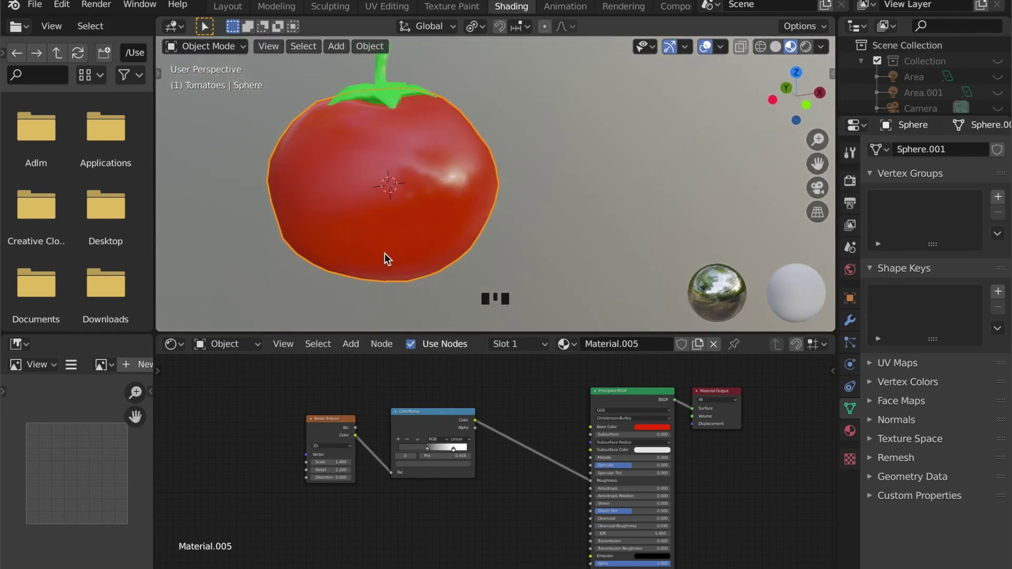
# - Select the stem and wire a Noise Texture through its shader to the material output
pyautogui.scroll(-3)
pyautogui.moveTo(436, 257); pyautogui.dragTo(428, 267)
pyautogui.click(429, 267)
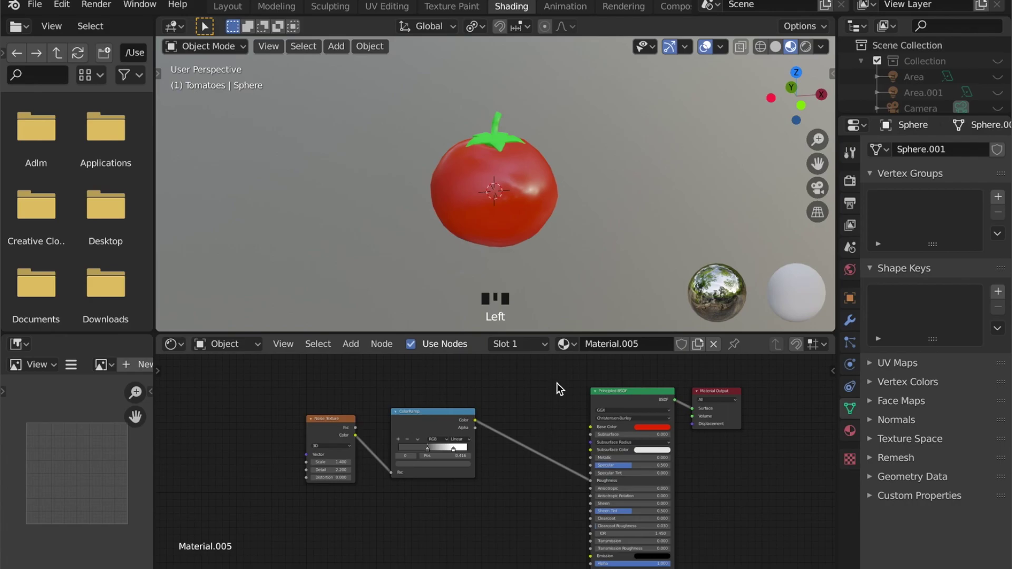
pyautogui.click(498, 139)
pyautogui.click(466, 445)
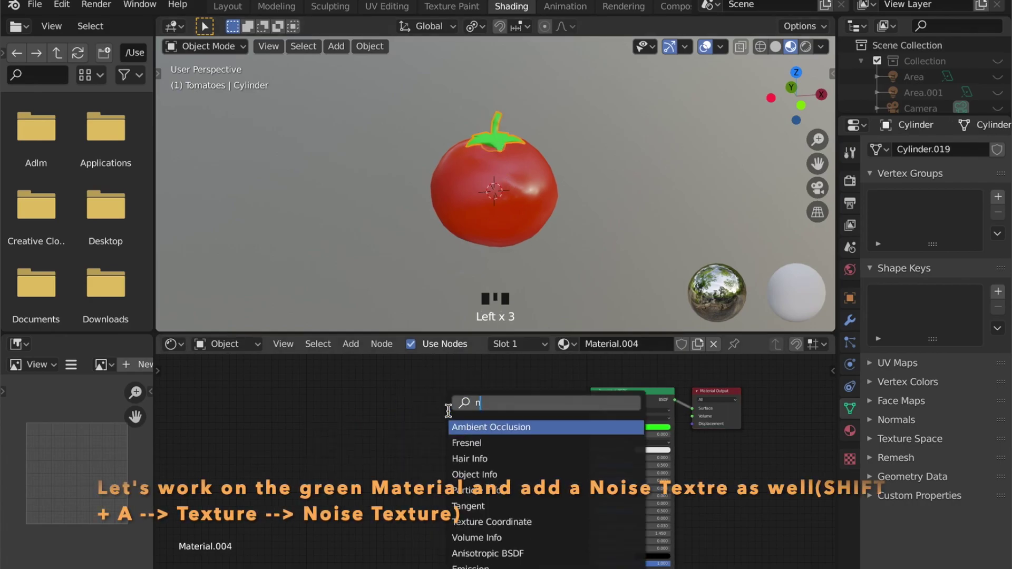
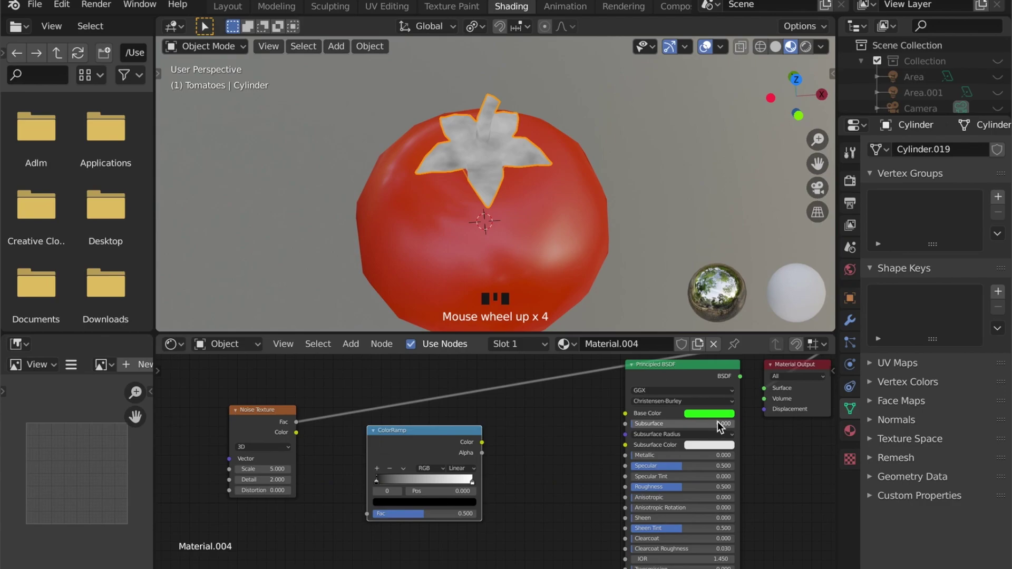
pyautogui.moveTo(415, 392); pyautogui.dragTo(469, 407)
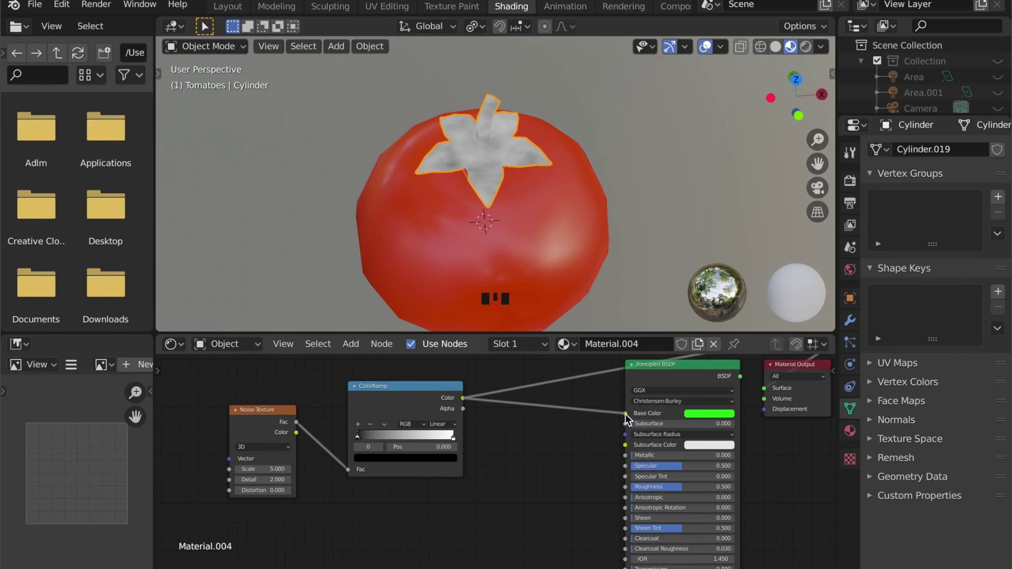
pyautogui.click(630, 416)
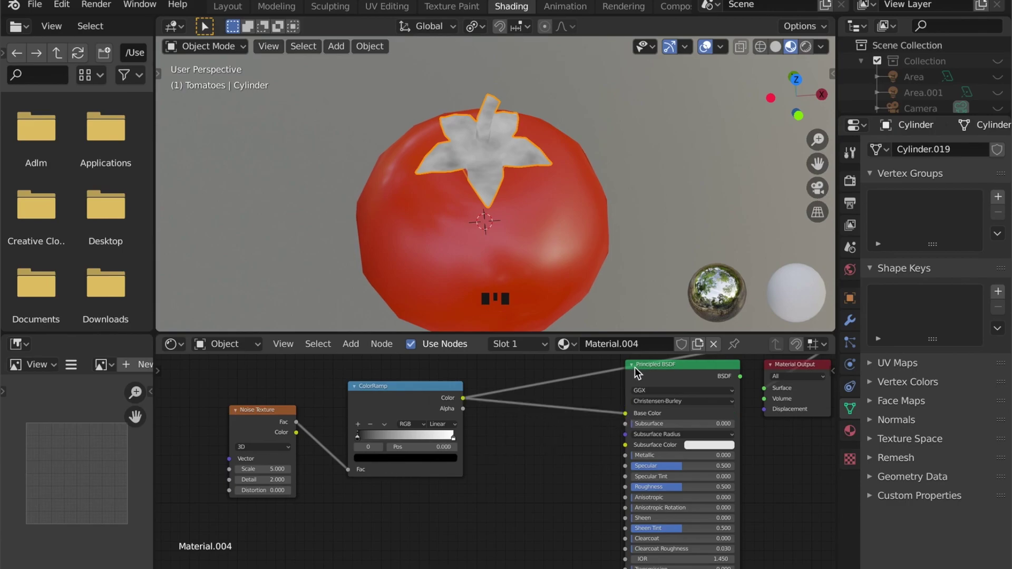
pyautogui.moveTo(647, 364); pyautogui.dragTo(577, 412)
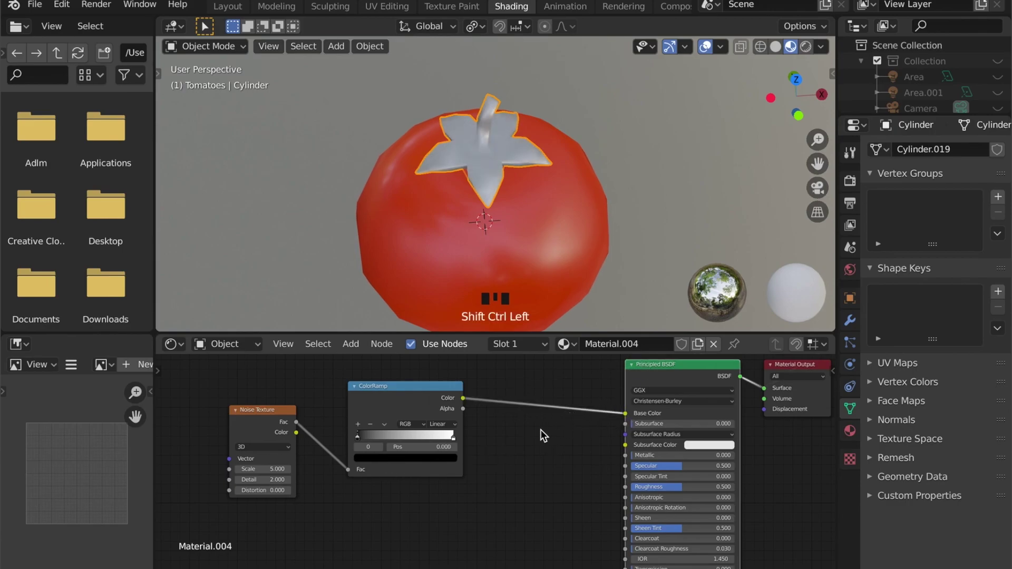
# - Set the stem pattern's colours to a mix of greens for a mottled look
pyautogui.click(401, 464)
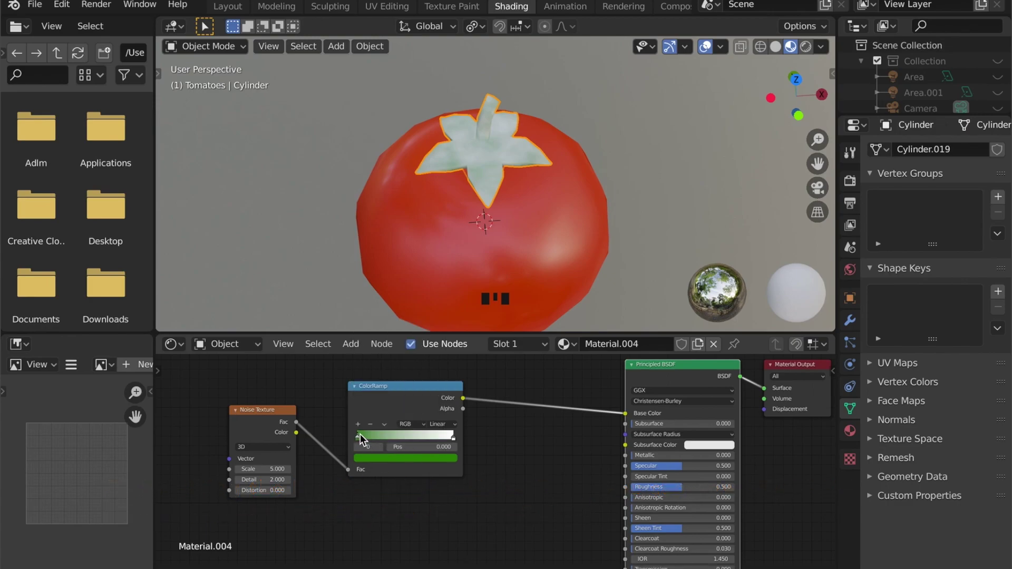
pyautogui.moveTo(373, 441); pyautogui.dragTo(398, 445)
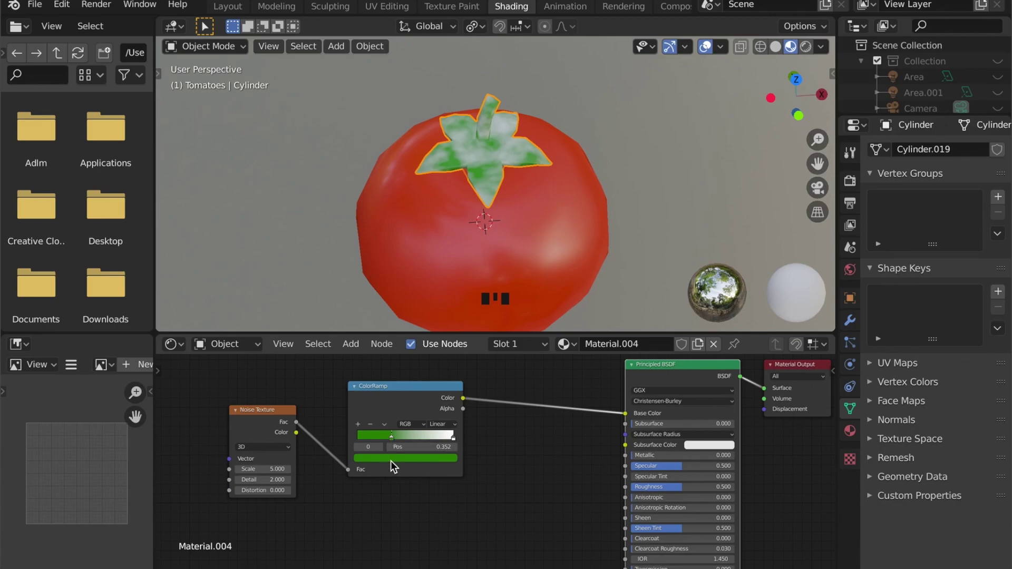
pyautogui.click(395, 464)
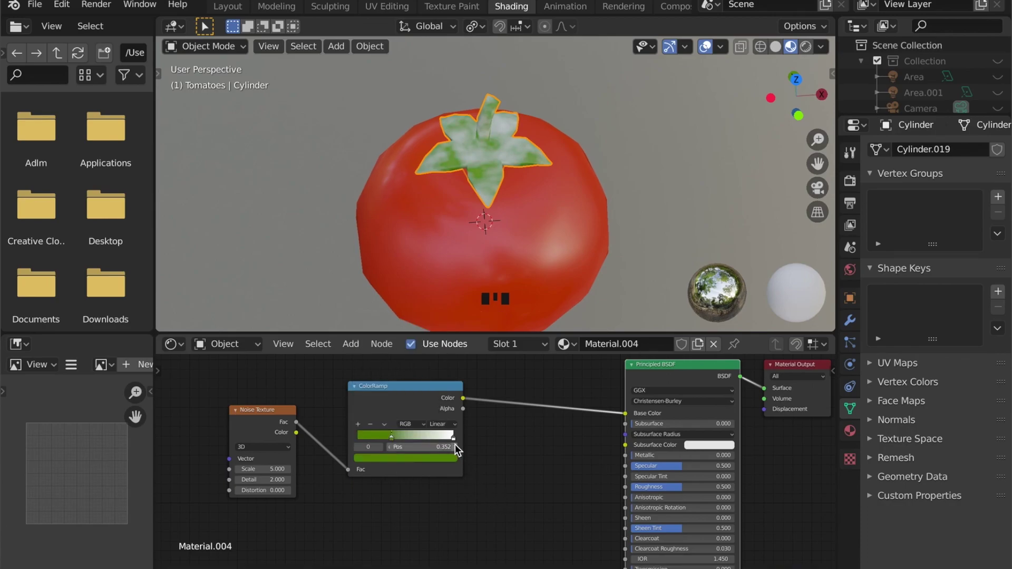
pyautogui.moveTo(456, 438); pyautogui.dragTo(454, 458)
pyautogui.click(453, 461)
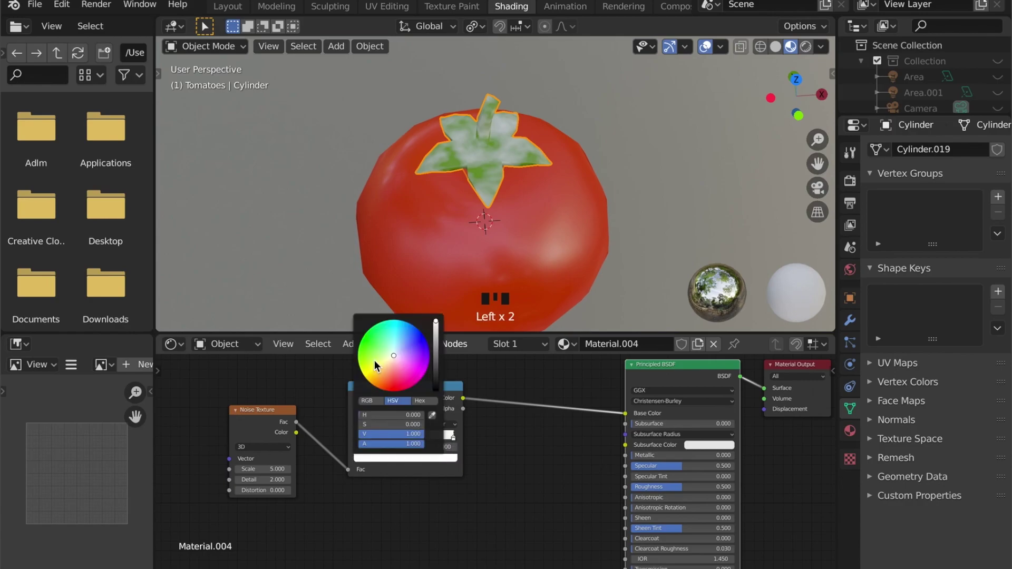
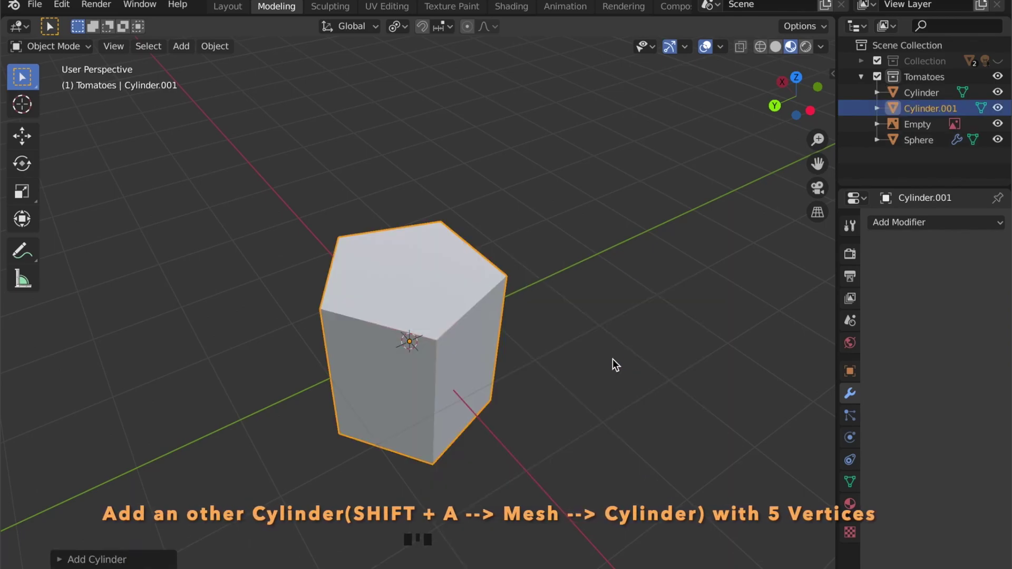
# - Scale the new cylinder thin, rotate it 90° along X and raise it along Z as the vine
pyautogui.press('s')
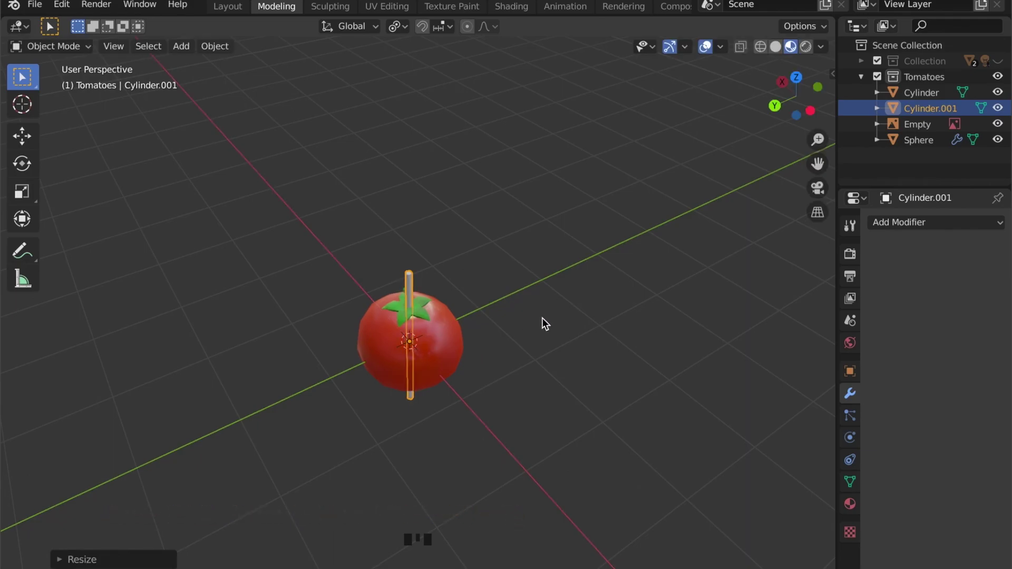
pyautogui.press('r')
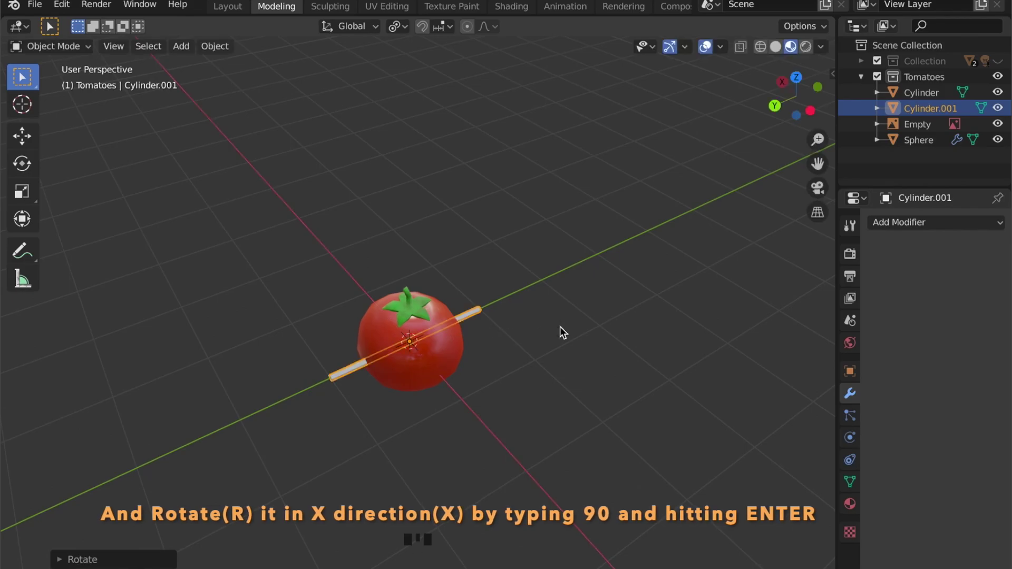
pyautogui.press('g')
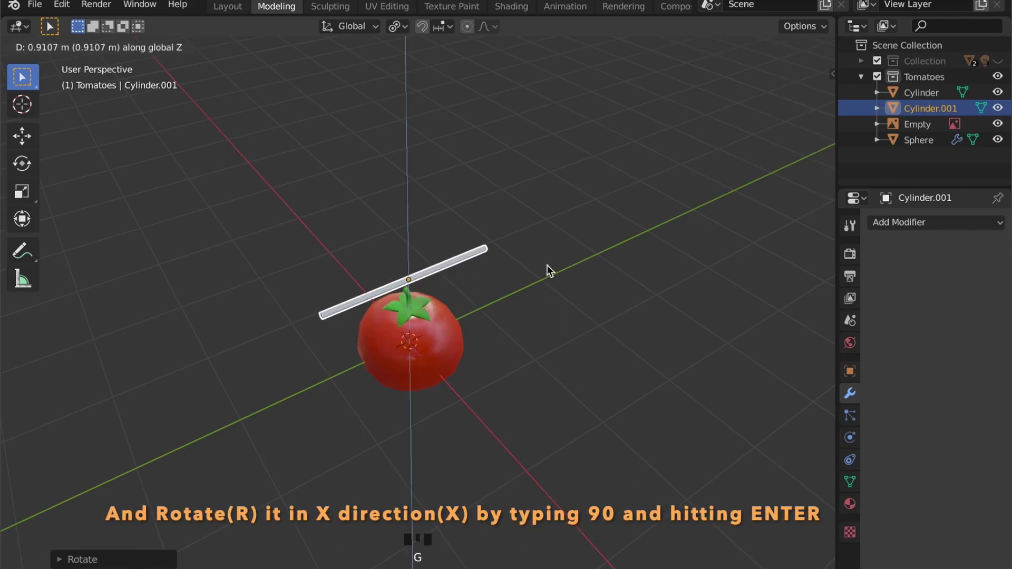
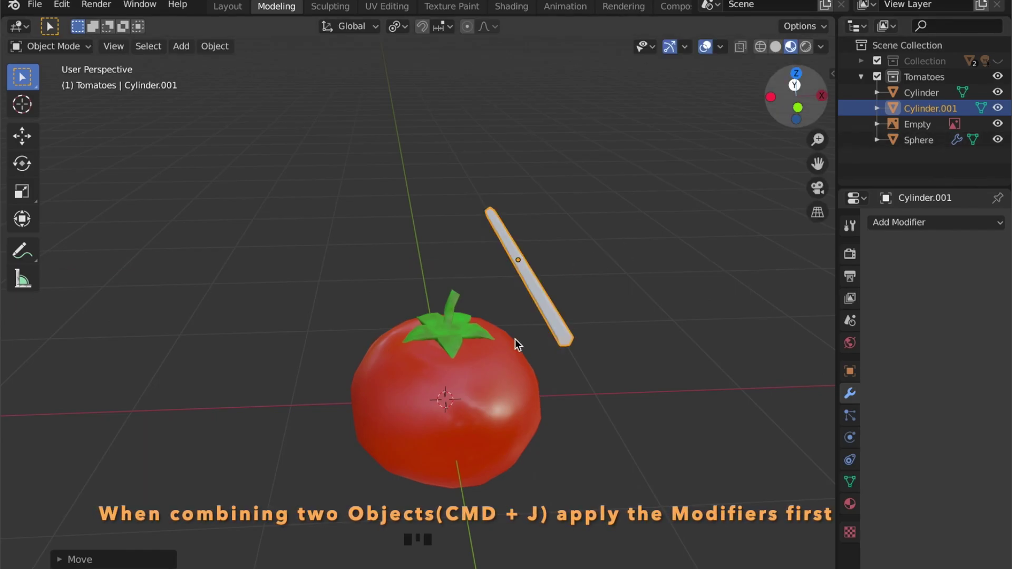
# - Apply the tomato sphere's Displace modifier and join the stem cylinder into it
pyautogui.click(458, 408)
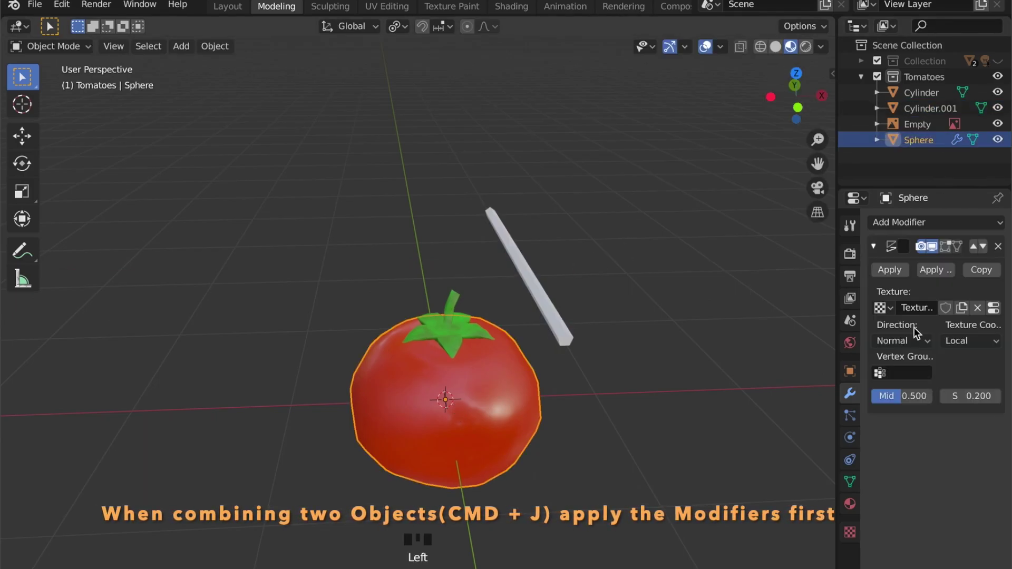
pyautogui.click(904, 275)
pyautogui.click(455, 328)
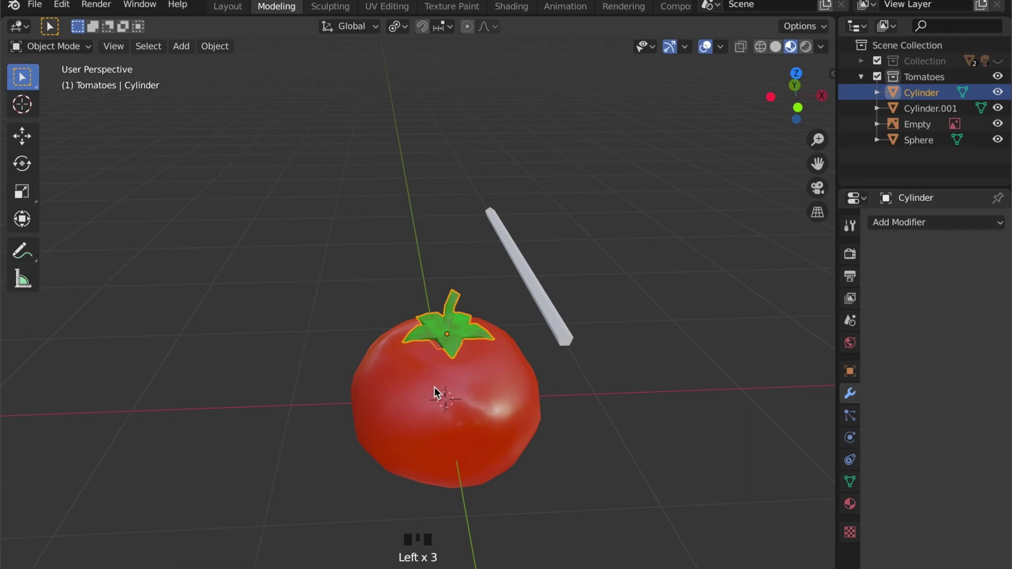
pyautogui.click(439, 389)
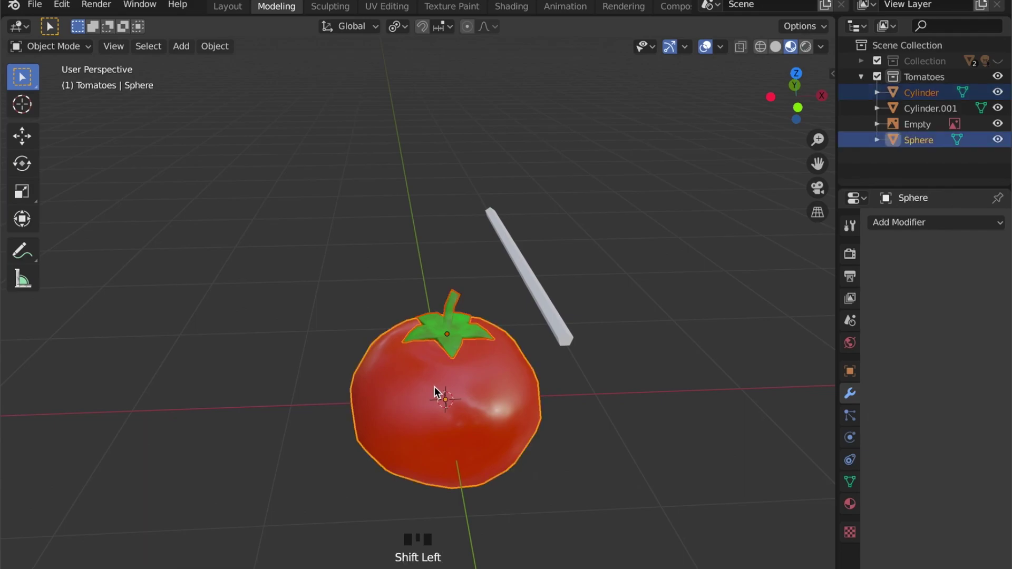
pyautogui.press('j')
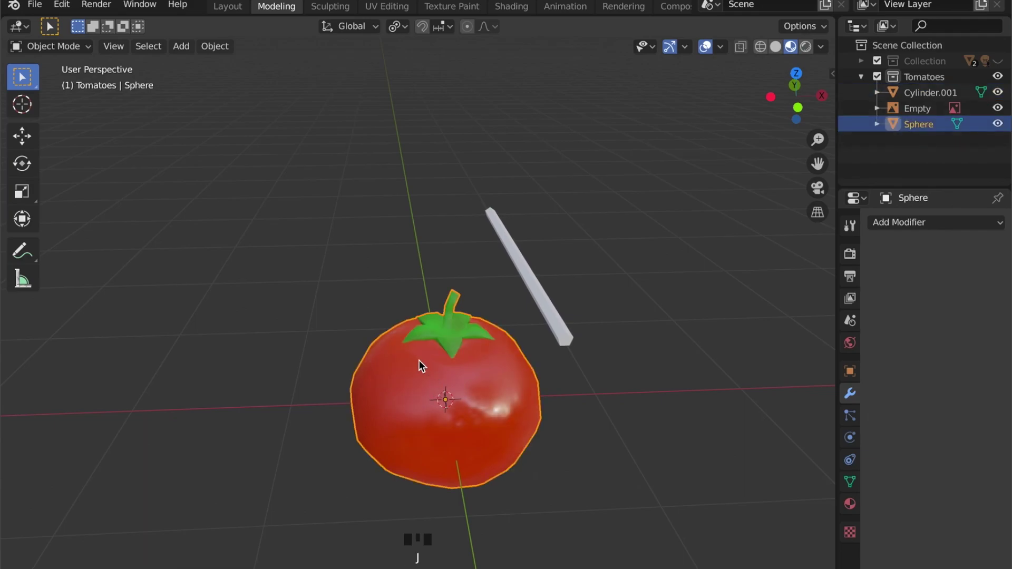
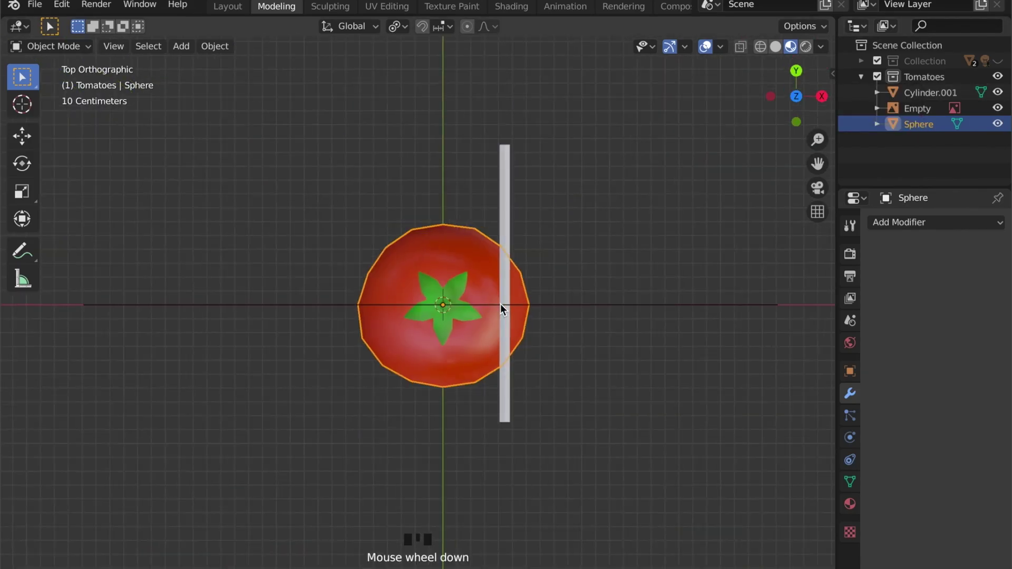
# - Duplicate the tomato and move the vine rod over the spread-out copies
pyautogui.press('shift+d')
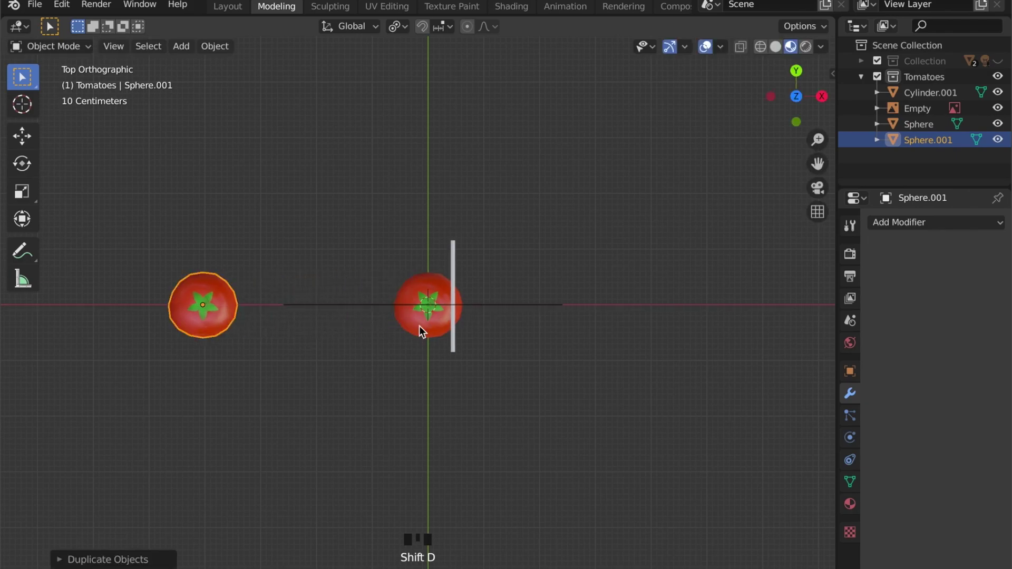
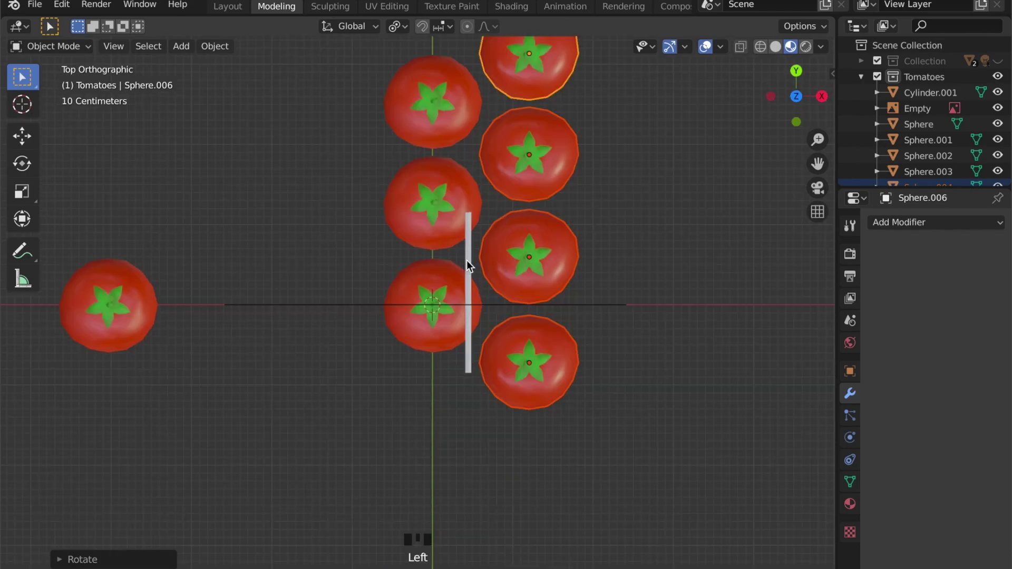
pyautogui.click(471, 265)
pyautogui.scroll(-3)
pyautogui.press('g')
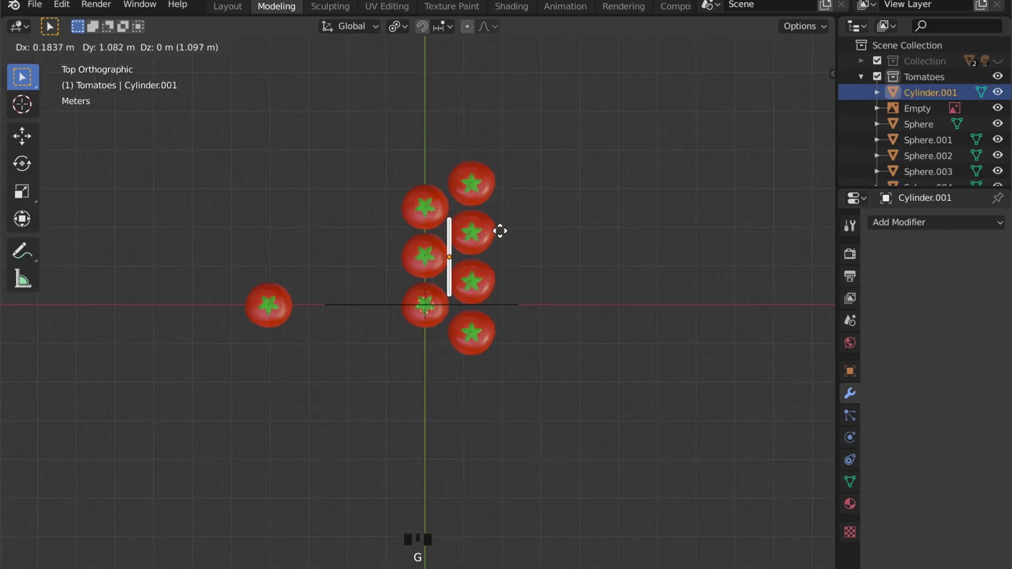
# - Lengthen the vine rod to span the tomato cluster
pyautogui.press('s')
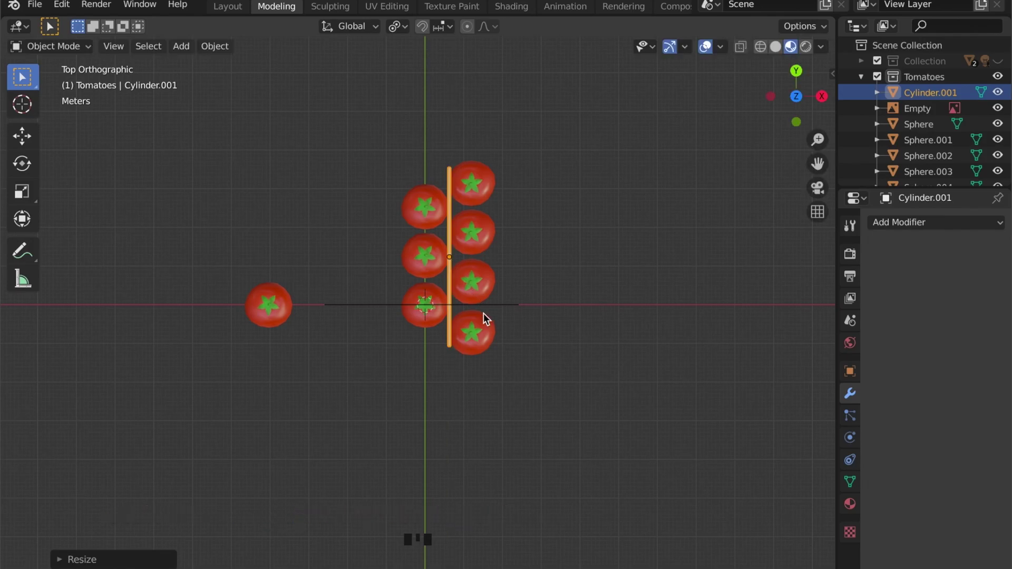
pyautogui.middleClick(464, 290)
pyautogui.scroll(3)
pyautogui.scroll(-3)
# - Add loop cuts along the vine and move an edge loop to start bending it
pyautogui.press('Tab')
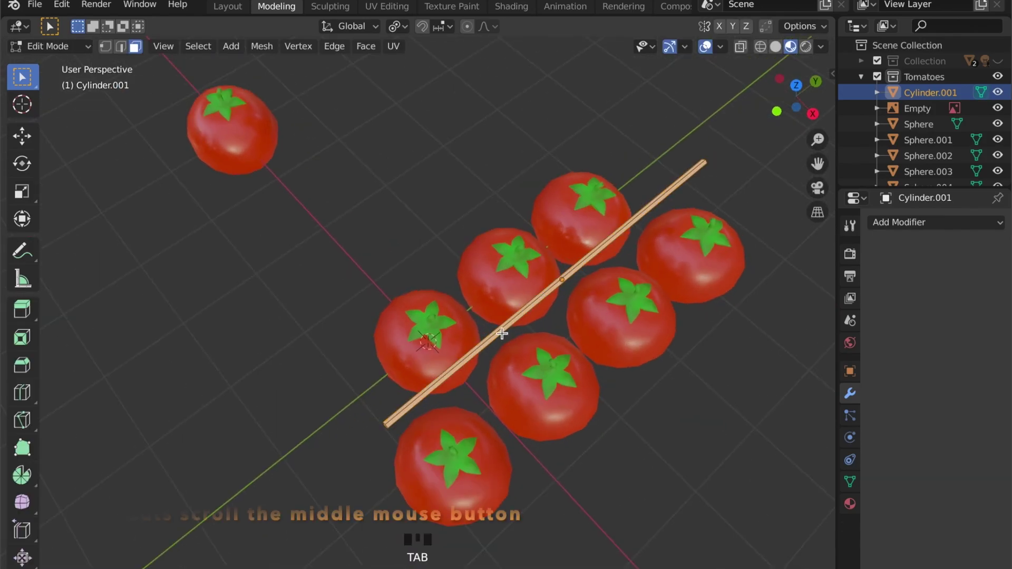
pyautogui.press('r')
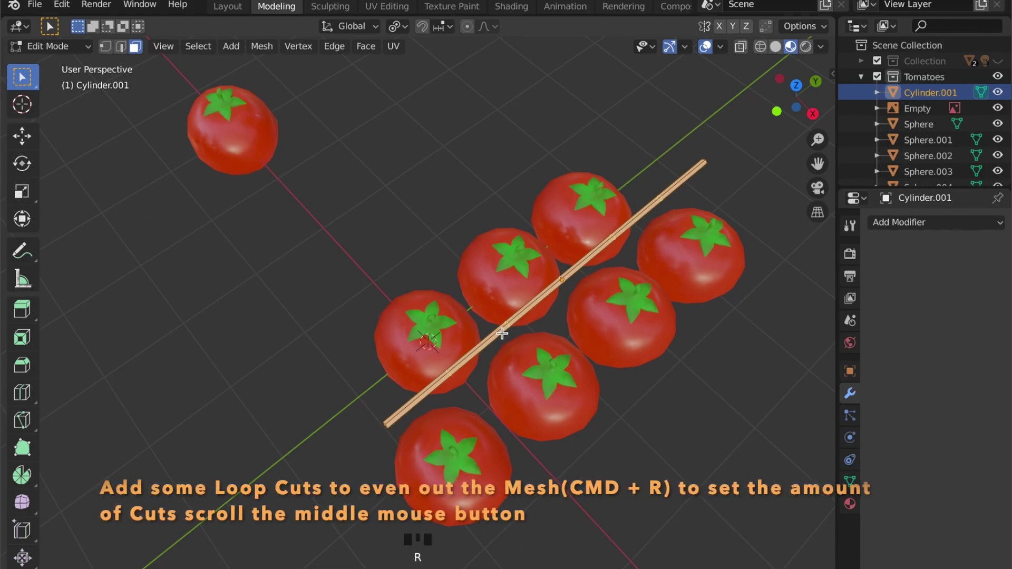
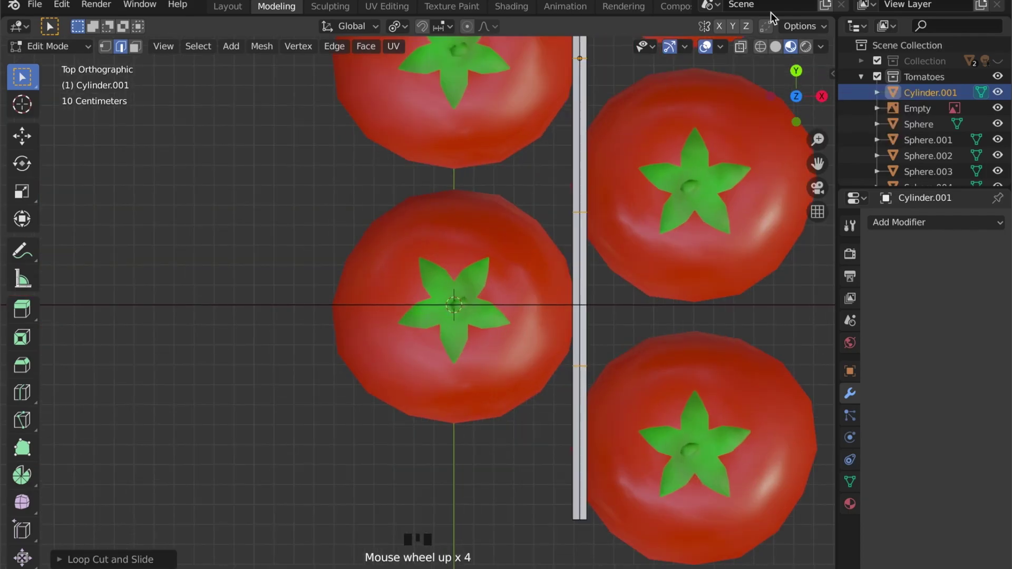
pyautogui.click(780, 52)
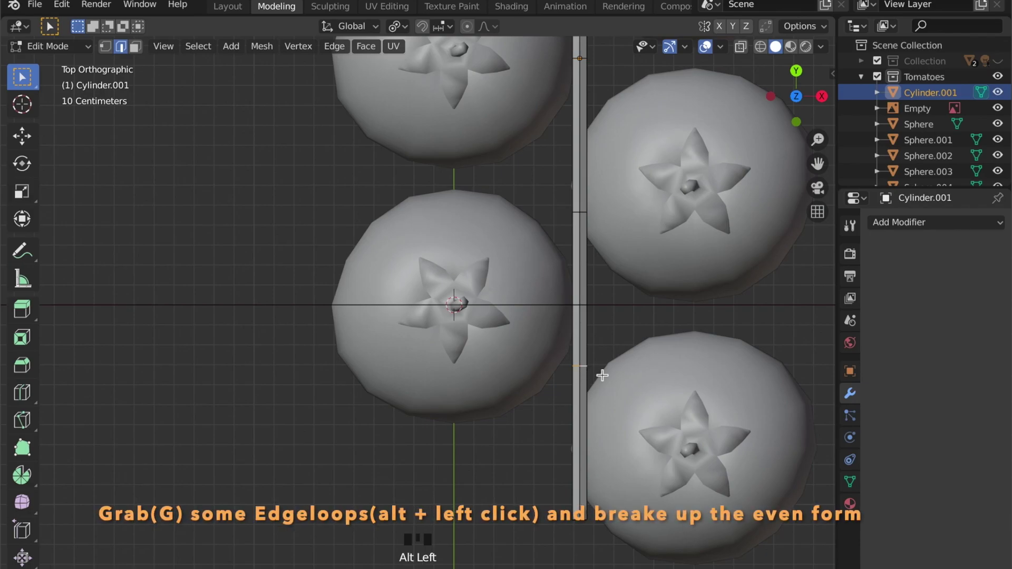
pyautogui.press('g')
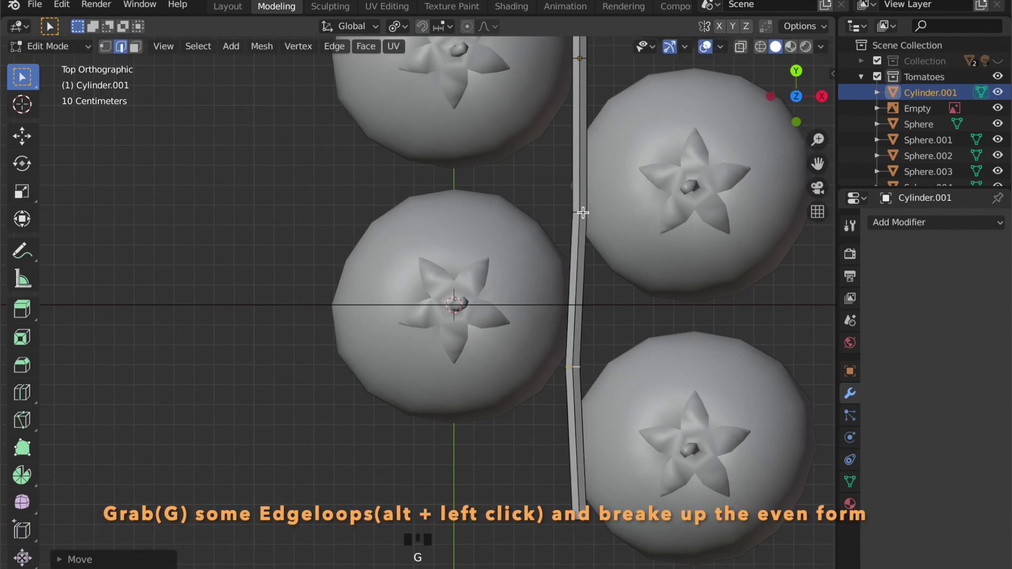
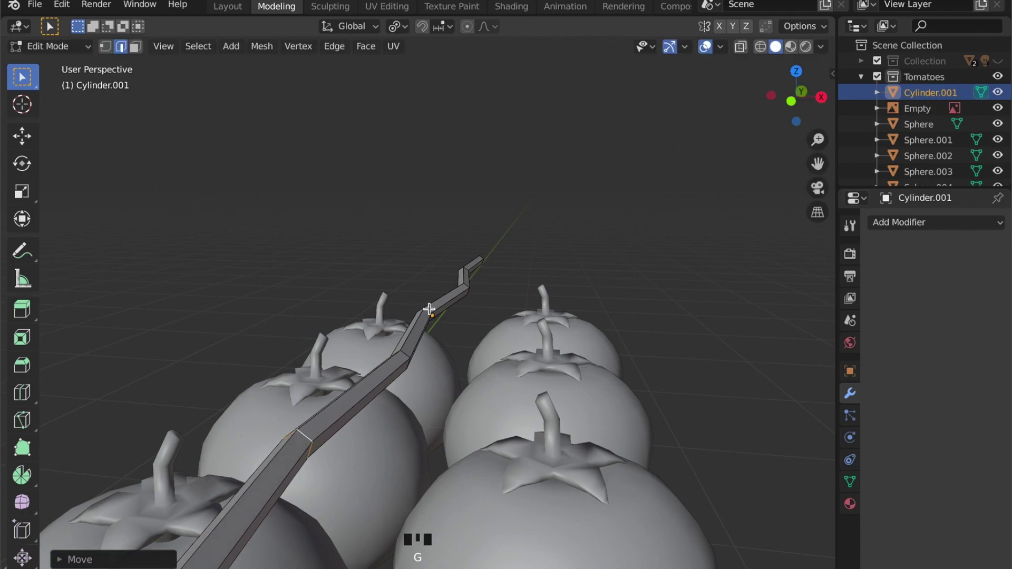
# - Finish bending the vine, then give Cylinder.001 a Displace modifier with a new texture
pyautogui.press('g')
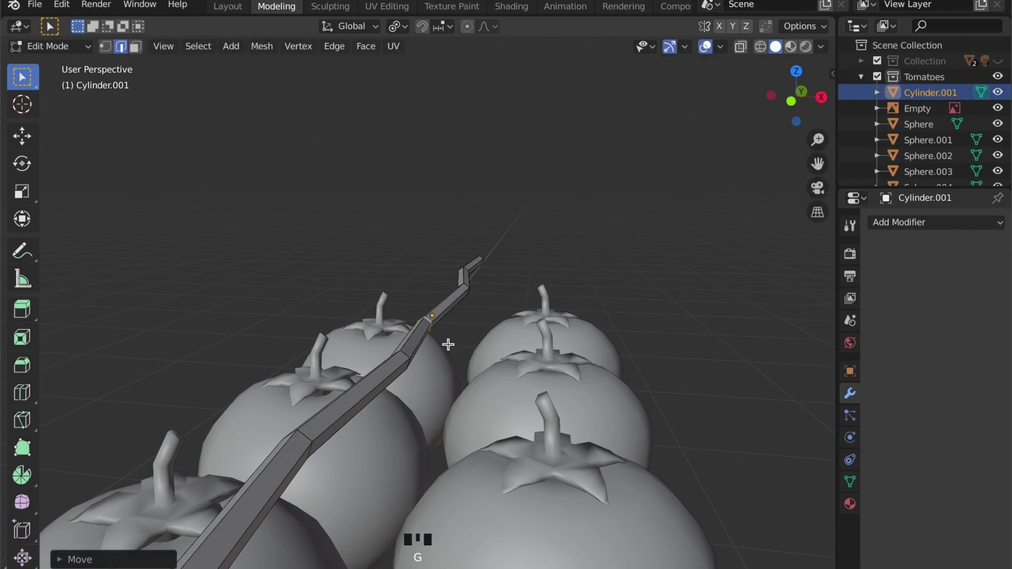
pyautogui.scroll(-3)
pyautogui.press('Tab')
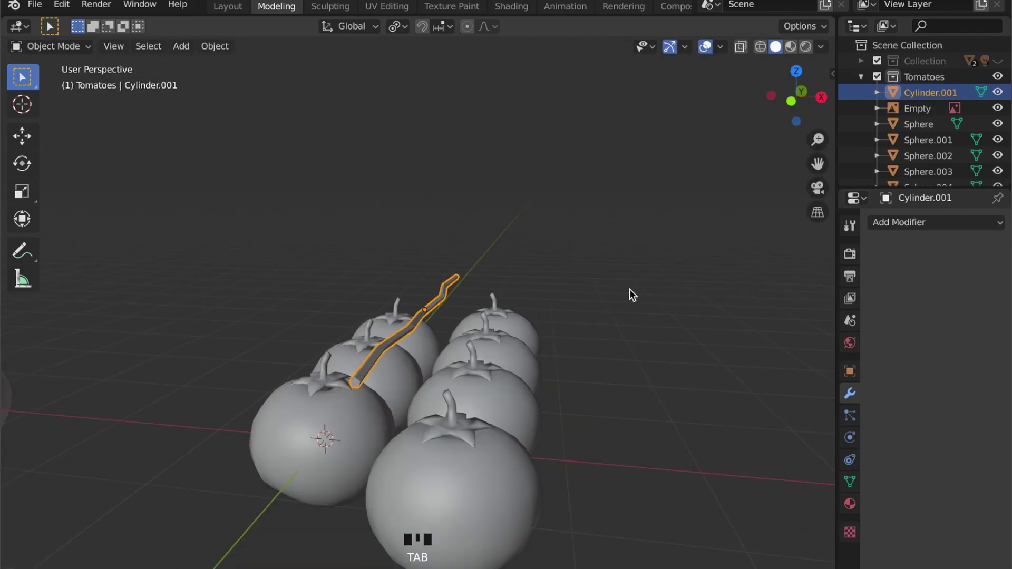
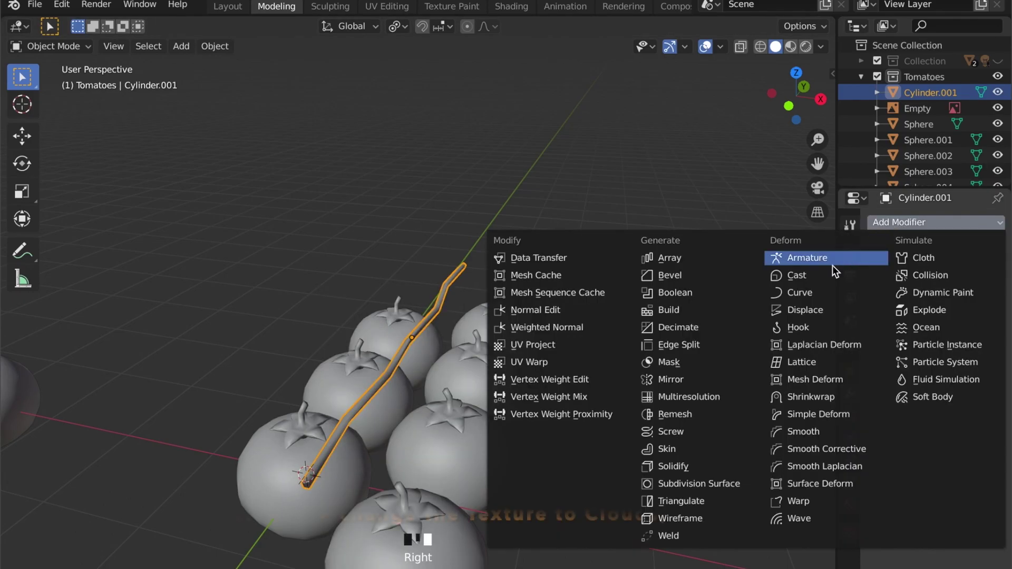
pyautogui.moveTo(827, 315); pyautogui.dragTo(912, 308)
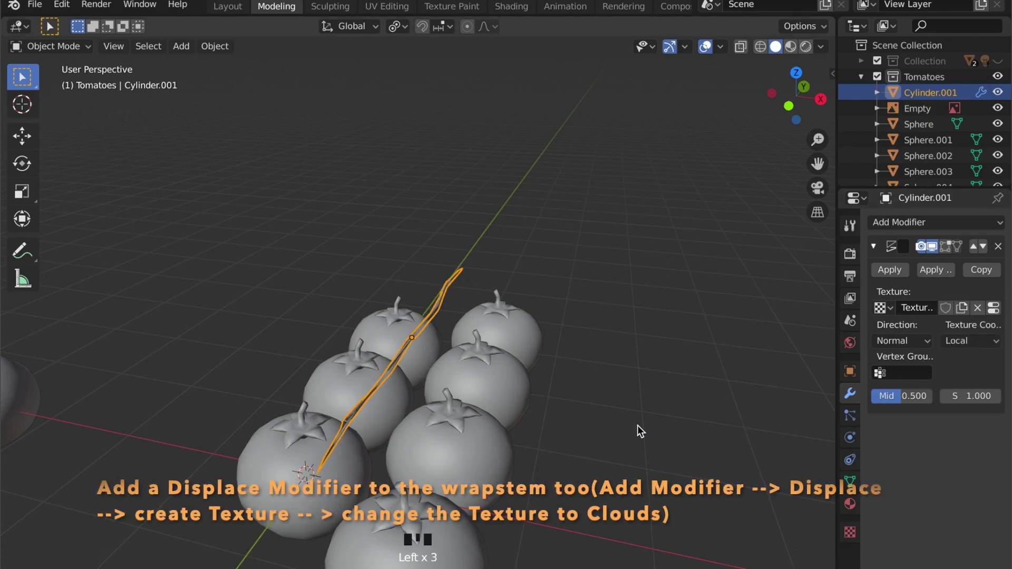
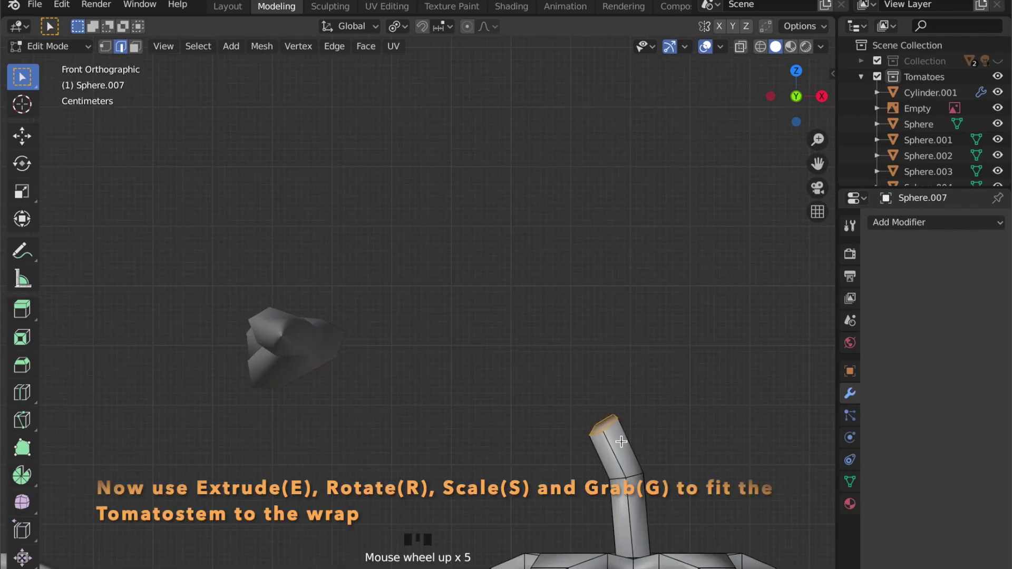
# - Extrude the stem's tip face, move, rotate and slightly shrink the new segment
pyautogui.press('3')
pyautogui.press('e')
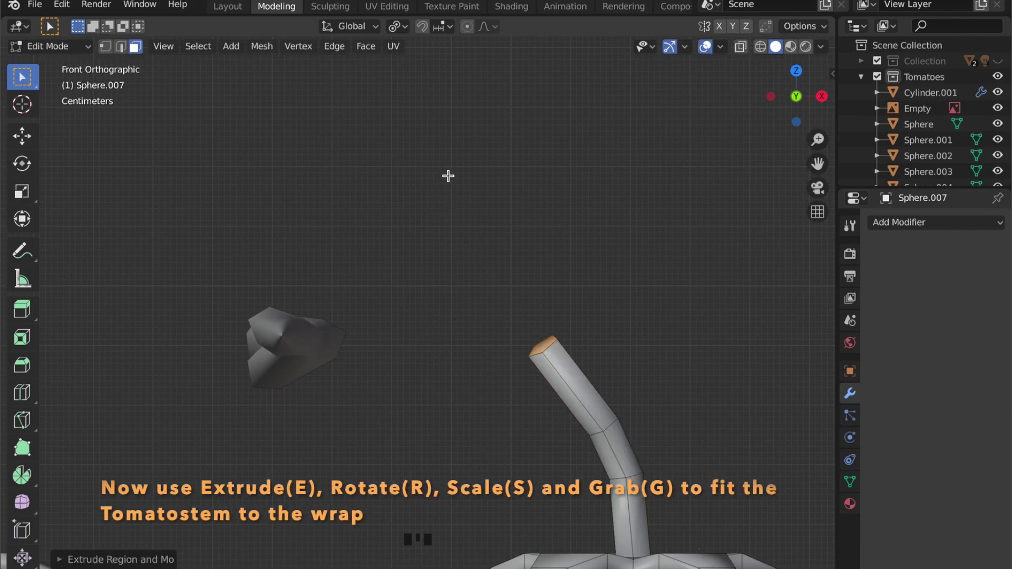
pyautogui.press('g')
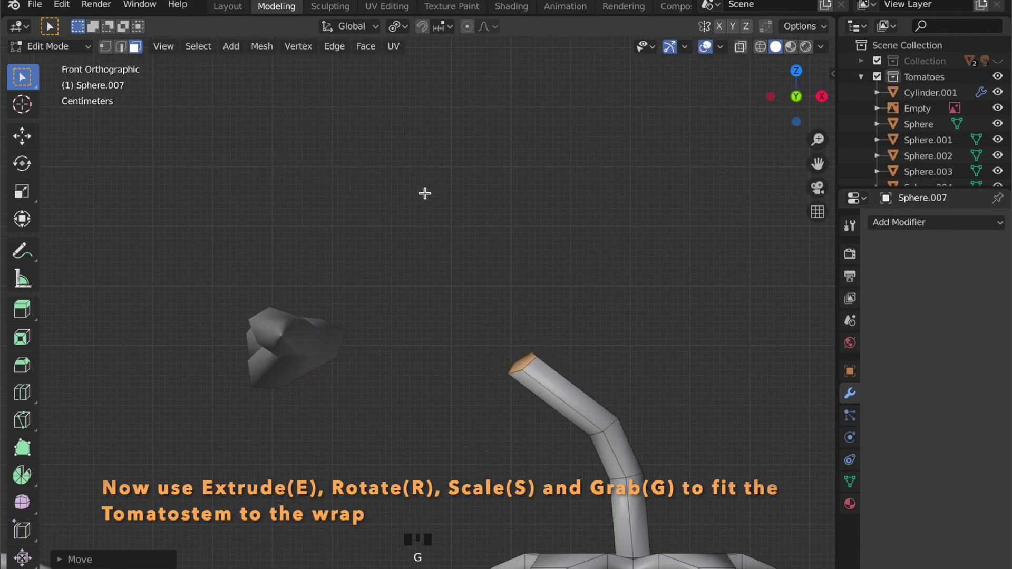
pyautogui.press('r')
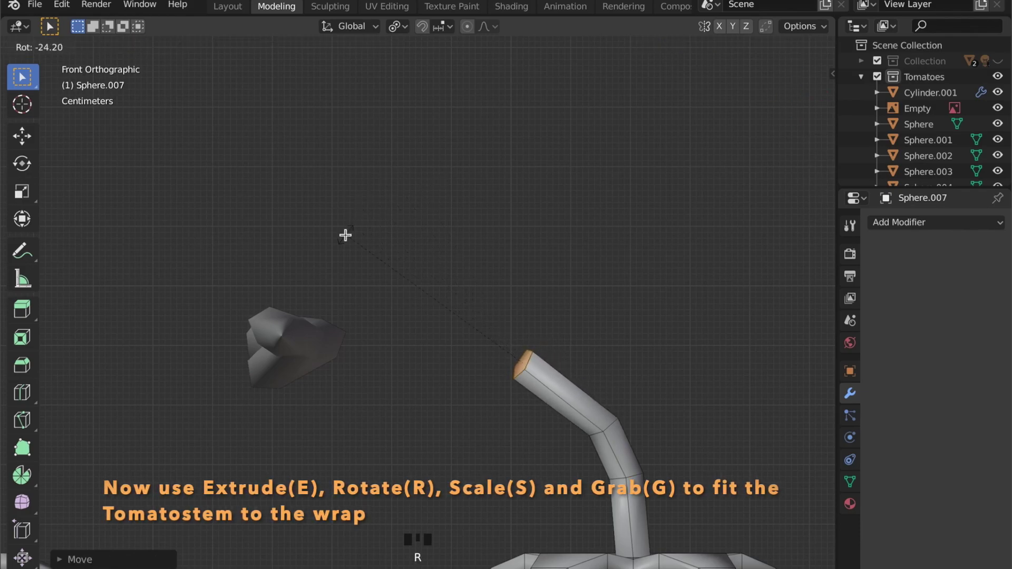
pyautogui.press('s')
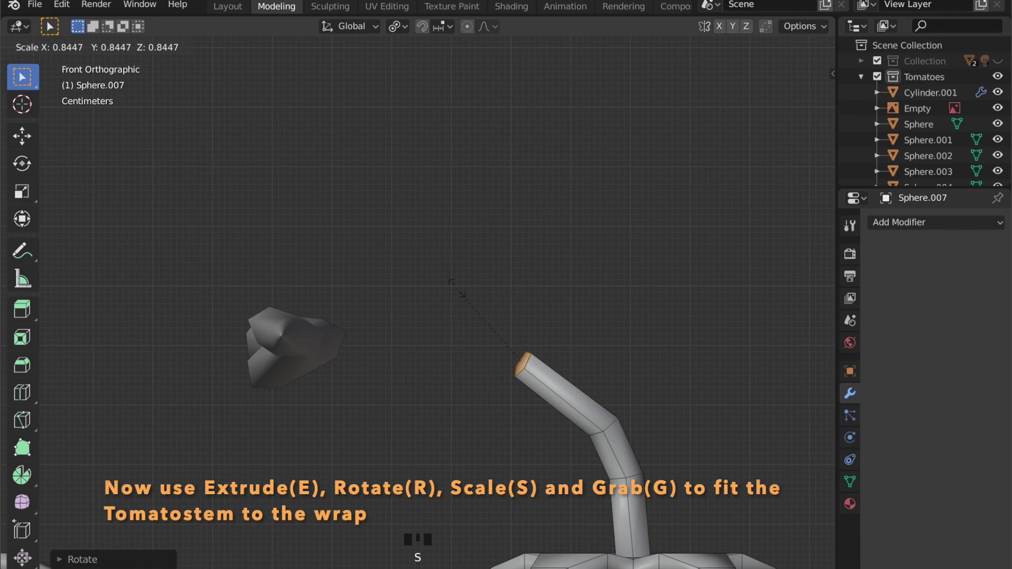
# - Extrude two more stem segments, repositioning and rotating them to curve toward the vine
pyautogui.press('e')
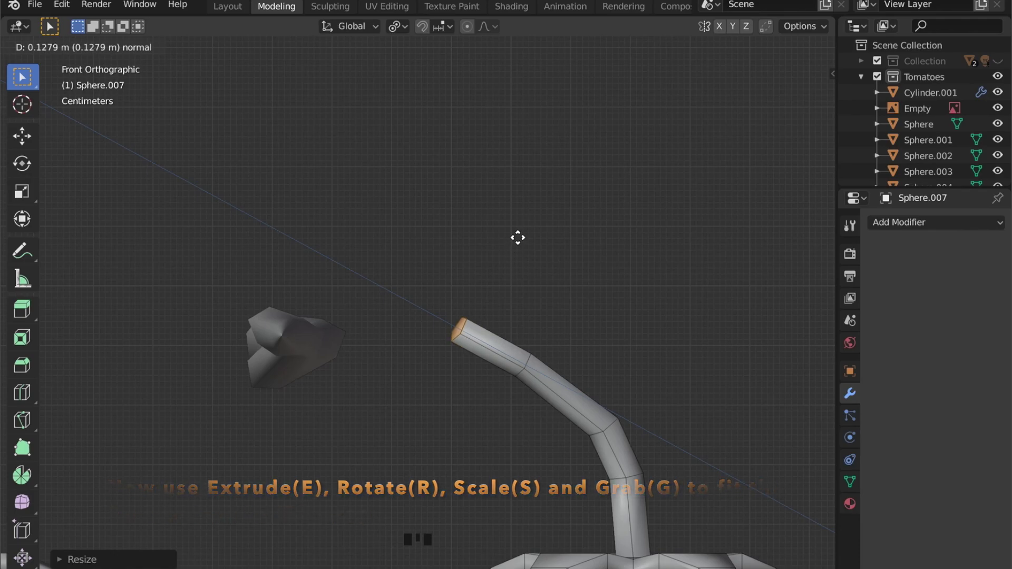
pyautogui.press('g')
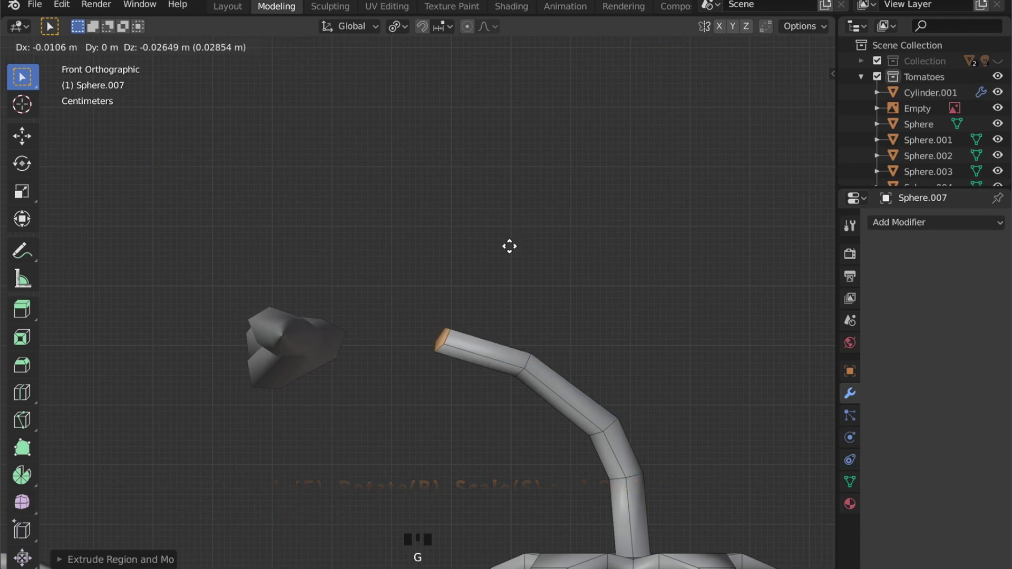
pyautogui.press('r')
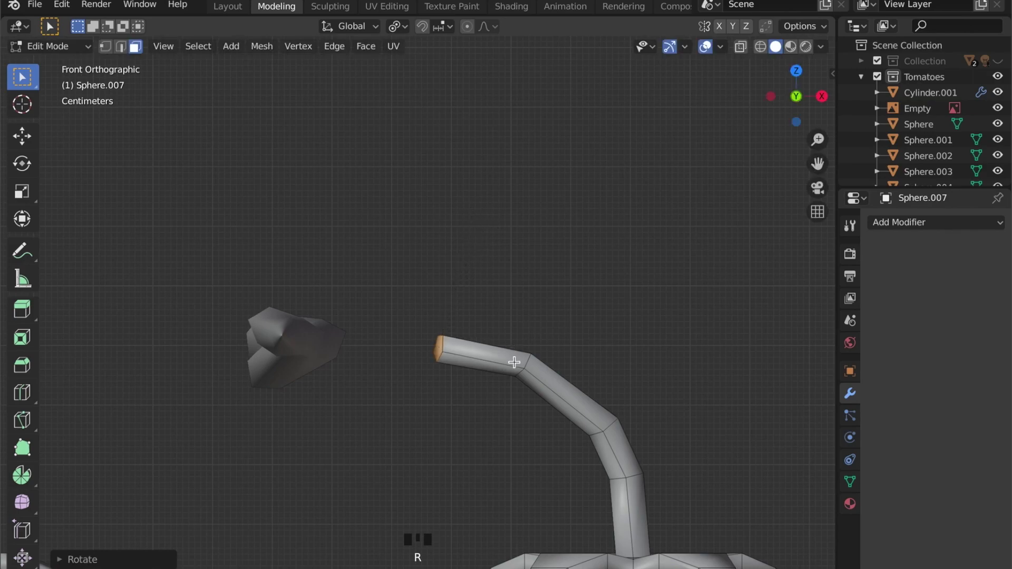
pyautogui.scroll(-3)
pyautogui.press('e')
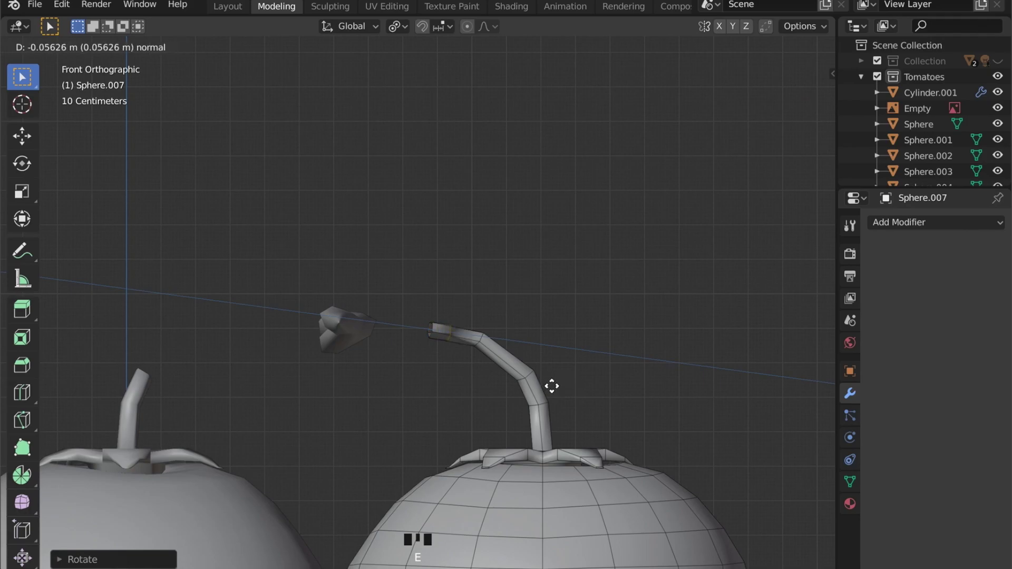
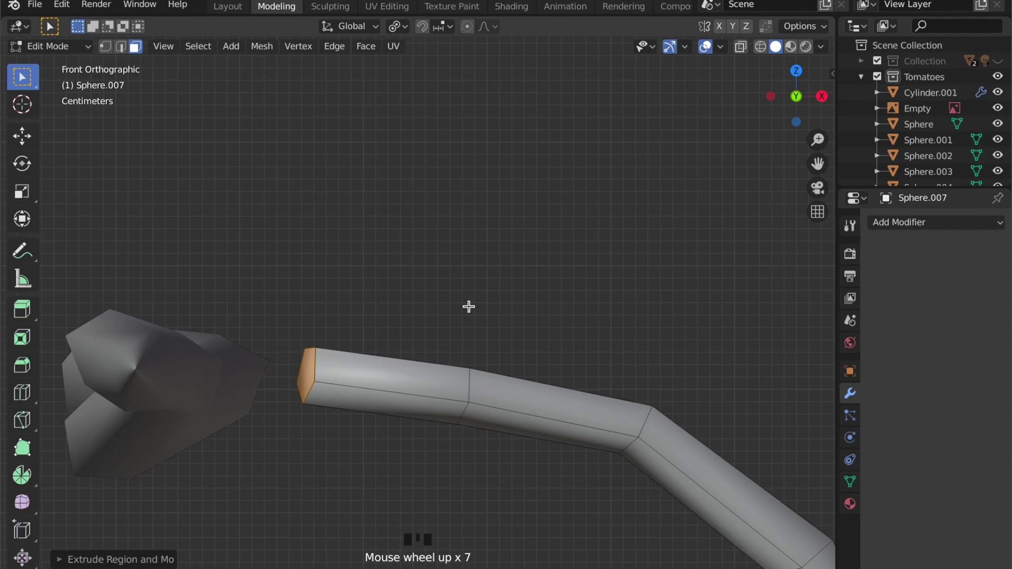
# - Extrude the stem end across to the vine and taper its tip
pyautogui.press('e')
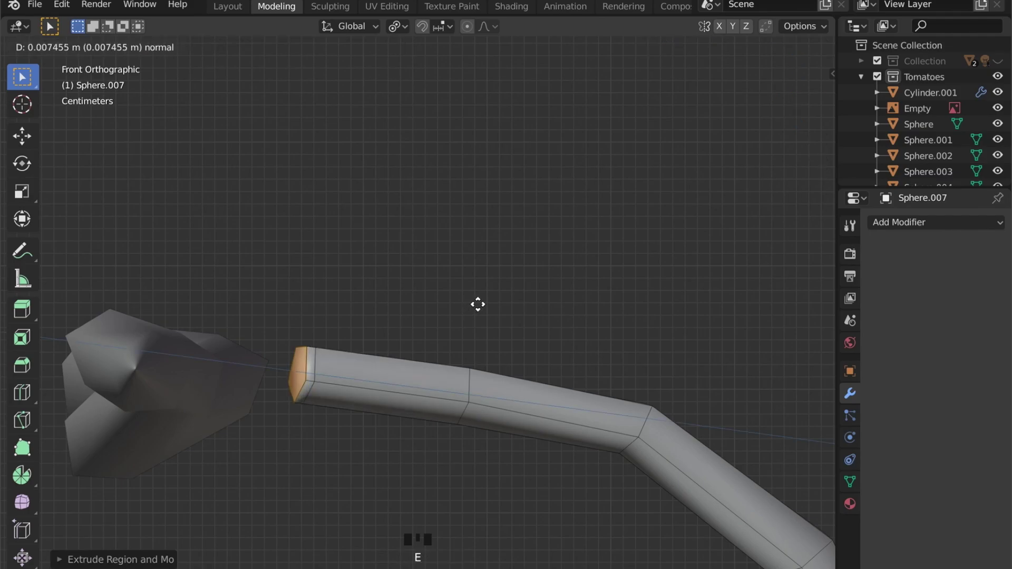
pyautogui.press('s')
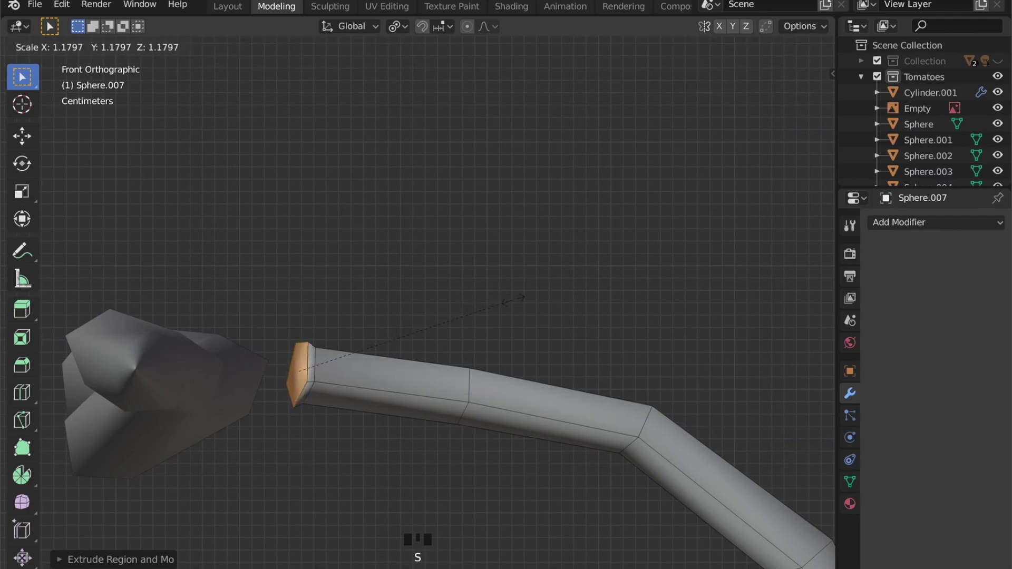
pyautogui.press('g')
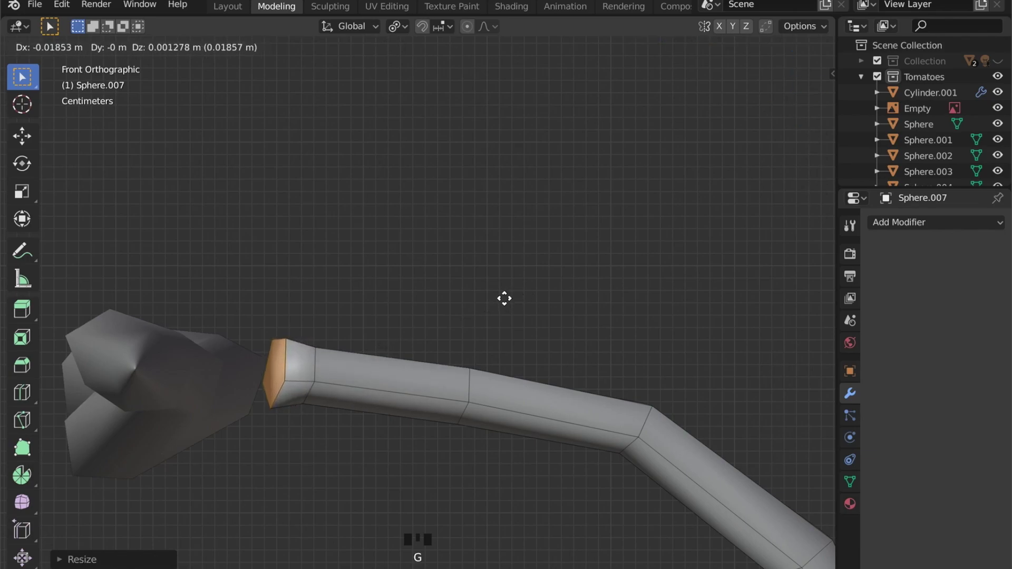
pyautogui.press('s')
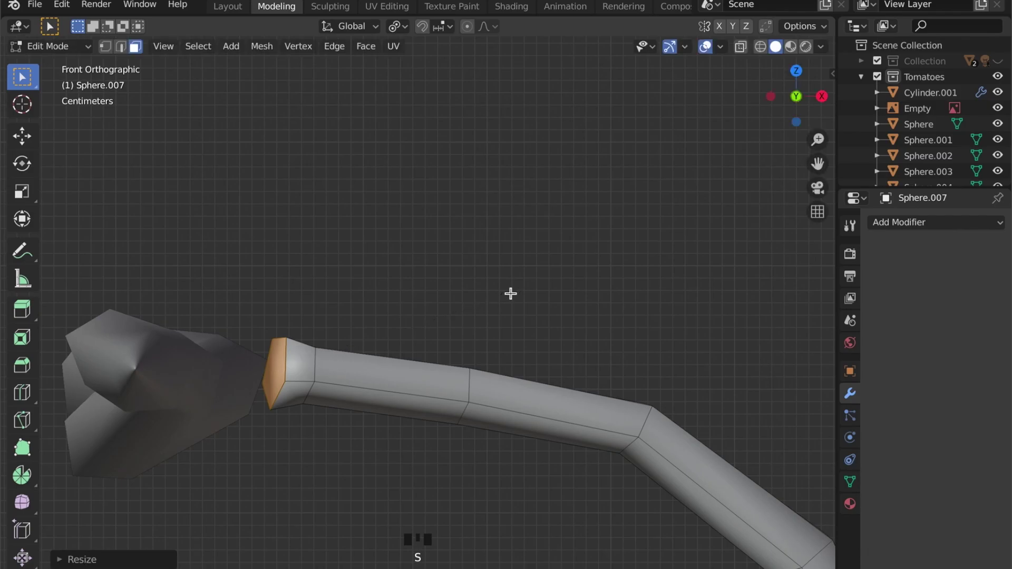
pyautogui.press('e')
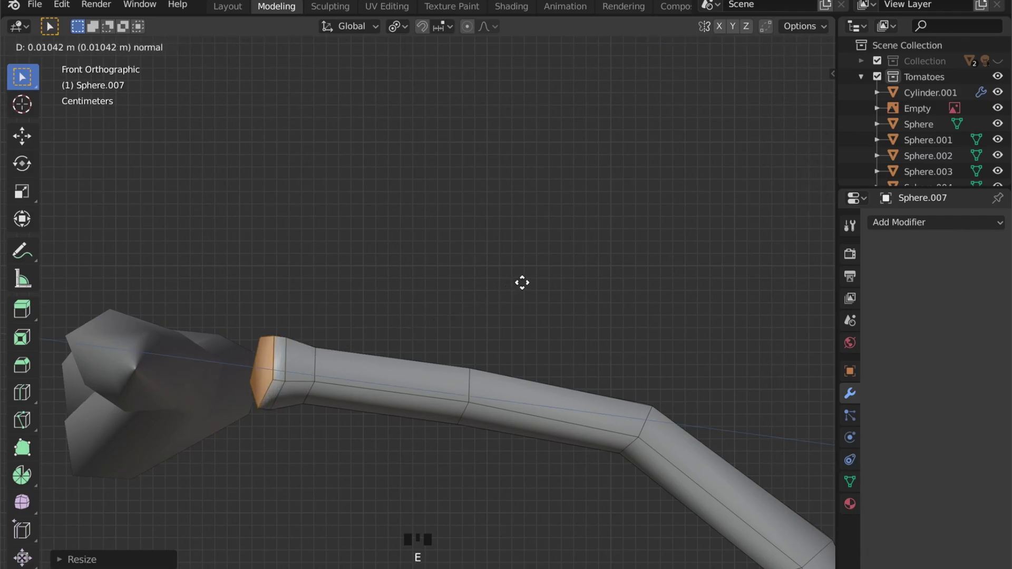
pyautogui.press('s')
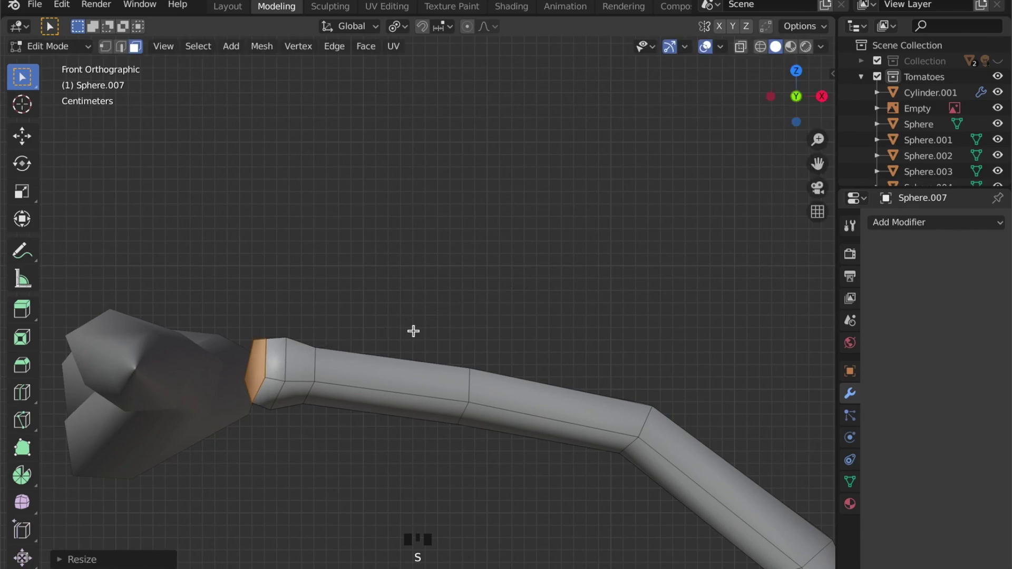
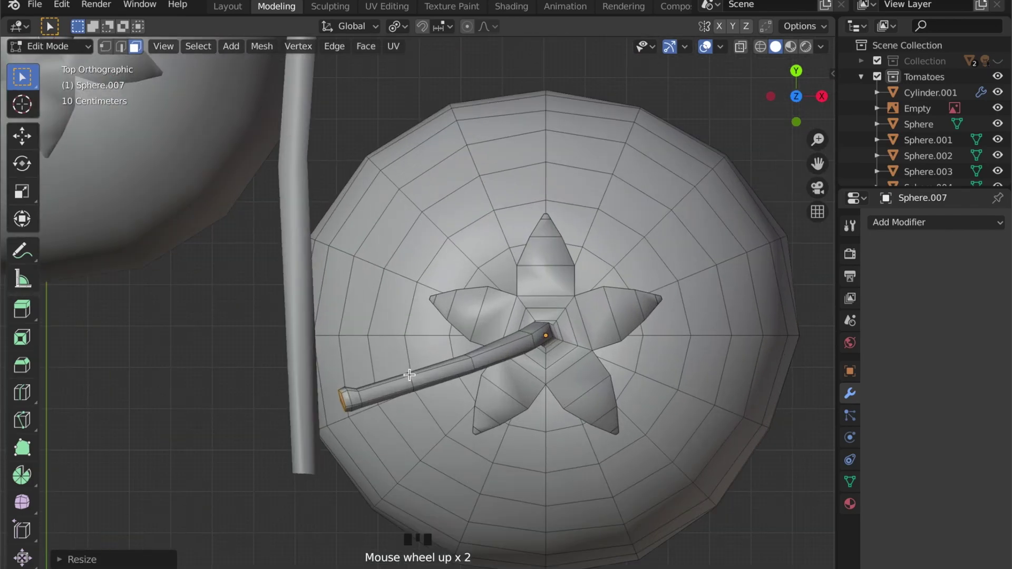
pyautogui.scroll(3)
pyautogui.scroll(-3)
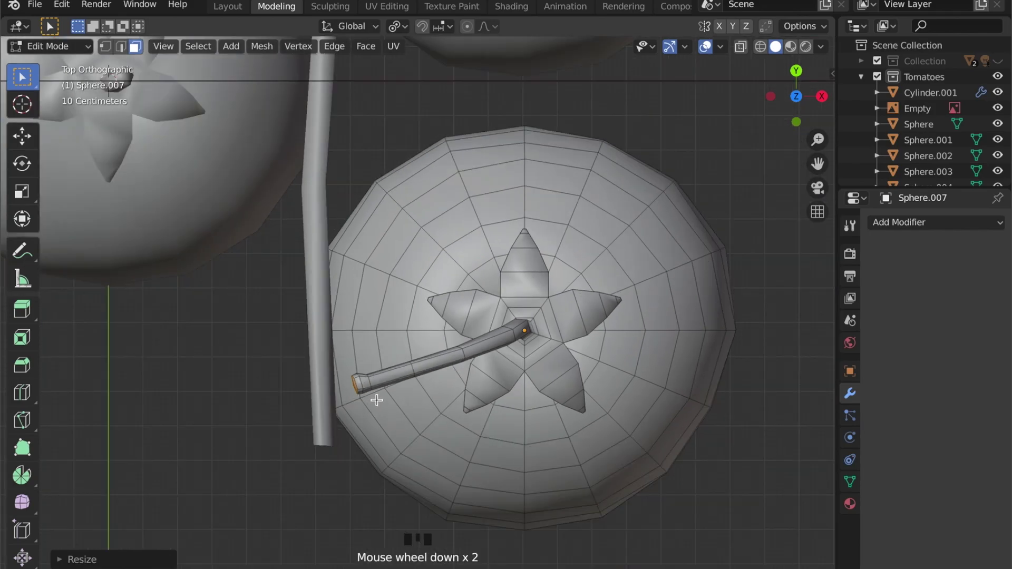
# - Rotate and move the tomato in Object Mode so its stem touches the vine
pyautogui.press('Tab')
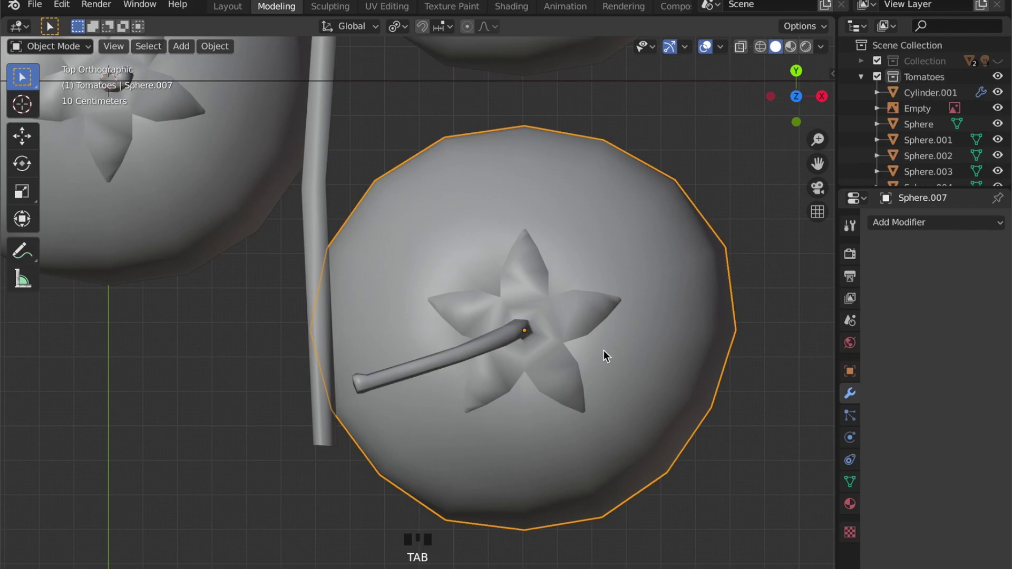
pyautogui.press('r')
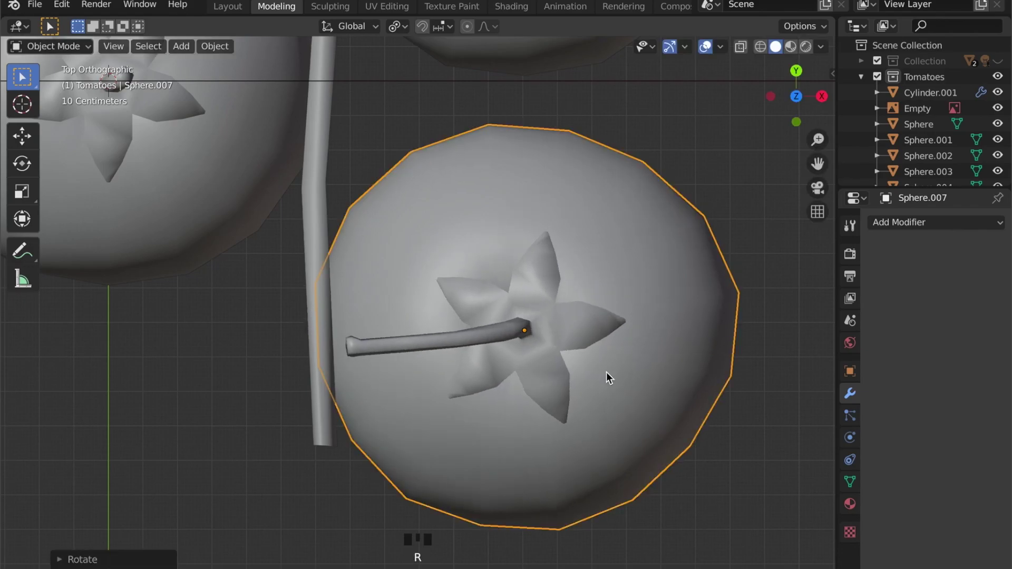
pyautogui.press('g')
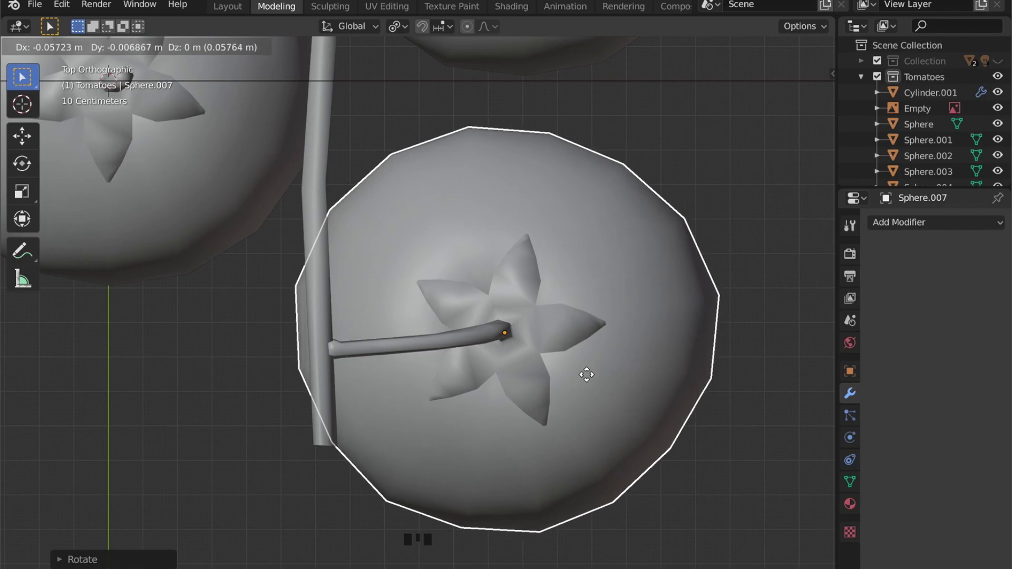
pyautogui.scroll(3)
# - Set the vine's Displace Strength to 0.6 and scale it slightly
pyautogui.moveTo(337, 342); pyautogui.dragTo(208, 358)
pyautogui.moveTo(208, 357); pyautogui.dragTo(245, 379)
pyautogui.press('s')
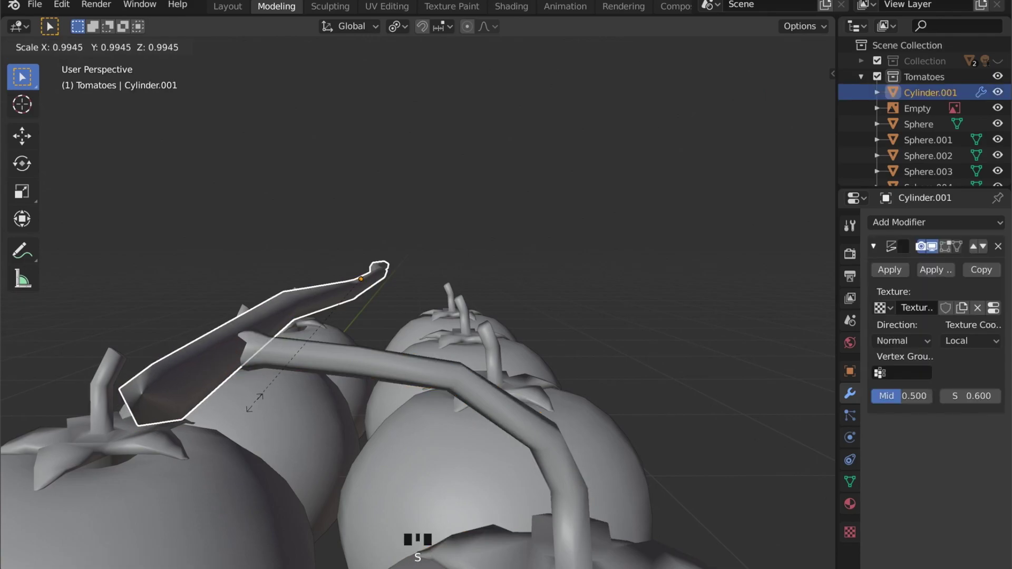
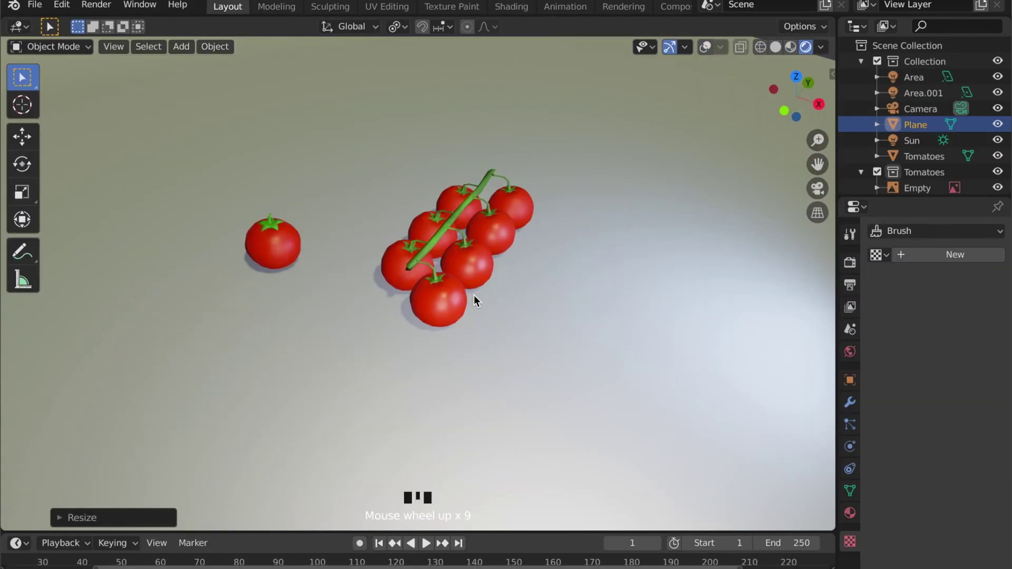
# - Zoom in and orbit the rendered view around the tomato cluster from several angles
pyautogui.scroll(3)
pyautogui.scroll(3)
pyautogui.moveTo(532, 302); pyautogui.dragTo(512, 305)
pyautogui.scroll(3)
pyautogui.moveTo(505, 305); pyautogui.dragTo(354, 287)
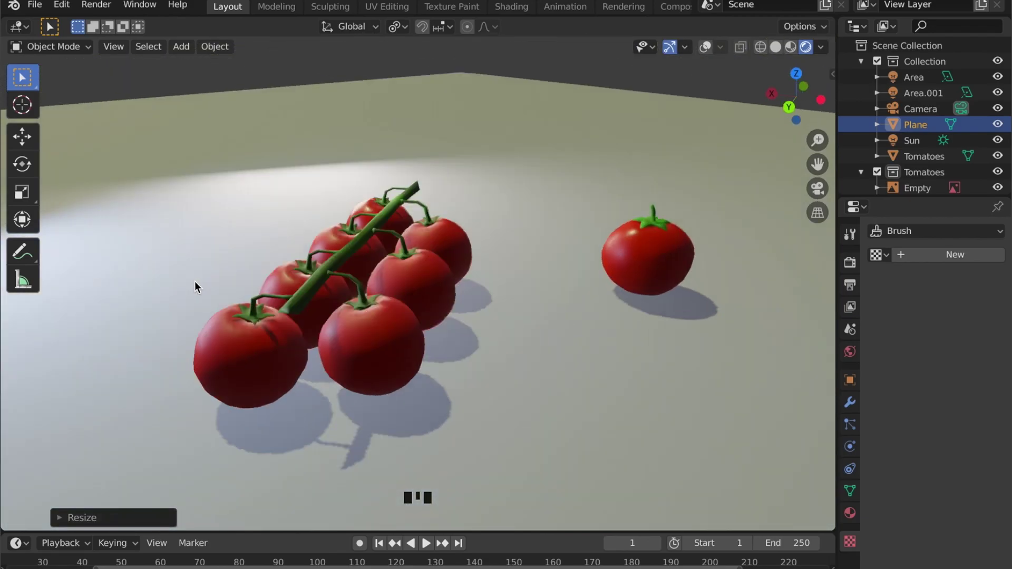
pyautogui.moveTo(437, 332); pyautogui.dragTo(511, 277)
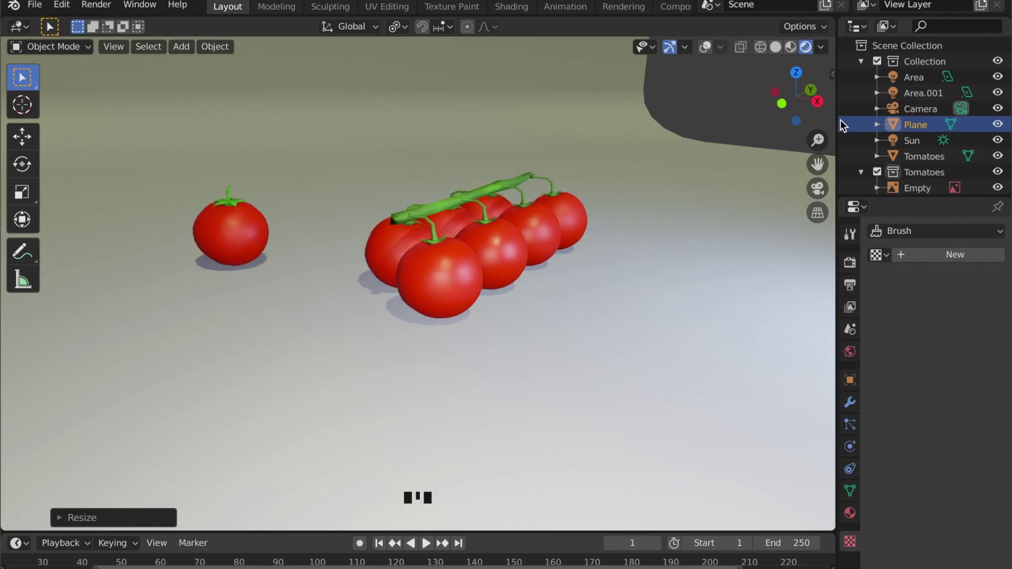
# - Change the Render Engine from Eevee to Cycles in Render Properties
pyautogui.click(853, 264)
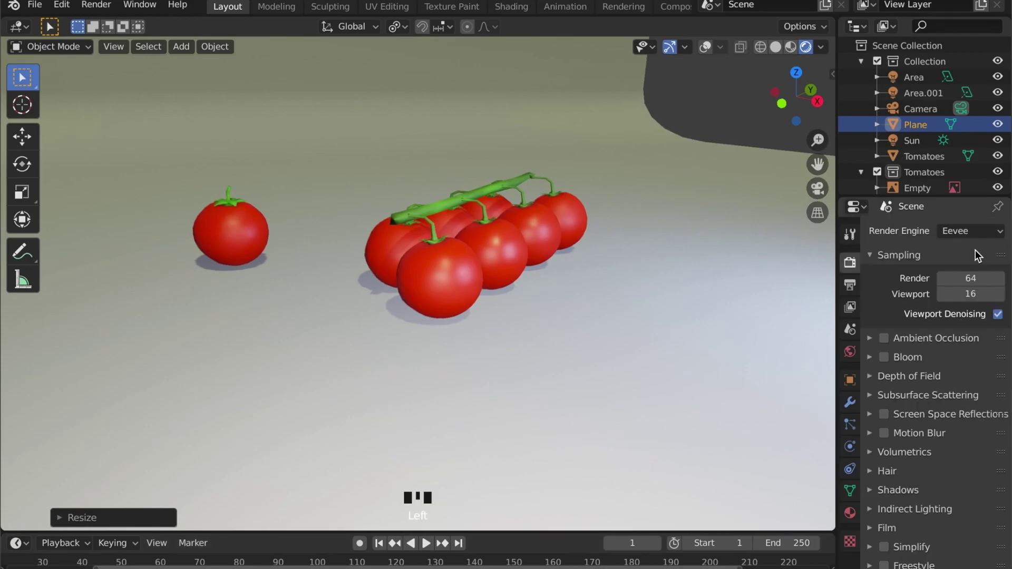
pyautogui.moveTo(986, 230); pyautogui.dragTo(777, 228)
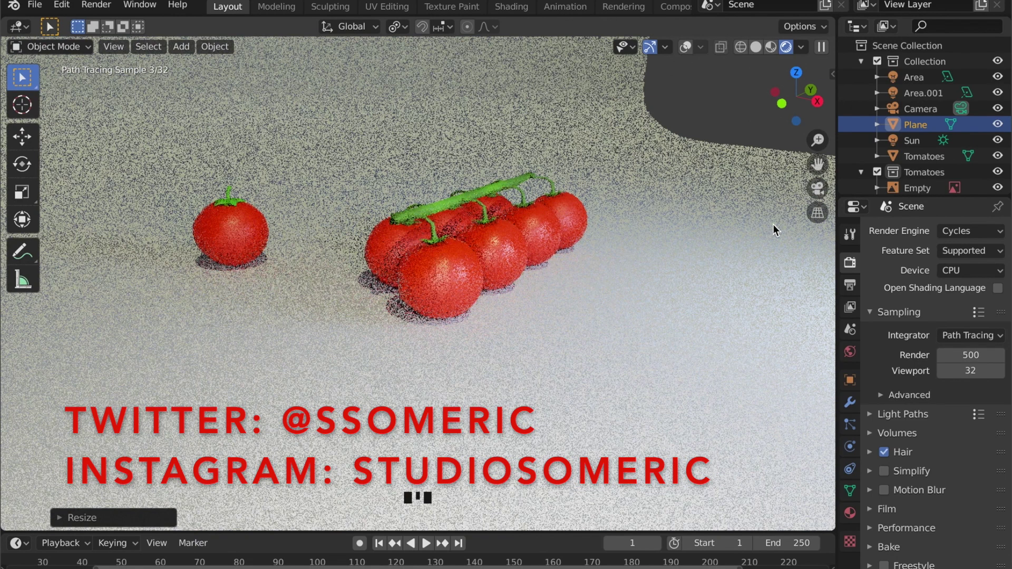